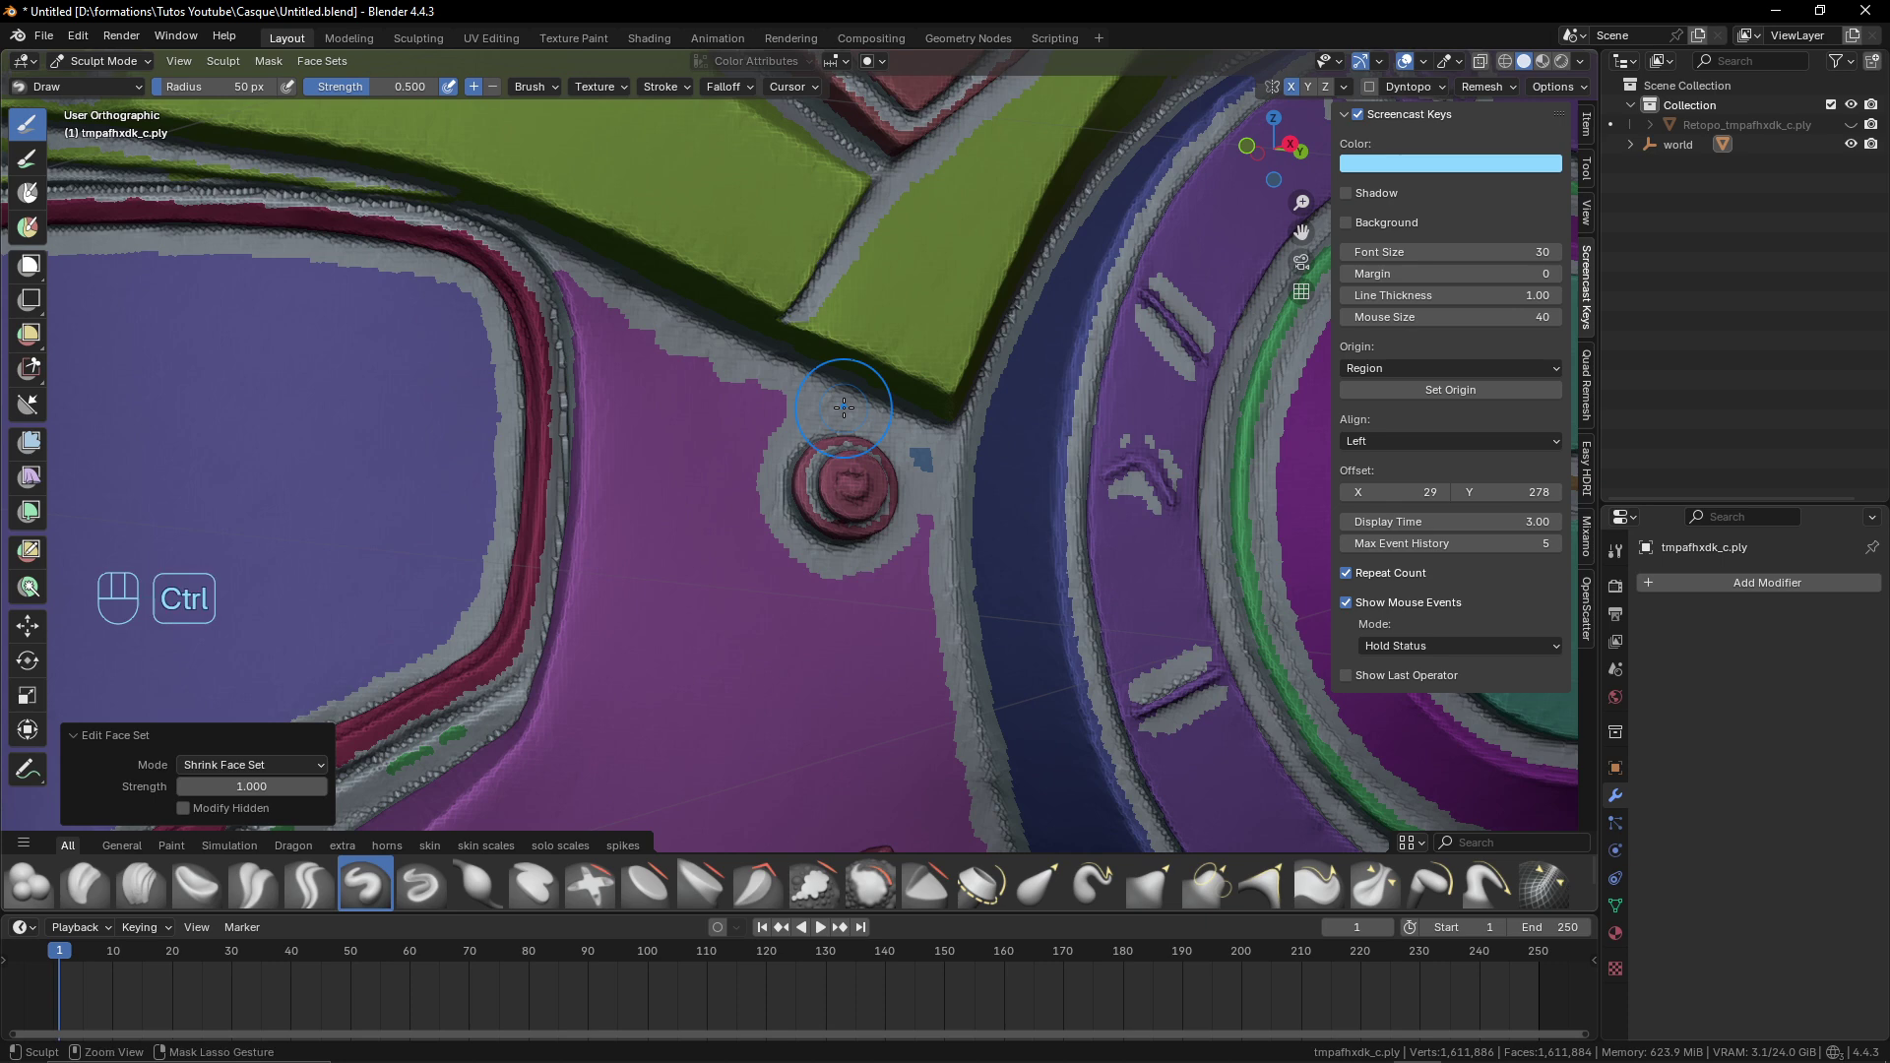
Frame the helmet front and visor and switch to the Face Set Paint brush
{"action": "key", "text": "ctrl+alt+w"}
{"action": "key", "text": "ctrl+alt+w"}
{"action": "key", "text": "ctrl+alt+w"}
{"action": "key", "text": "ctrl+alt+w"}
{"action": "key", "text": "ctrl+alt+w"}
{"action": "key", "text": "ctrl+alt+w"}
{"action": "key", "text": "ctrl+alt+w"}
{"action": "key", "text": "ctrl+alt+w"}
{"action": "key", "text": "ctrl+alt+w"}
{"action": "key", "text": "ctrl+alt+w"}
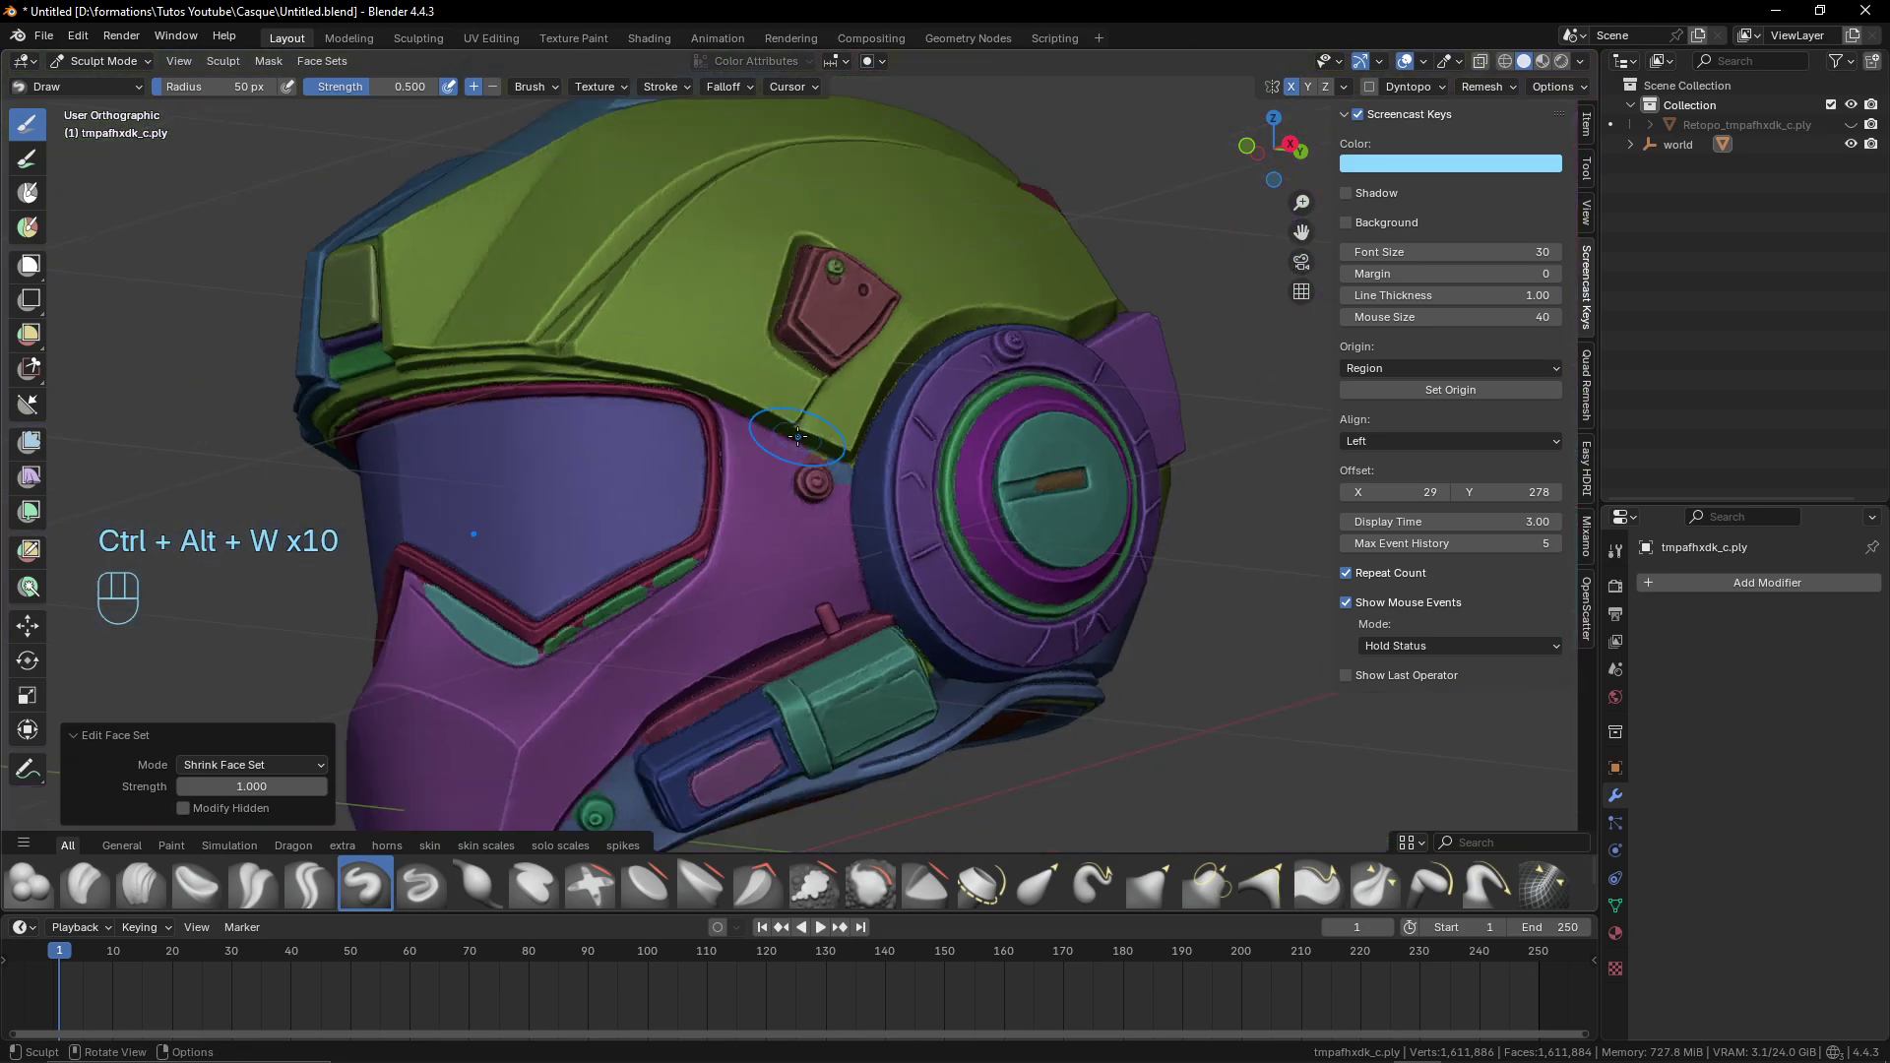
{"action": "left_click_drag", "start_coordinate": [802, 436], "coordinate": [1004, 436]}
{"action": "left_click_drag", "start_coordinate": [889, 447], "coordinate": [1152, 460]}
{"action": "left_click_drag", "start_coordinate": [899, 453], "coordinate": [1217, 458]}
{"action": "left_click_drag", "start_coordinate": [898, 458], "coordinate": [993, 453]}
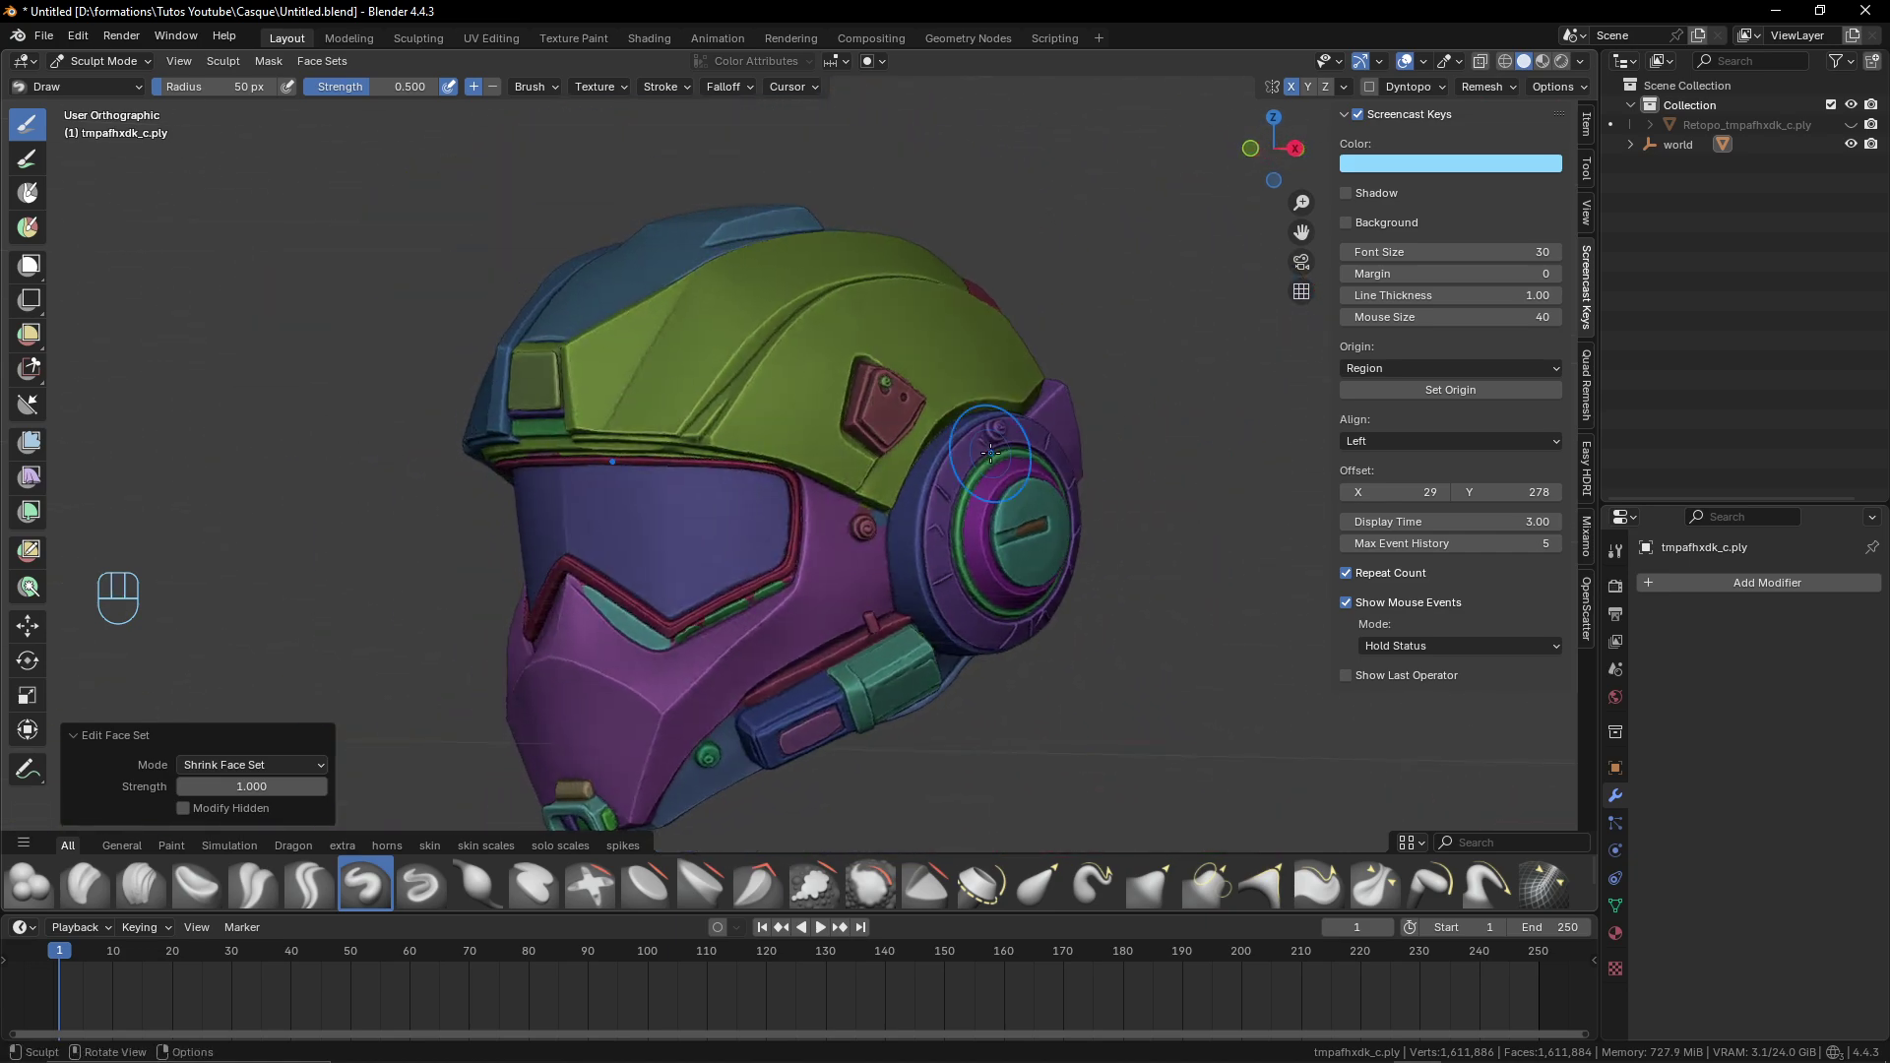
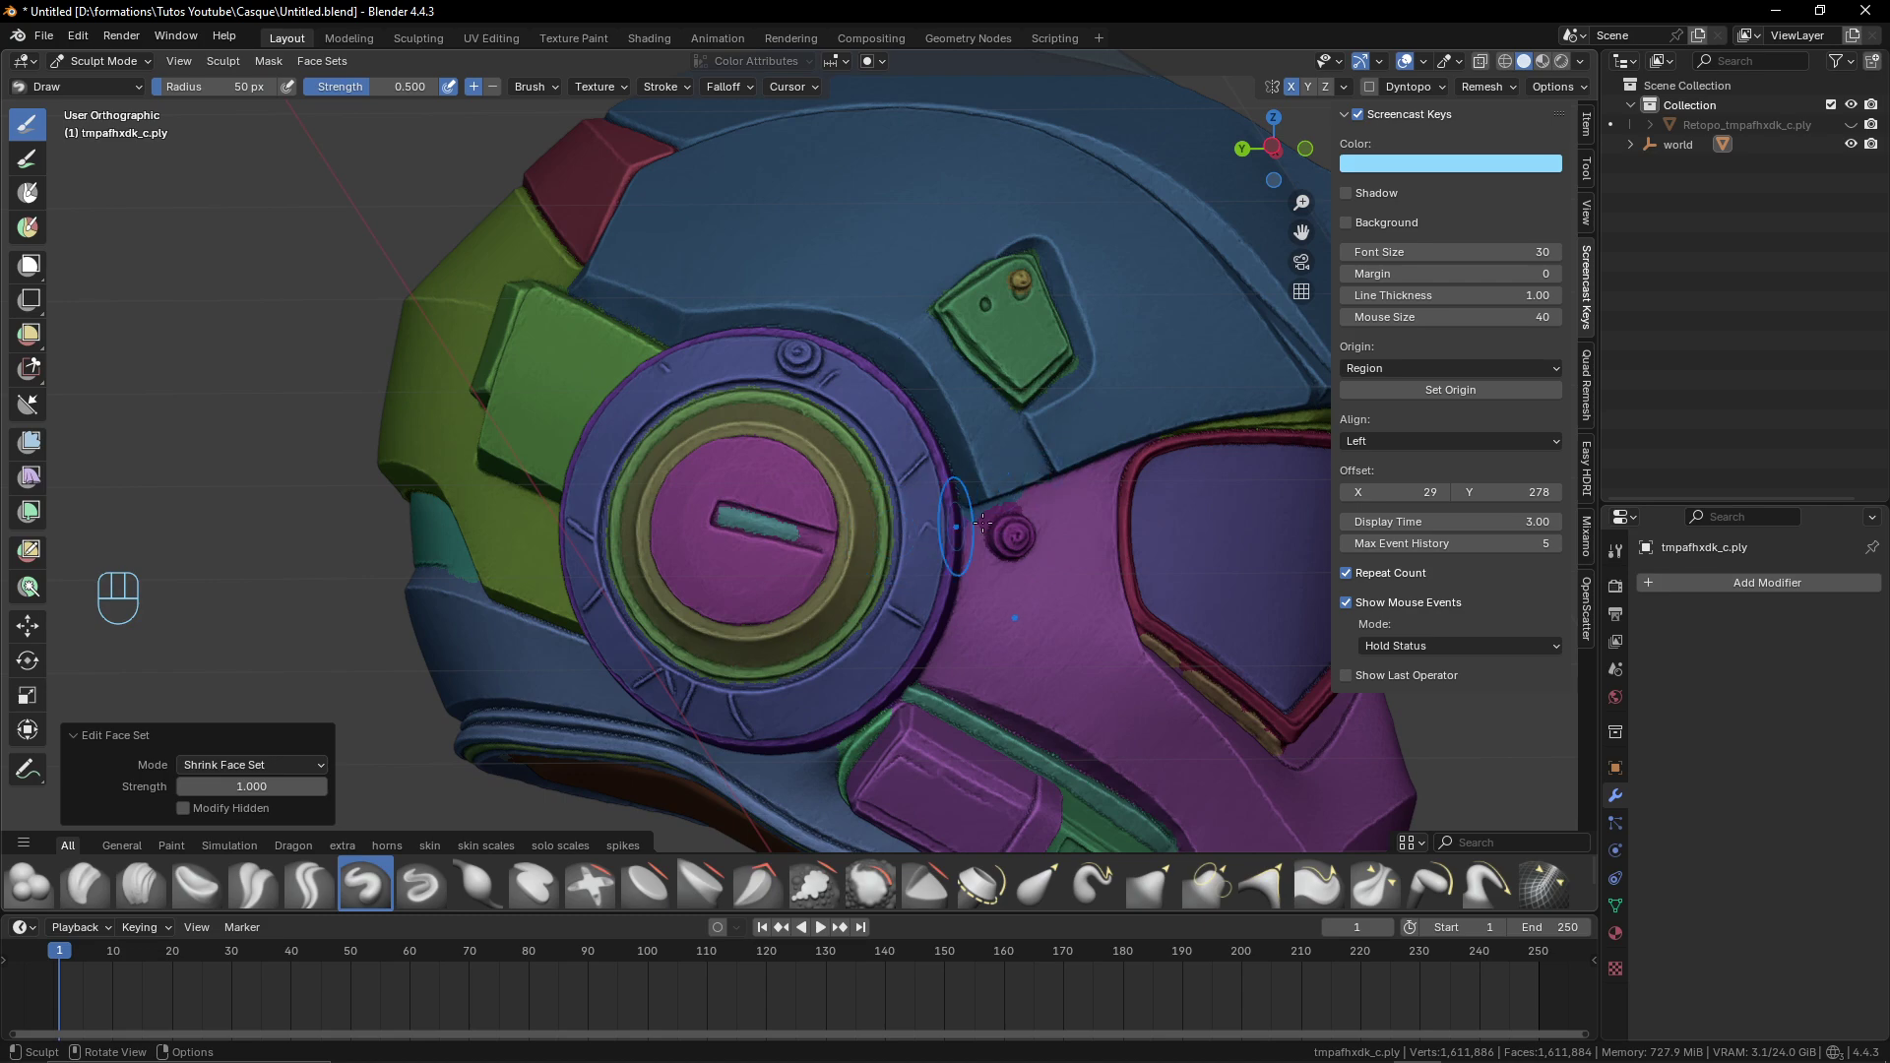
{"action": "left_click_drag", "start_coordinate": [928, 529], "coordinate": [688, 572]}
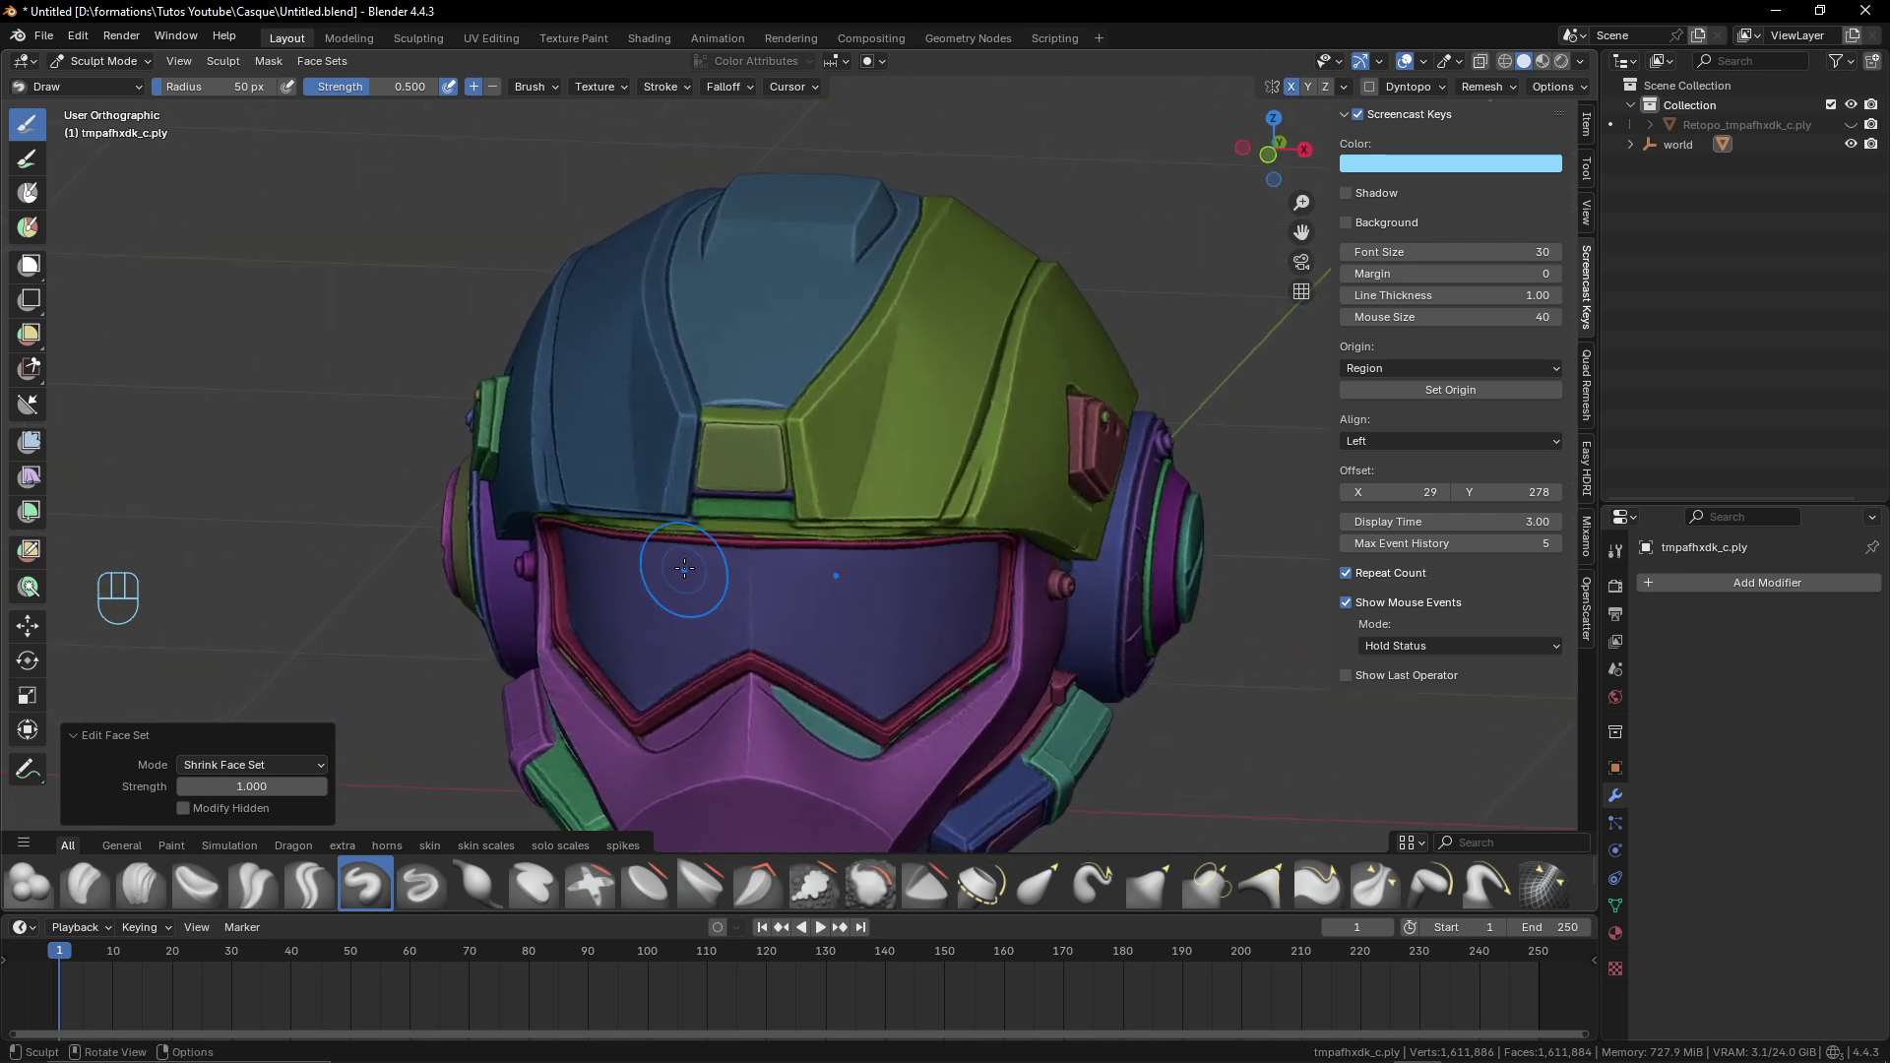
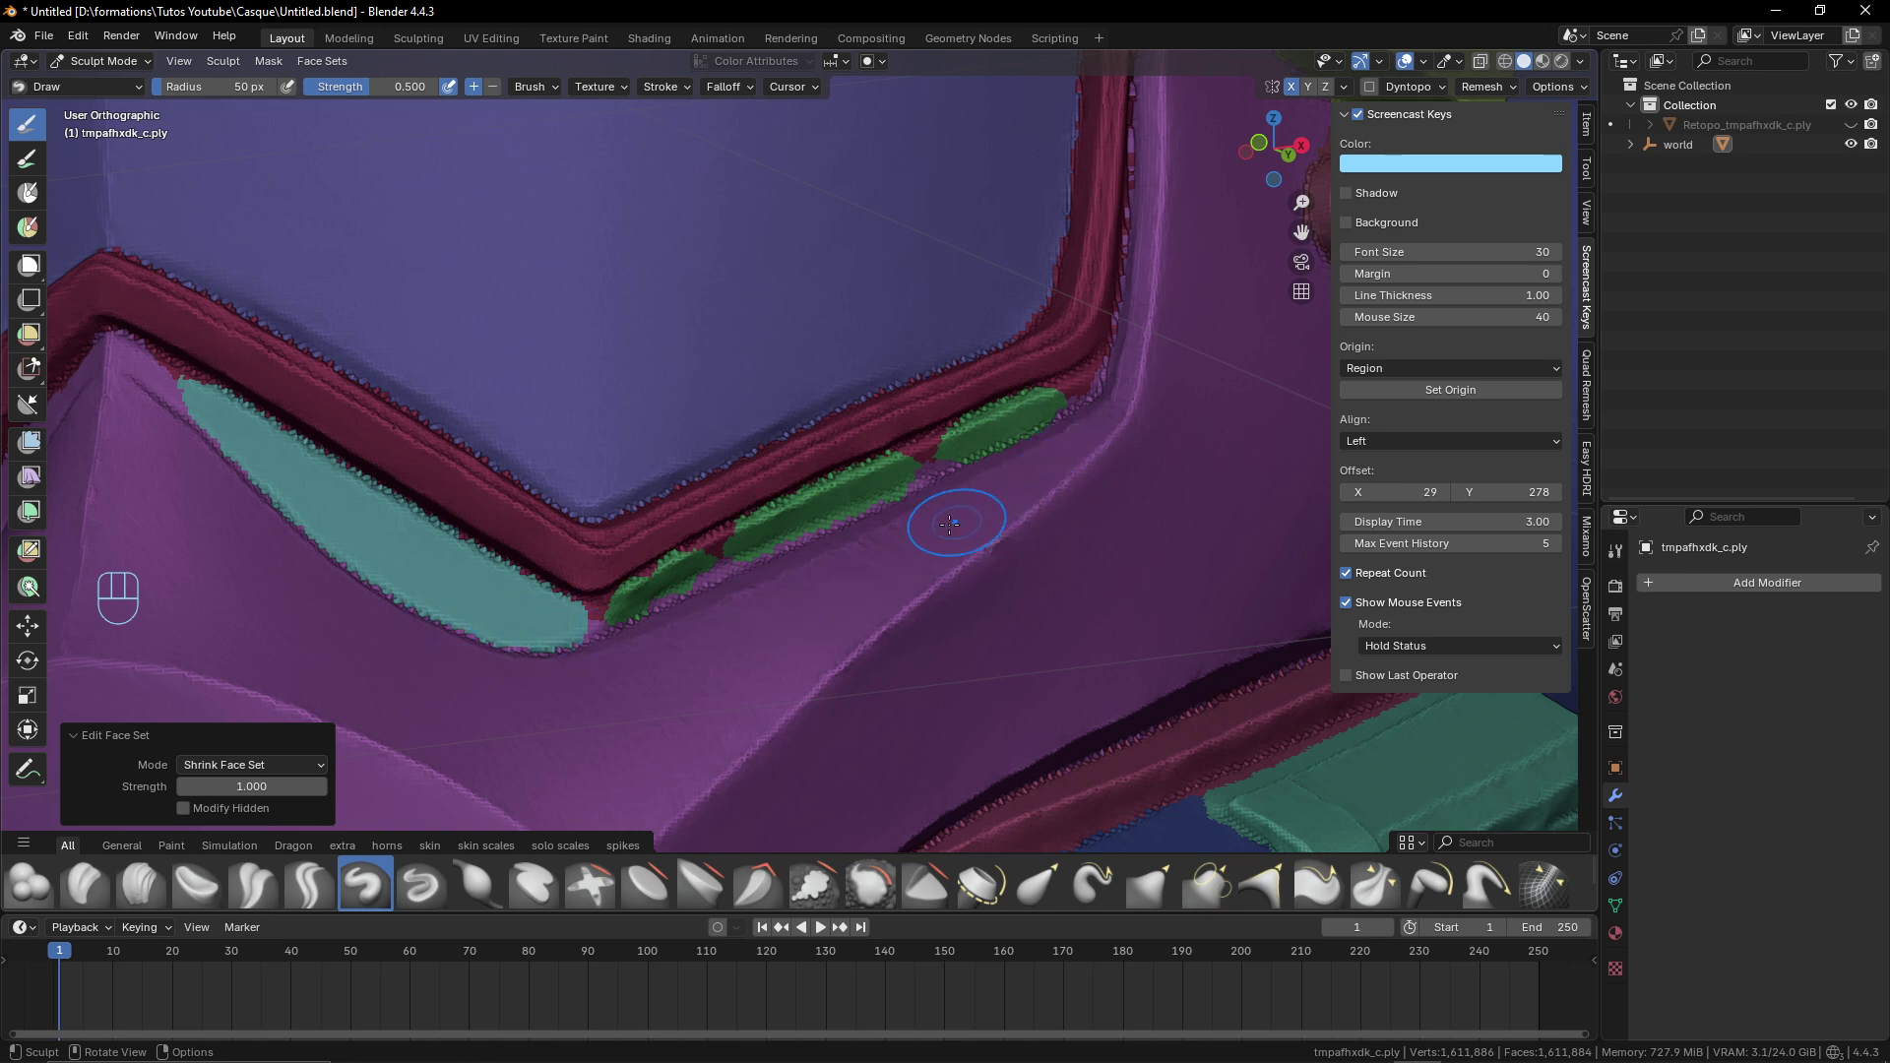
{"action": "left_click", "coordinate": [35, 232]}
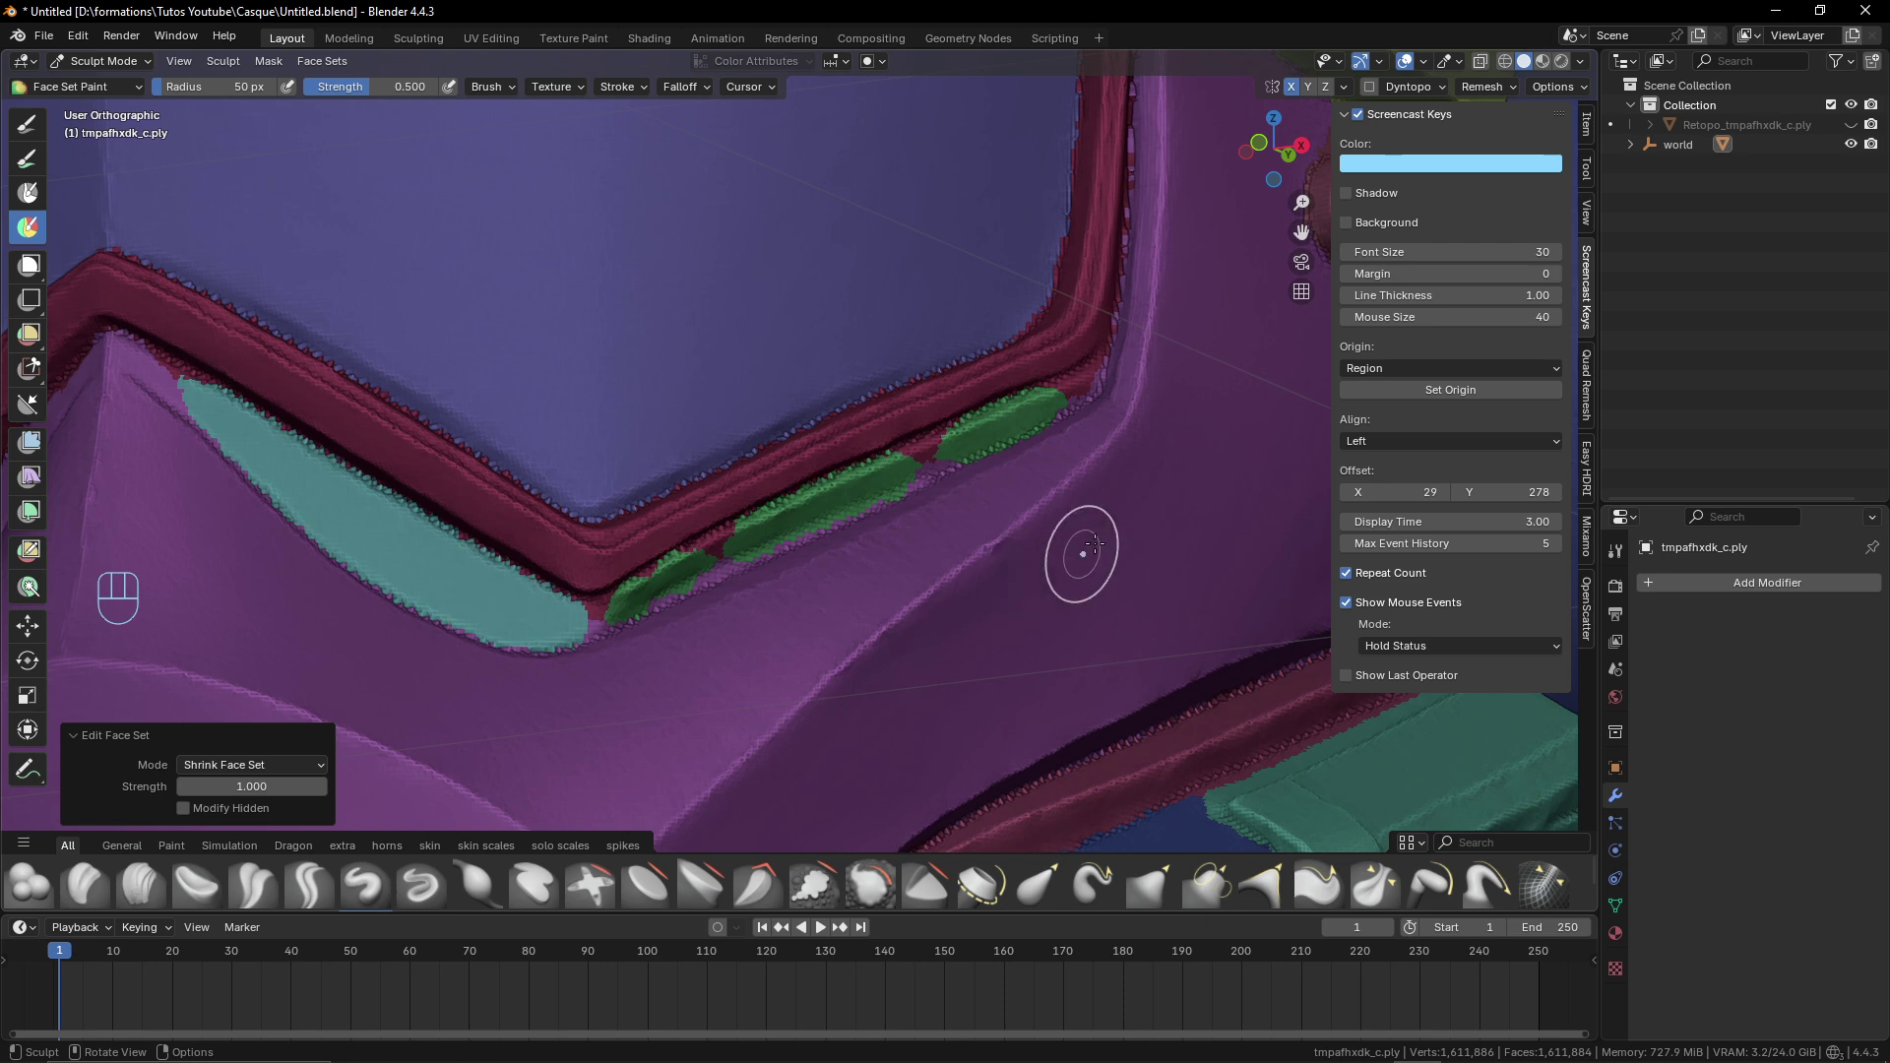
Merge the small green patches on the panel below the visor into the surrounding face set, undoing mistaken strokes
{"action": "left_click", "coordinate": [1120, 533]}
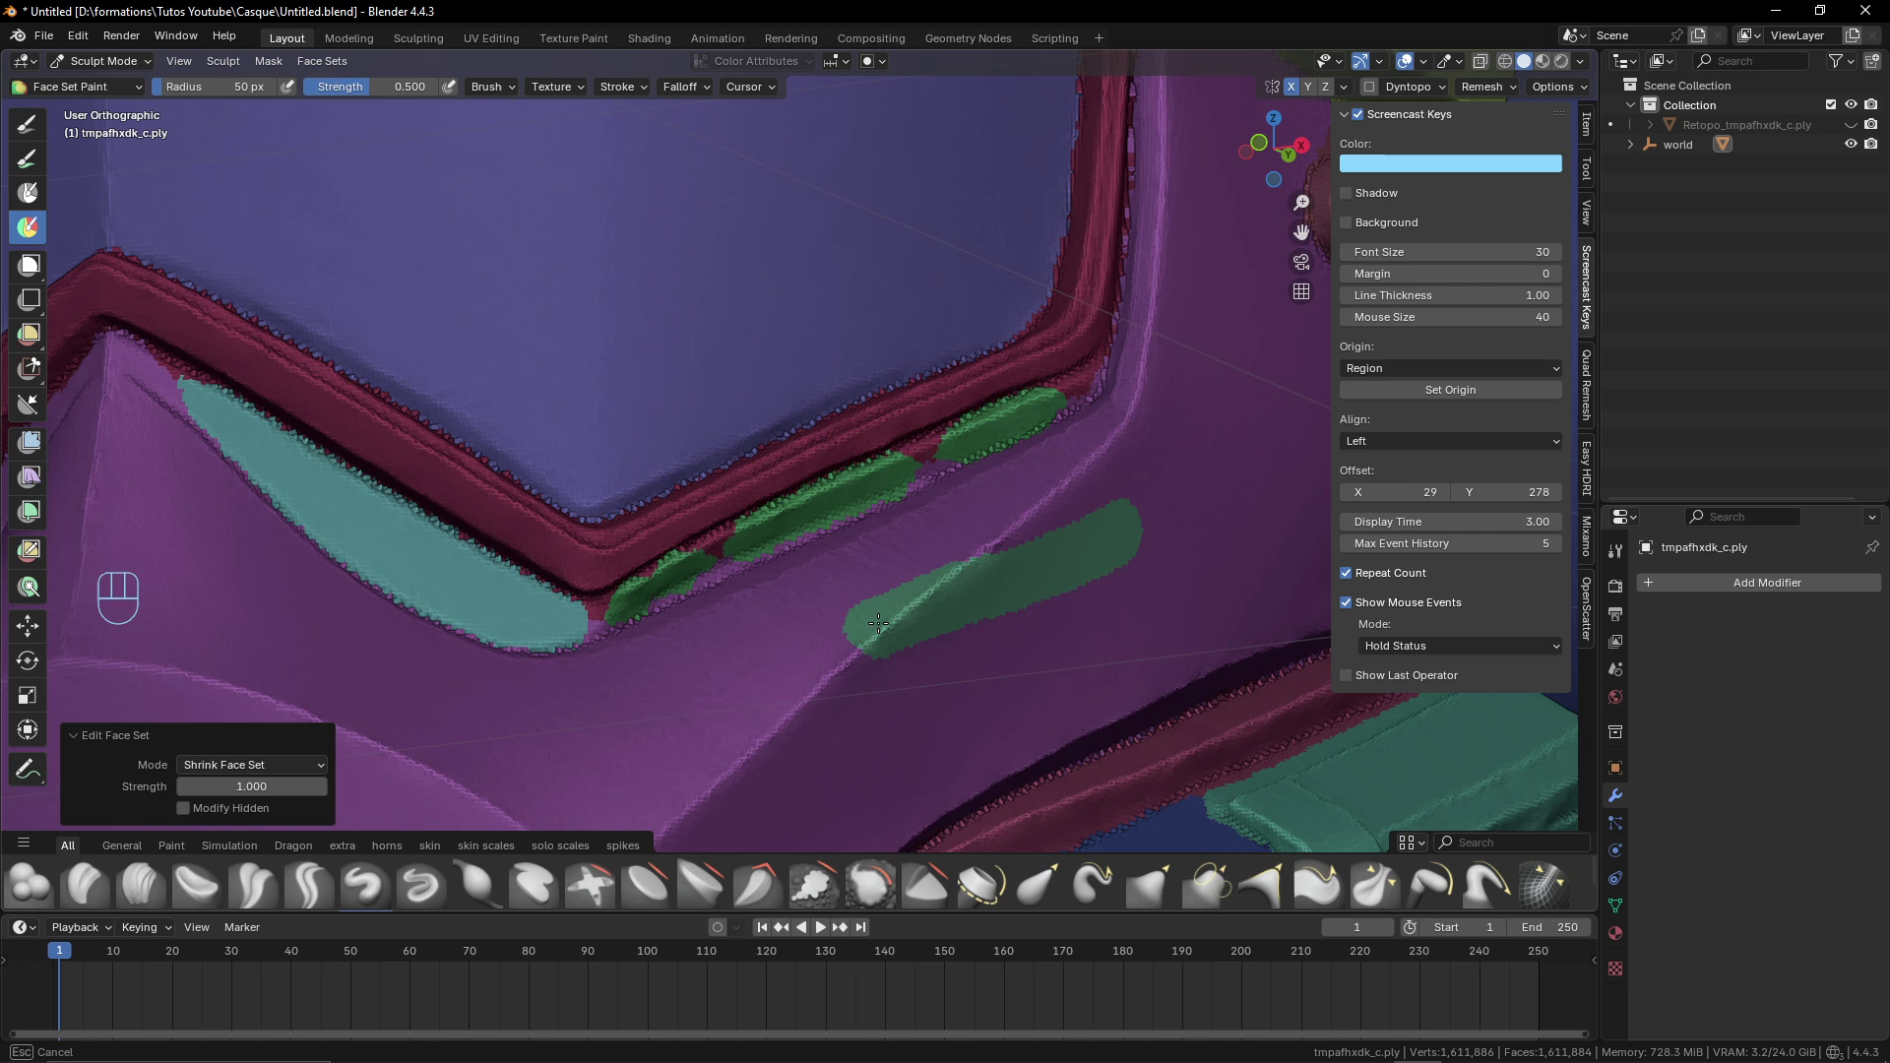
{"action": "left_click_drag", "start_coordinate": [920, 616], "coordinate": [884, 629]}
{"action": "left_click_drag", "start_coordinate": [818, 691], "coordinate": [790, 696]}
{"action": "key", "text": "ctrl+z"}
{"action": "key", "text": "ctrl+z"}
{"action": "key", "text": "ctrl+z"}
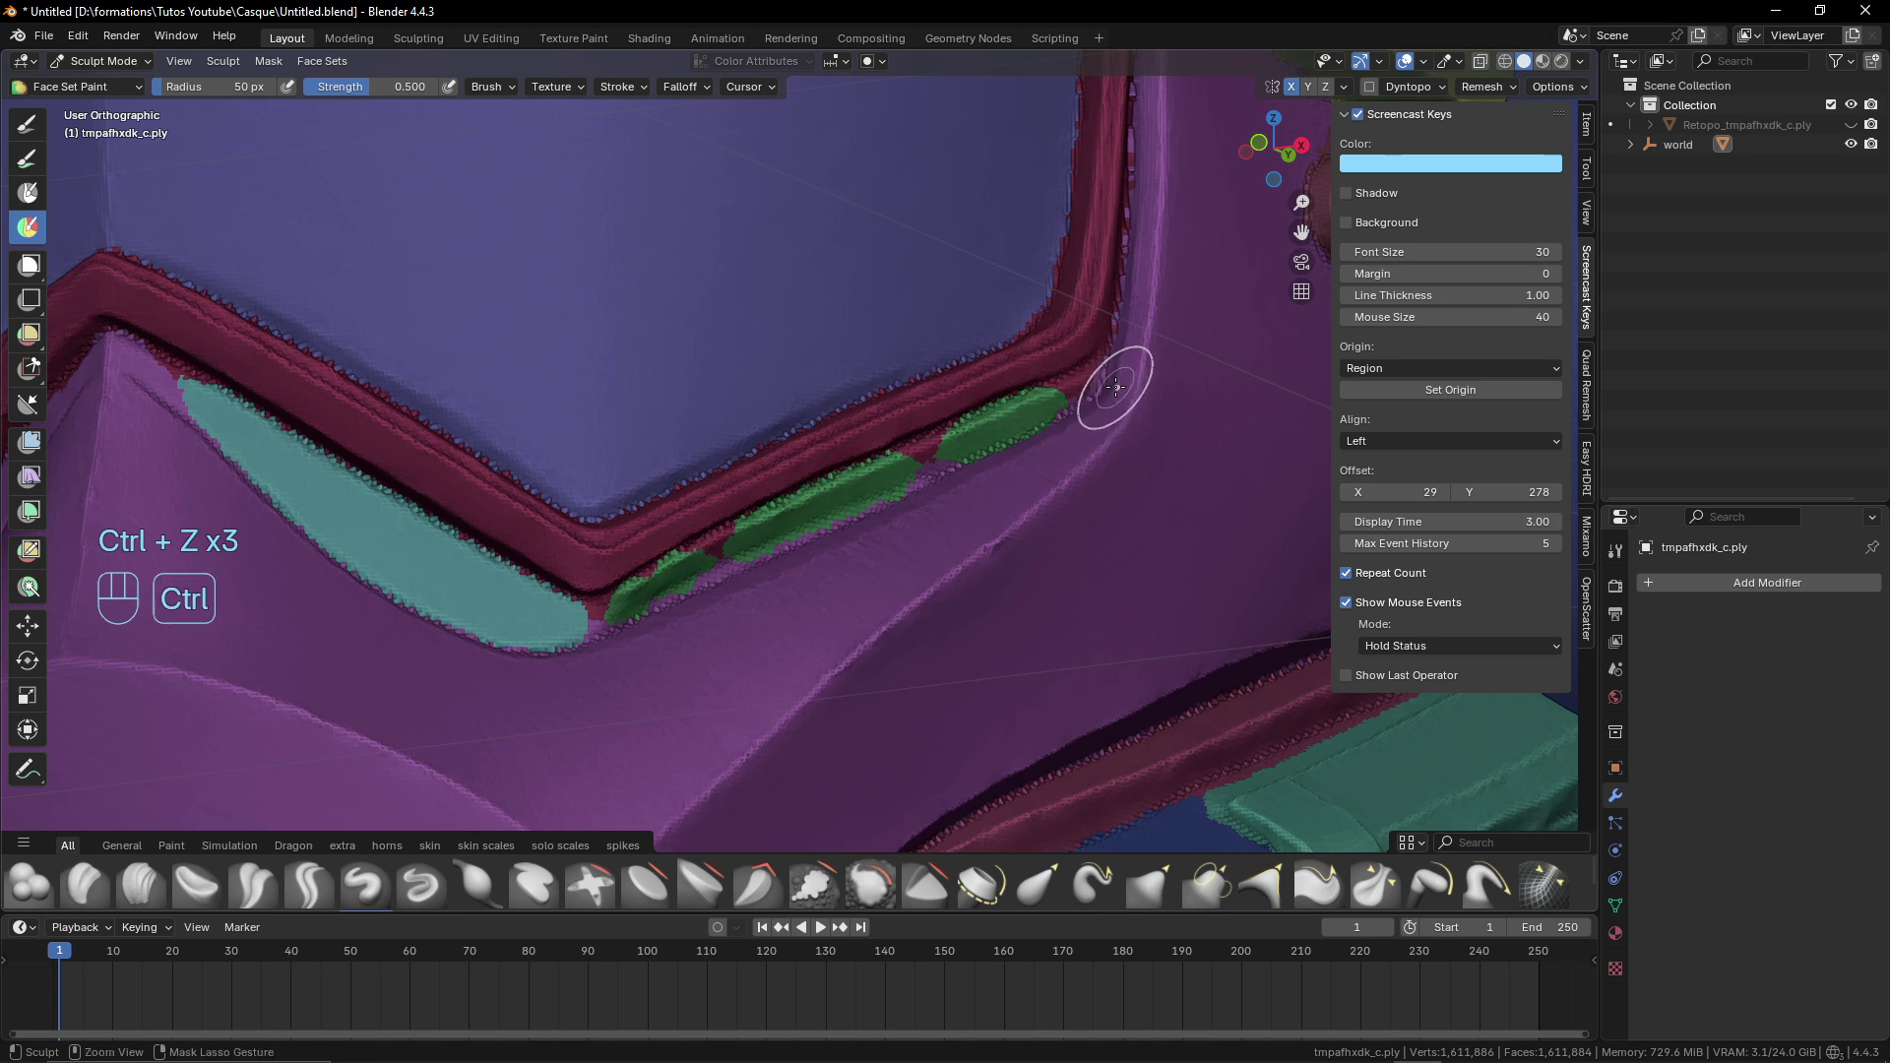
{"action": "left_click", "coordinate": [1120, 384]}
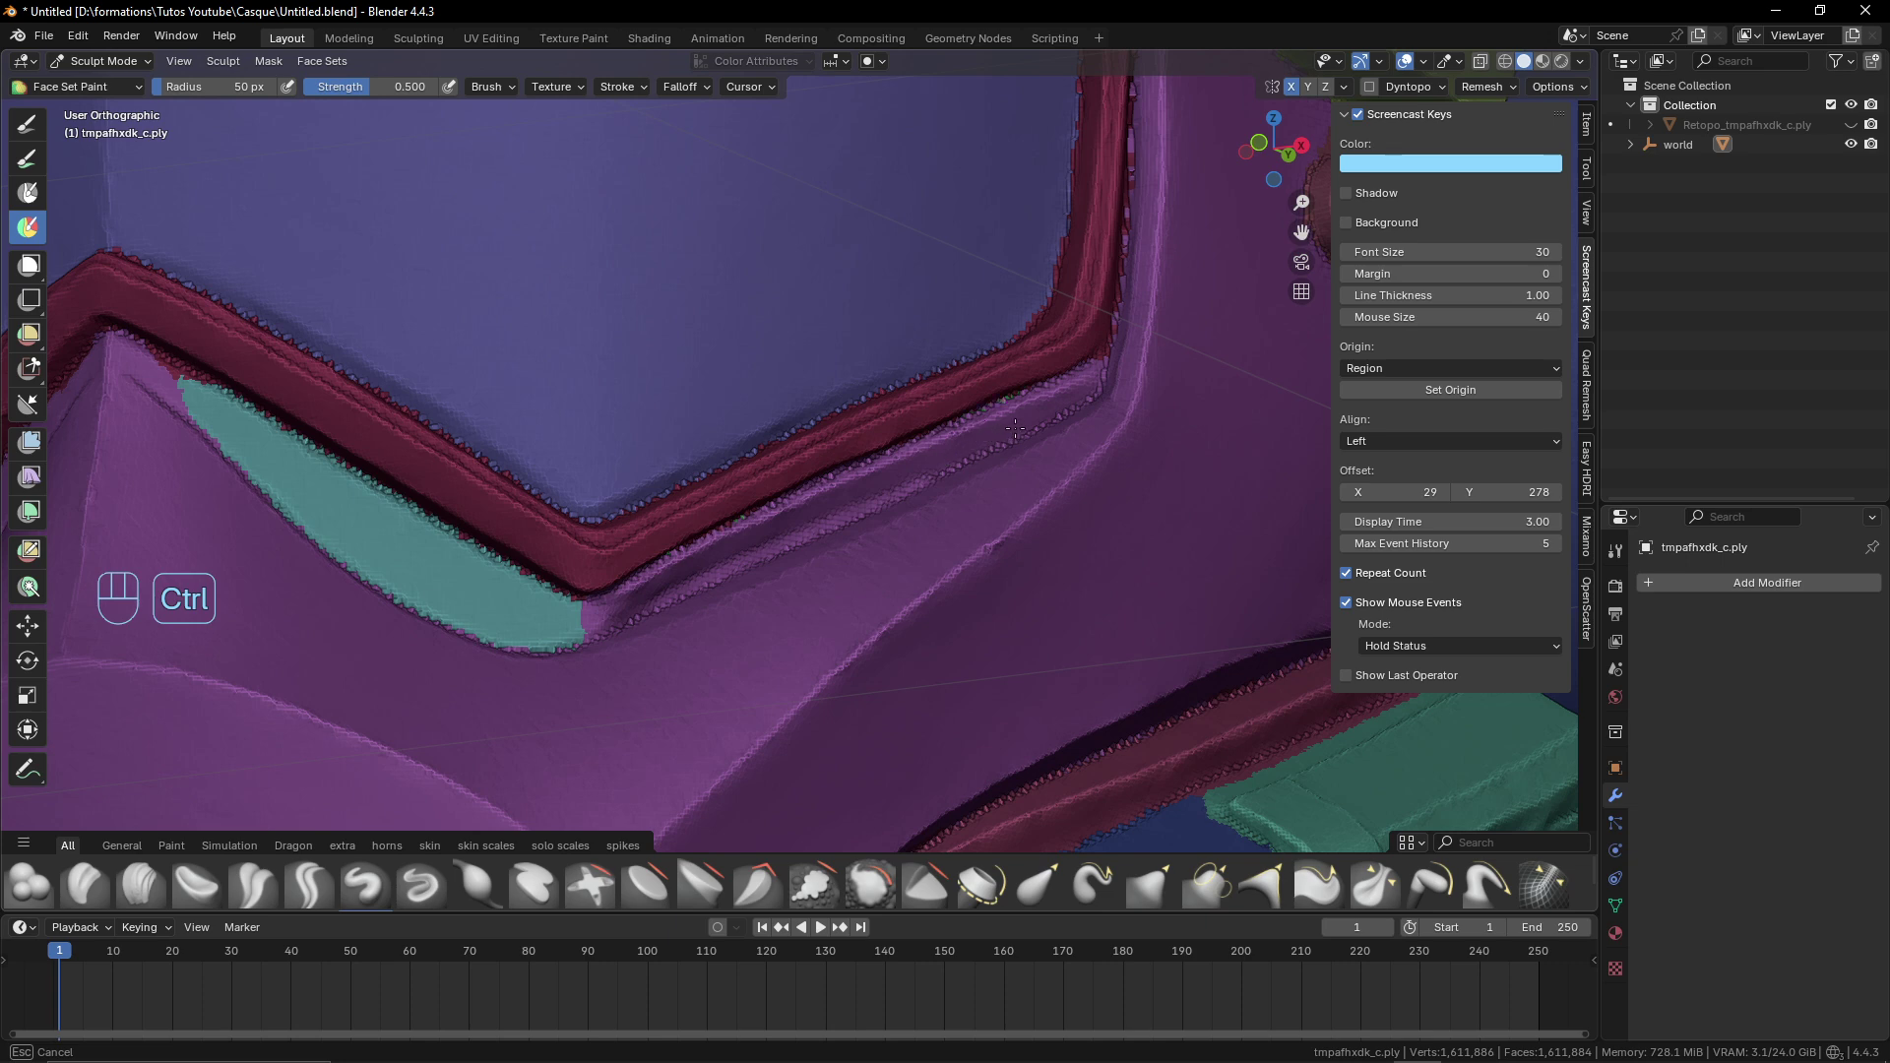
Merge the stray olive strip along the visor rim into the rim face set
{"action": "middle_click", "coordinate": [939, 503]}
{"action": "middle_click", "coordinate": [1185, 542]}
{"action": "middle_click", "coordinate": [1060, 550]}
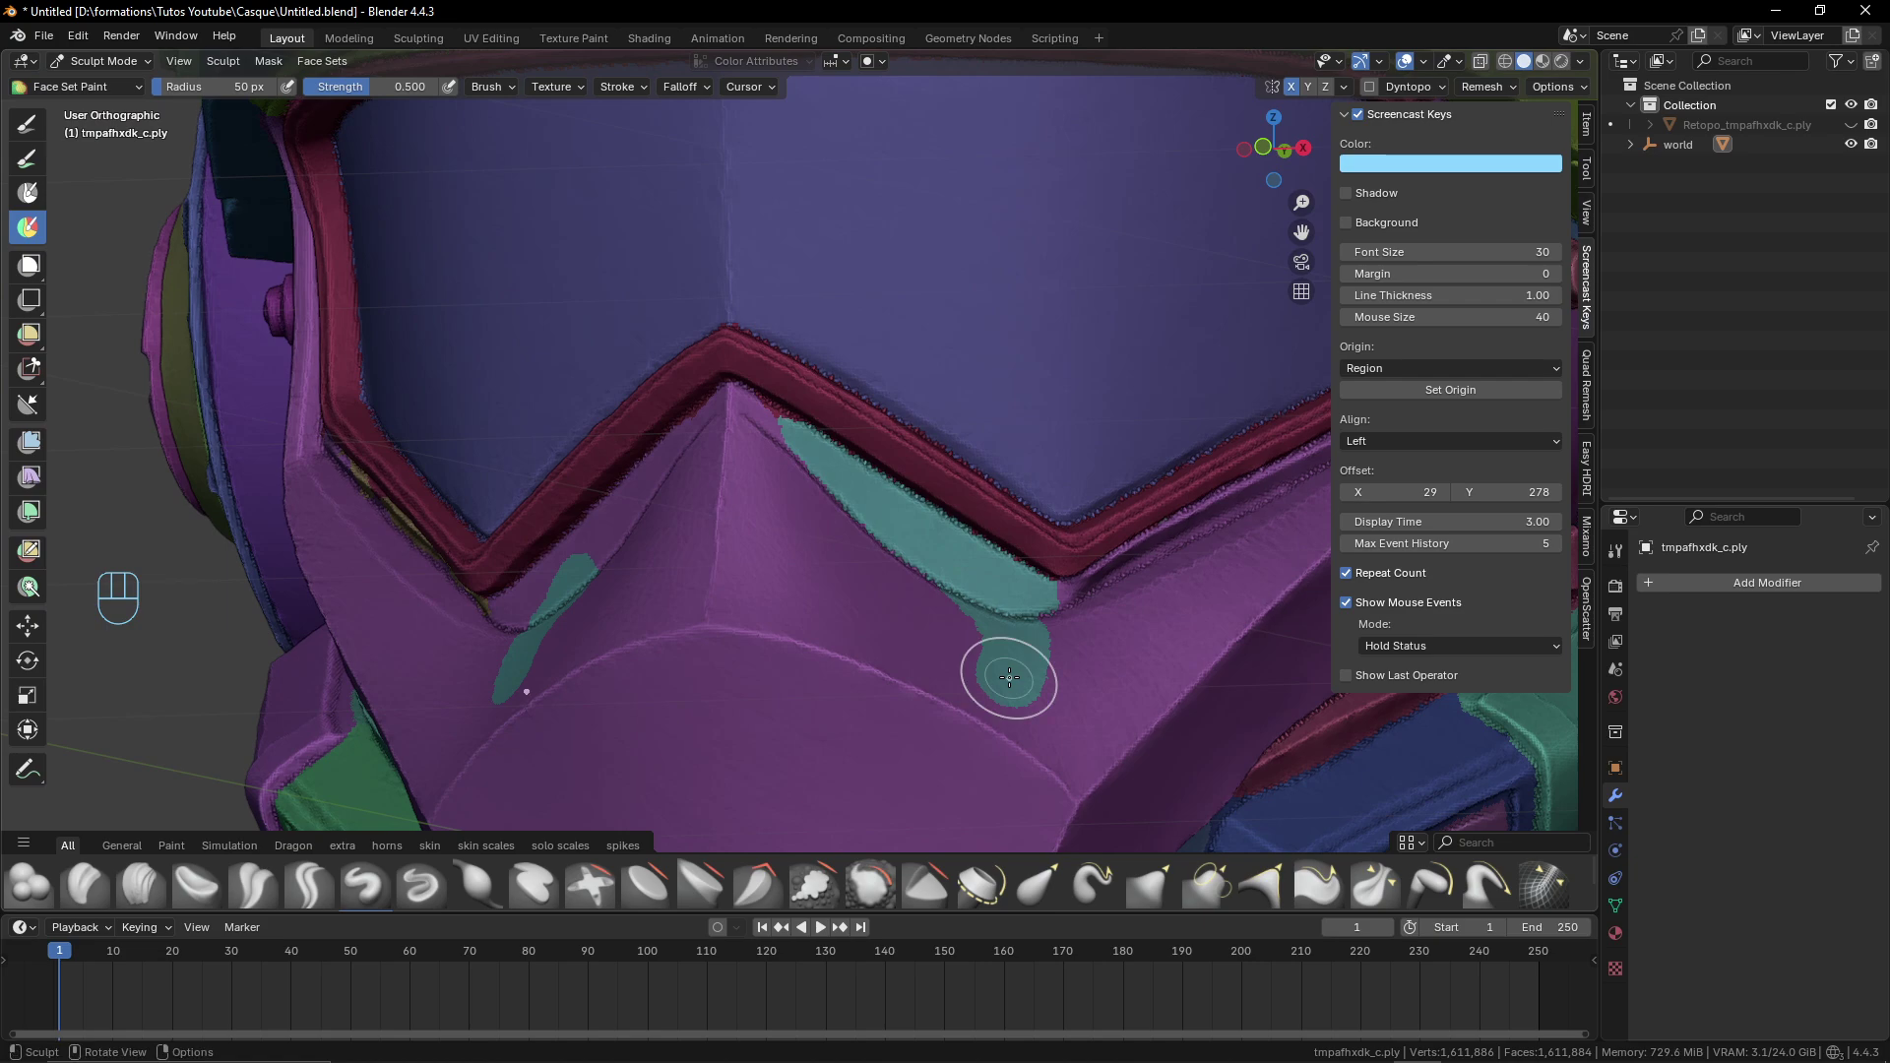
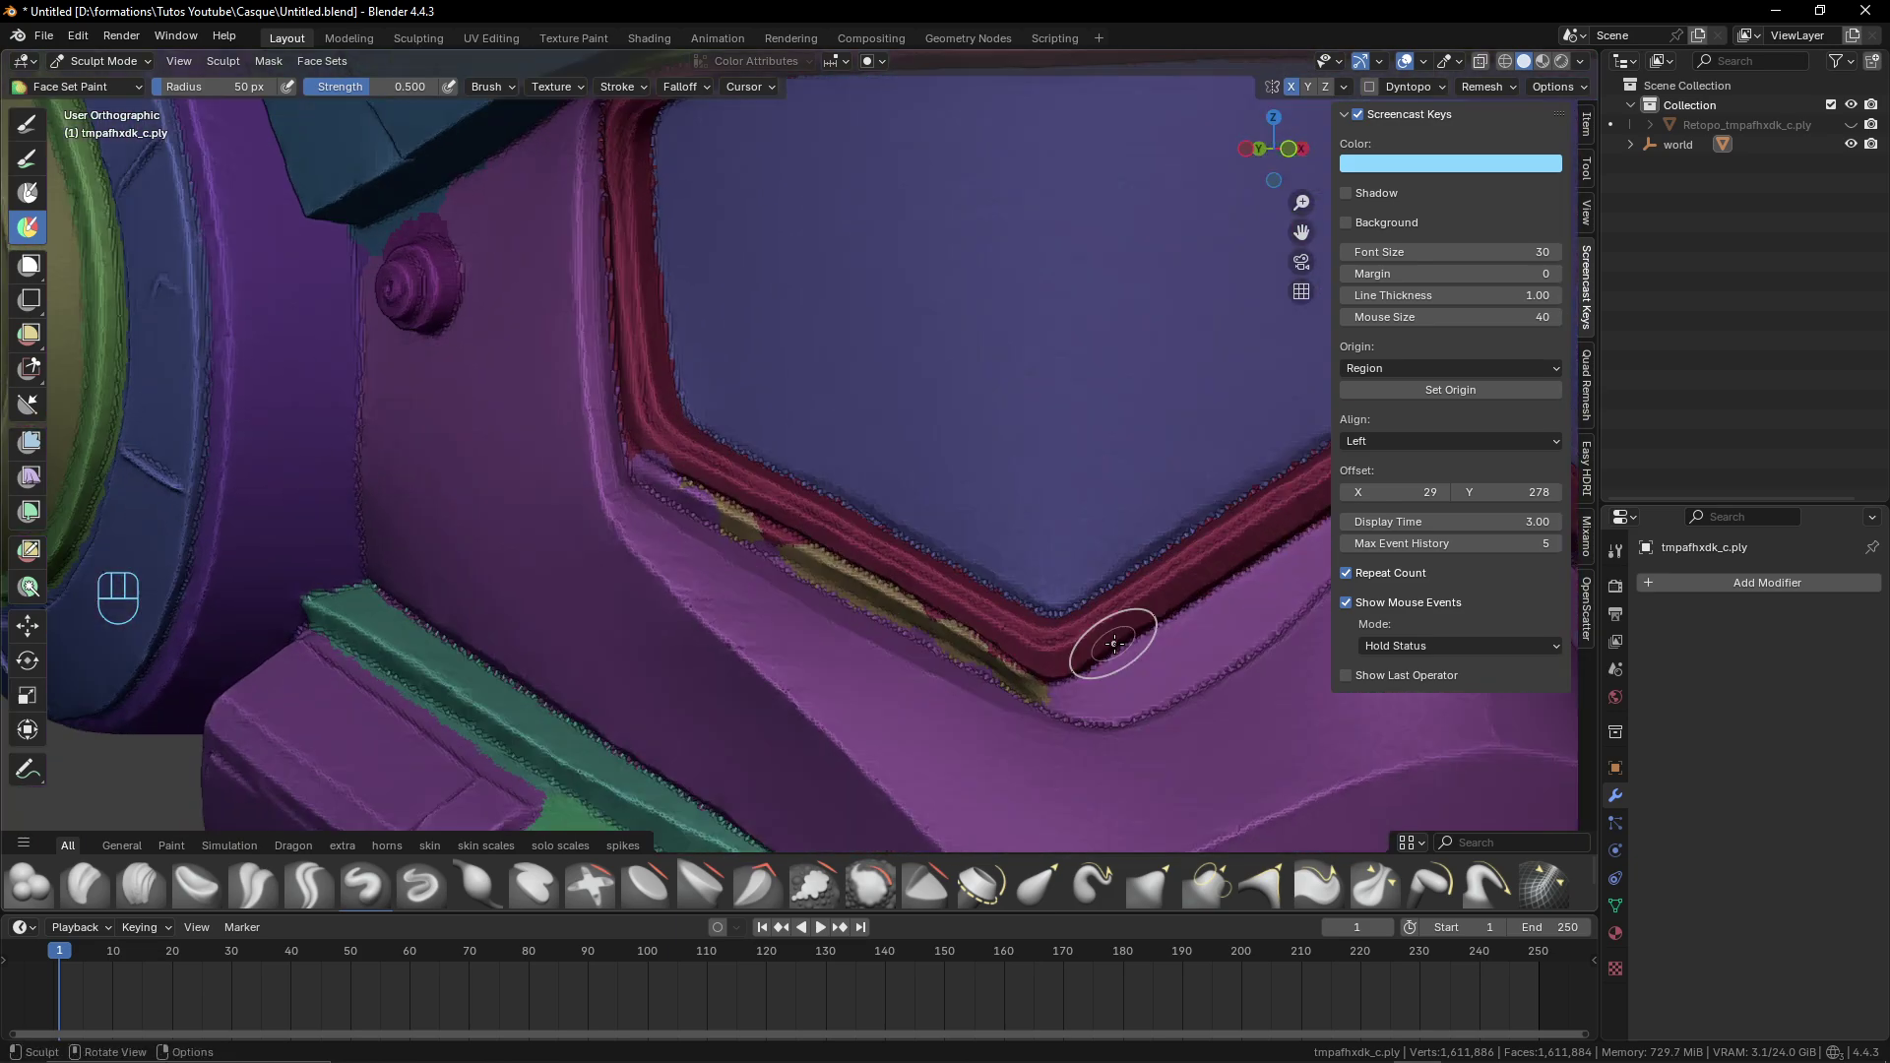
{"action": "left_click", "coordinate": [1127, 581]}
{"action": "left_click", "coordinate": [1178, 589]}
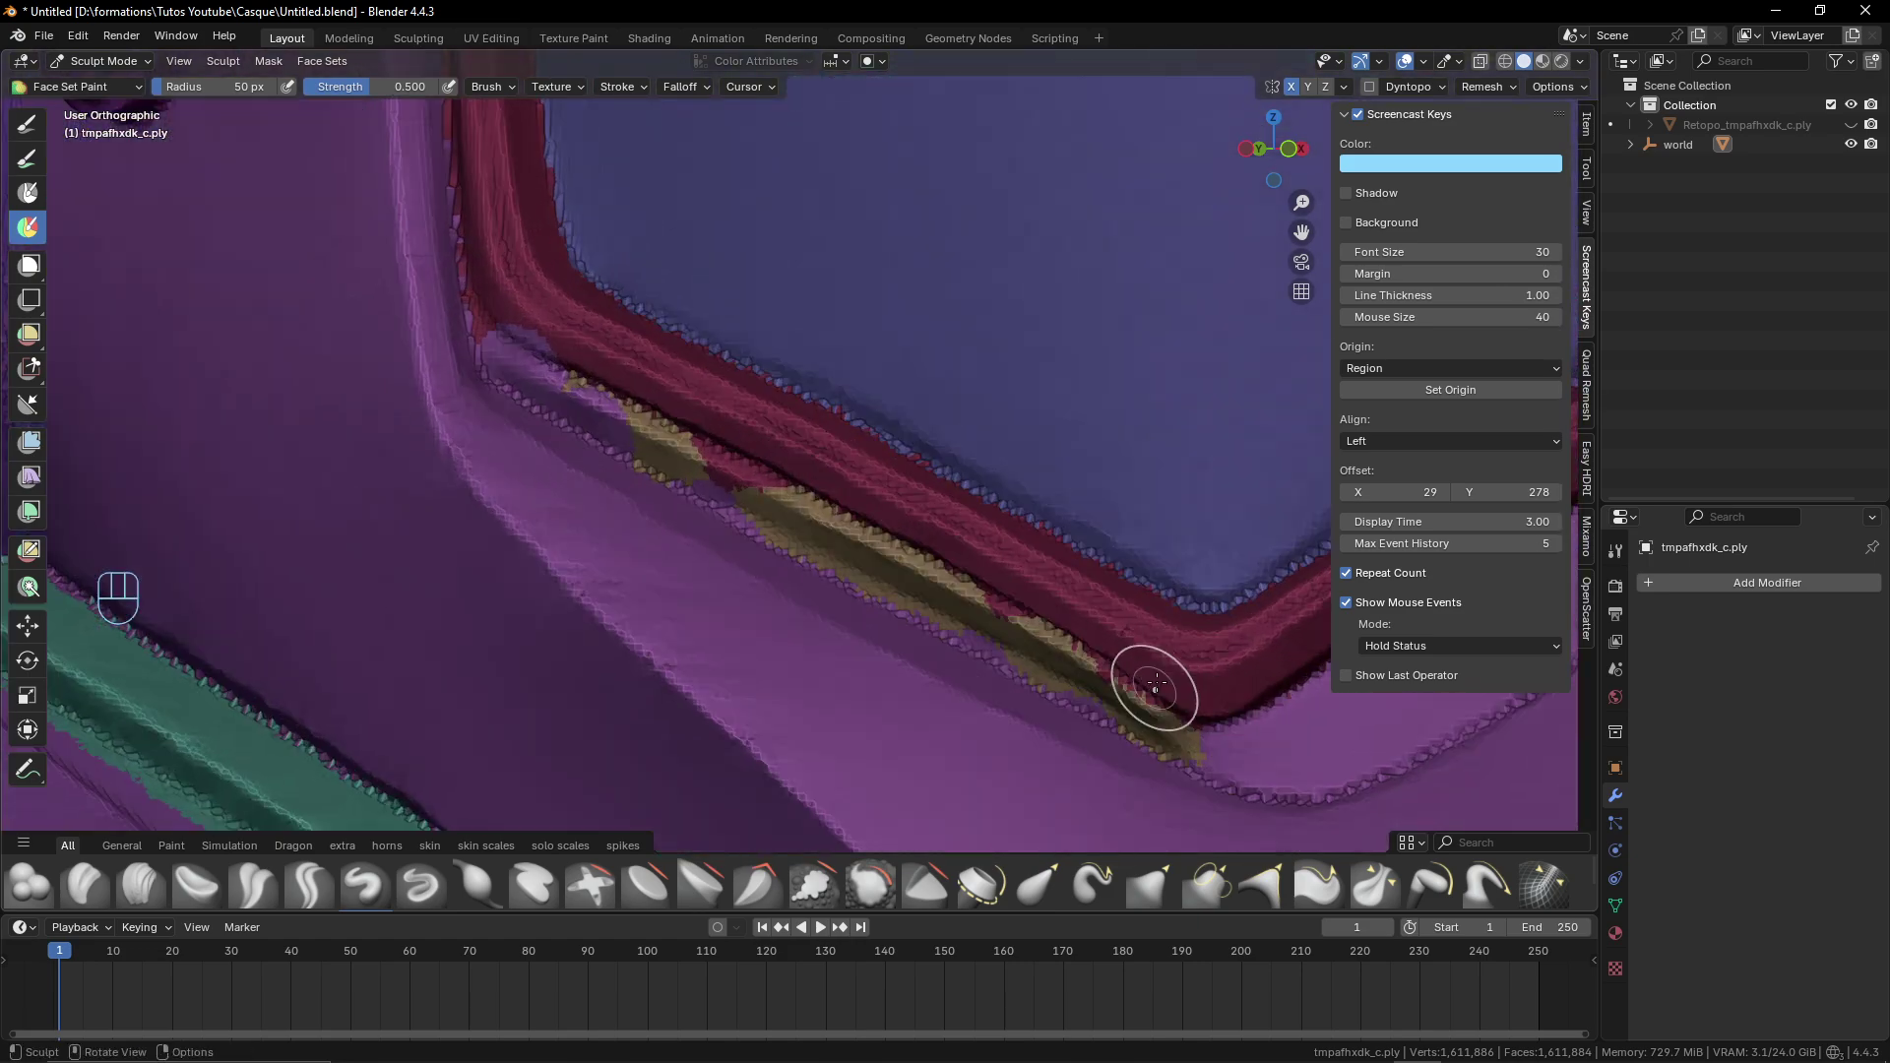
{"action": "left_click", "coordinate": [1165, 643]}
{"action": "left_click", "coordinate": [1237, 763]}
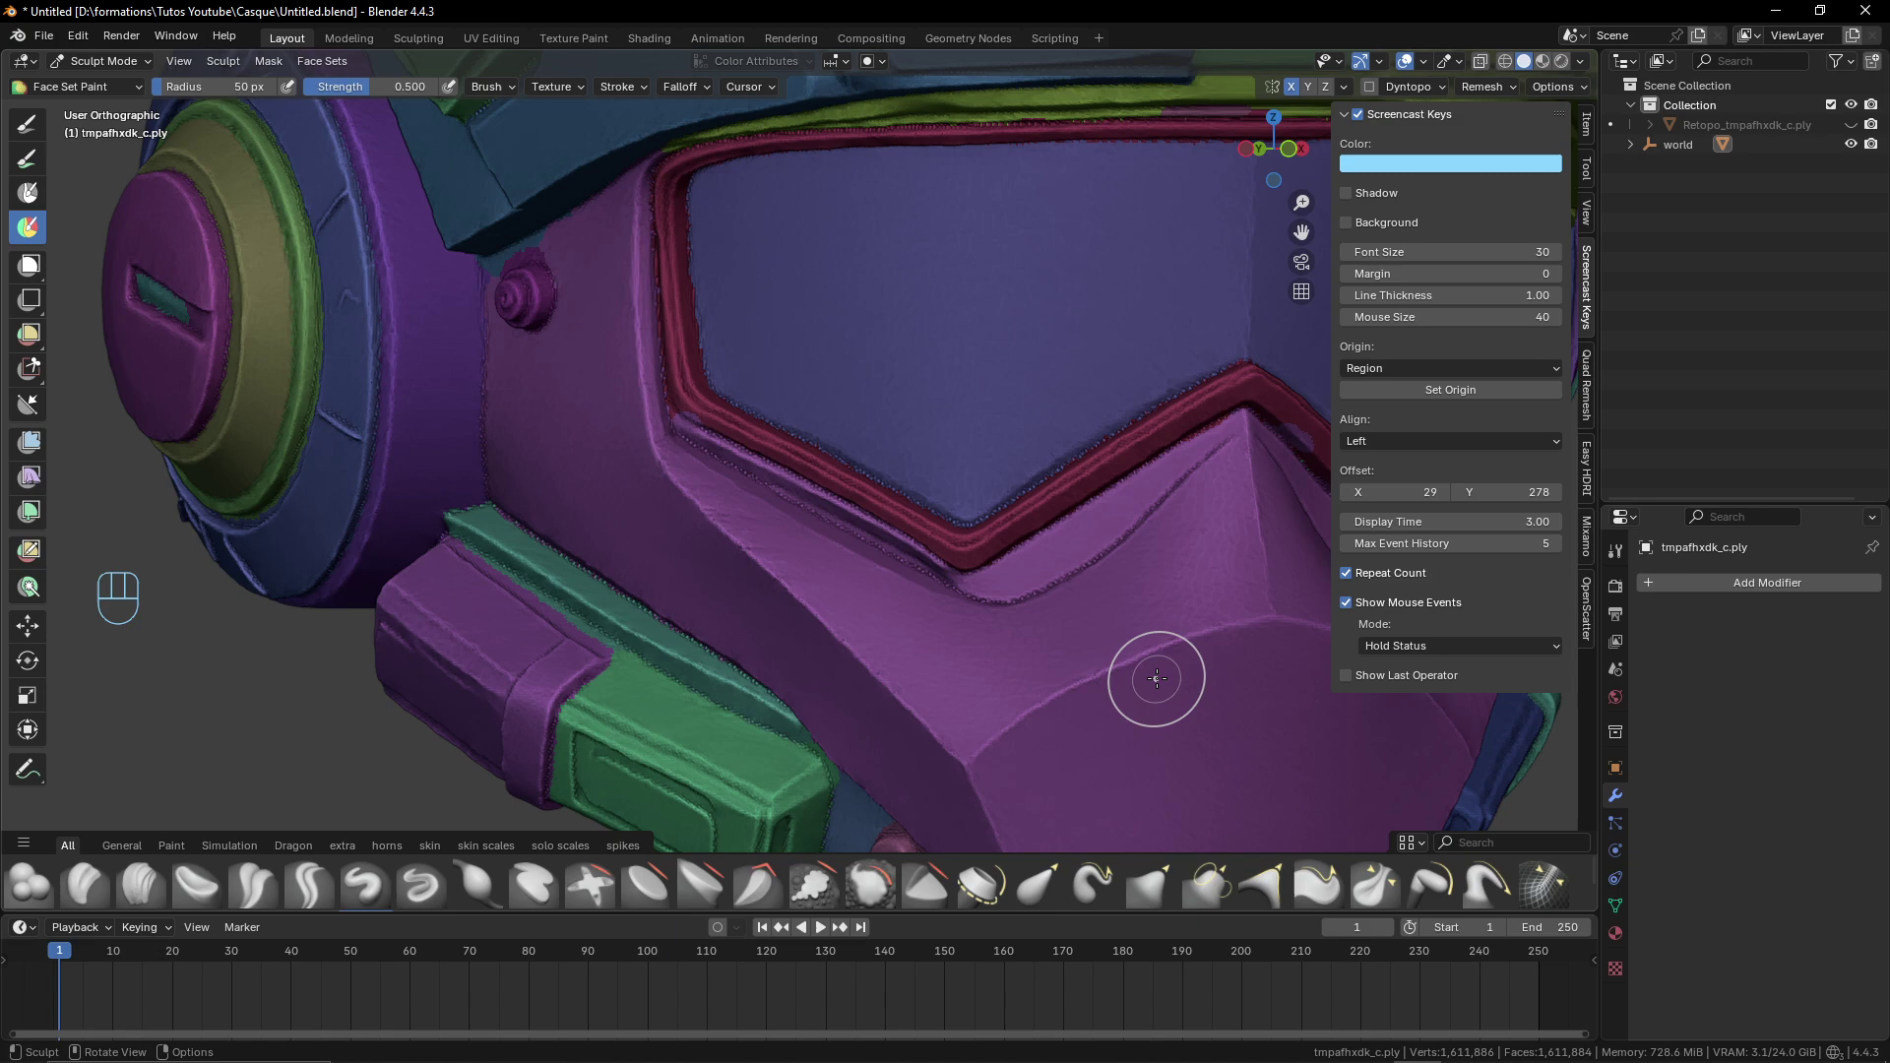
{"action": "left_click_drag", "start_coordinate": [1189, 689], "coordinate": [1292, 739]}
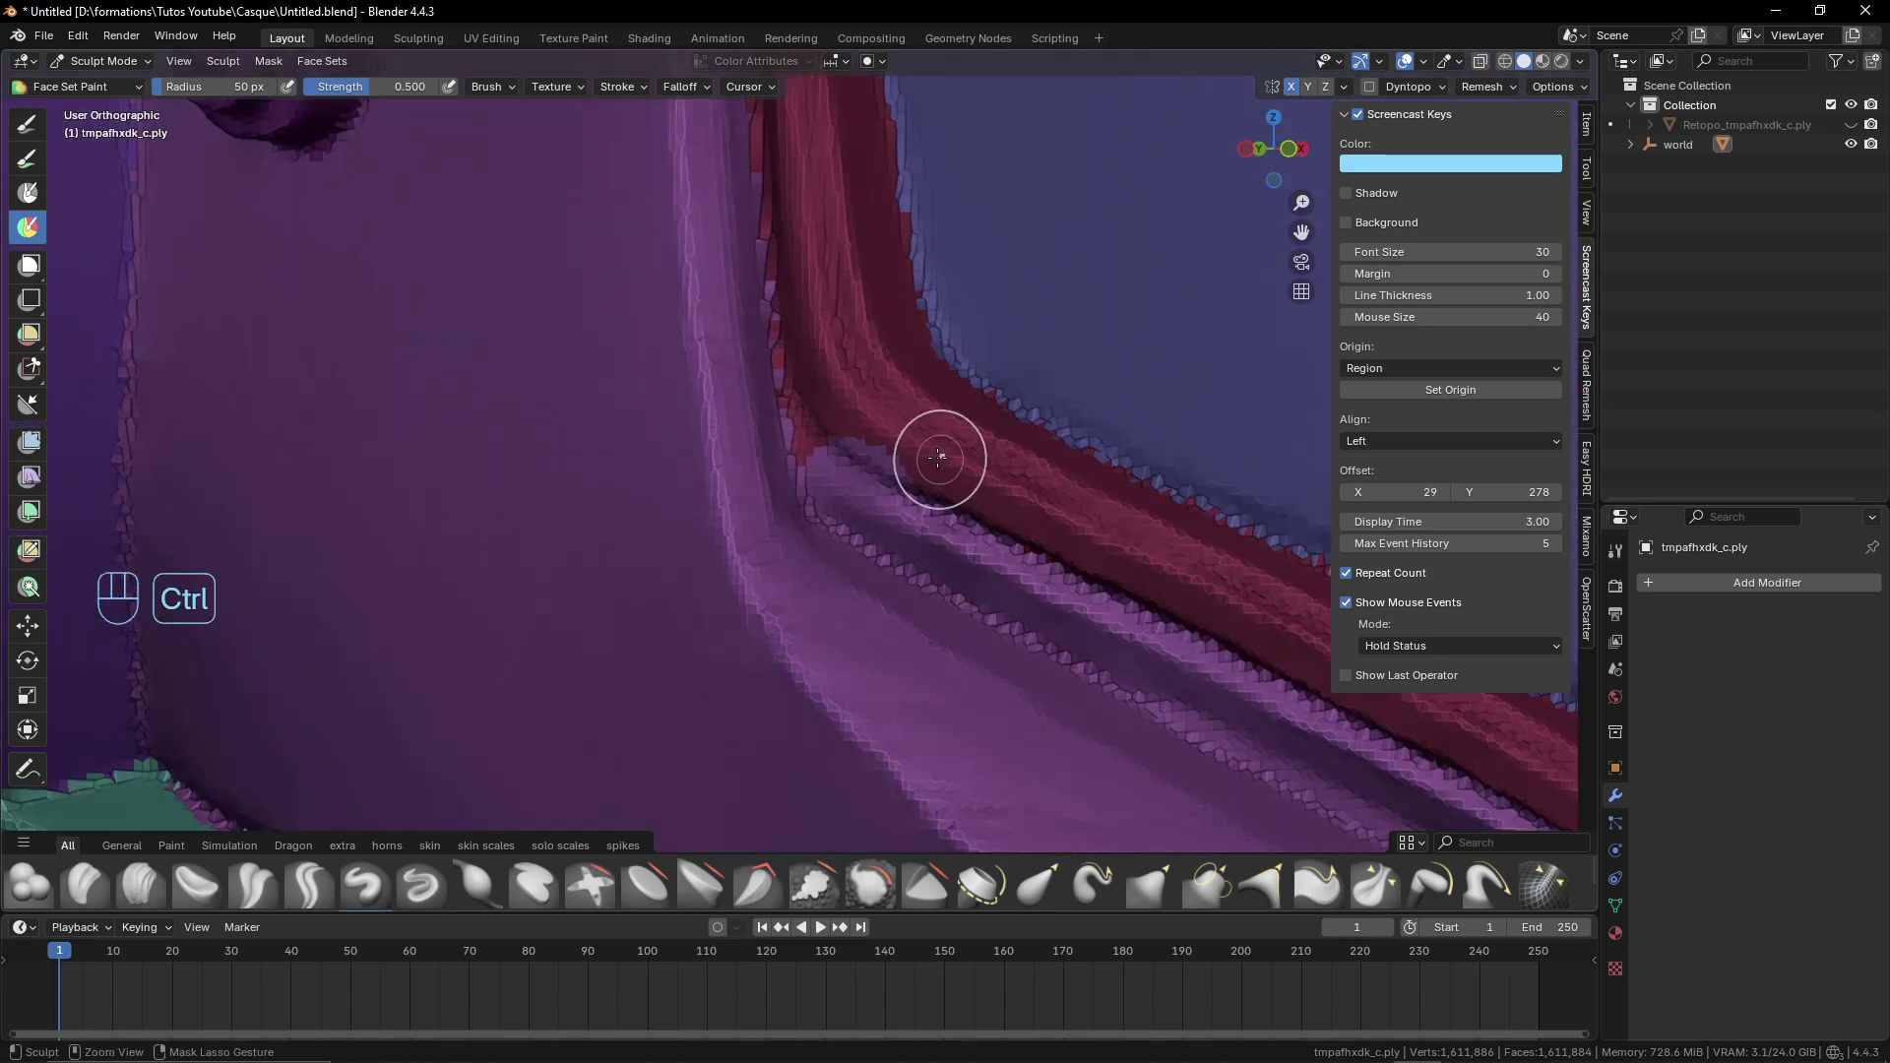
Paint the remaining stray fragments along the visor rim into the rim face set
{"action": "left_click", "coordinate": [818, 484]}
{"action": "left_click_drag", "start_coordinate": [890, 515], "coordinate": [931, 529]}
{"action": "left_click_drag", "start_coordinate": [936, 442], "coordinate": [972, 590]}
{"action": "left_click", "coordinate": [1117, 404]}
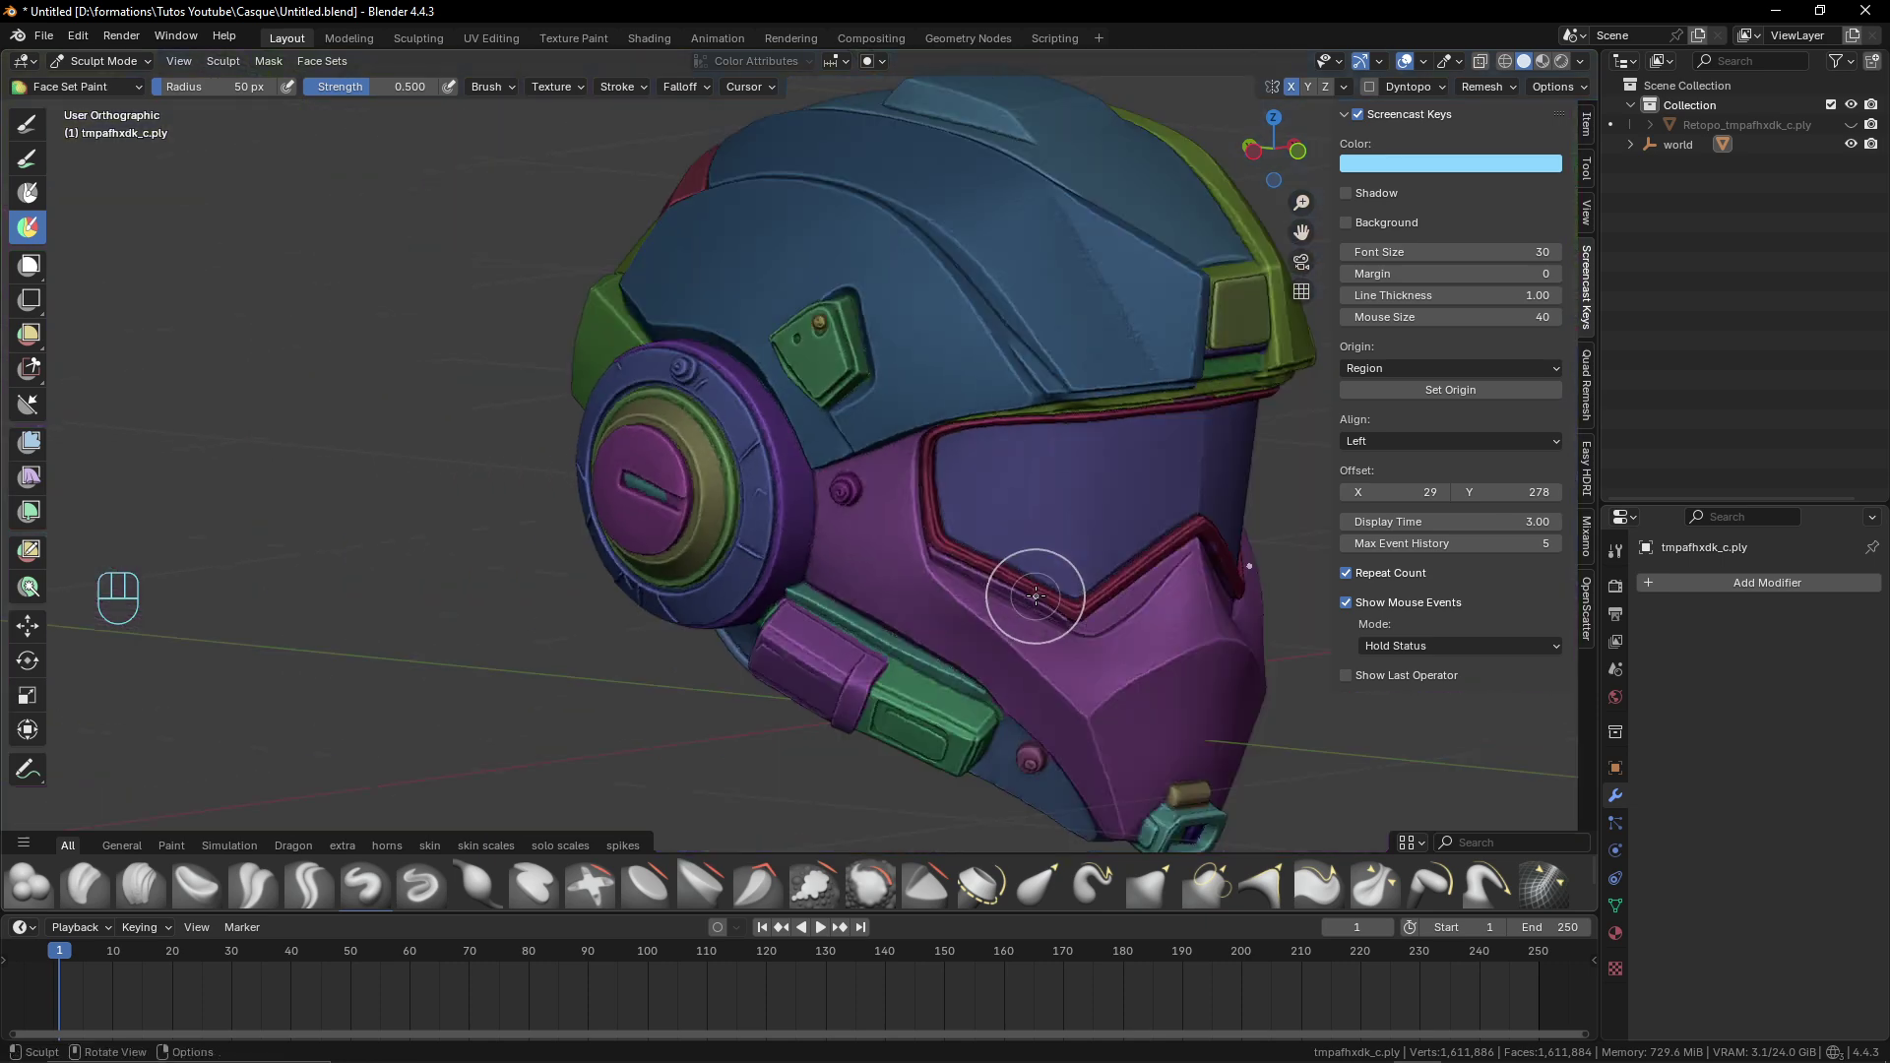
{"action": "left_click_drag", "start_coordinate": [995, 577], "coordinate": [885, 579]}
Merge the grey speckles and blue patch beside the ear piece into the purple face set
{"action": "left_click", "coordinate": [880, 598]}
{"action": "left_click_drag", "start_coordinate": [896, 588], "coordinate": [794, 576]}
{"action": "left_click", "coordinate": [808, 562]}
{"action": "left_click_drag", "start_coordinate": [926, 542], "coordinate": [1102, 417]}
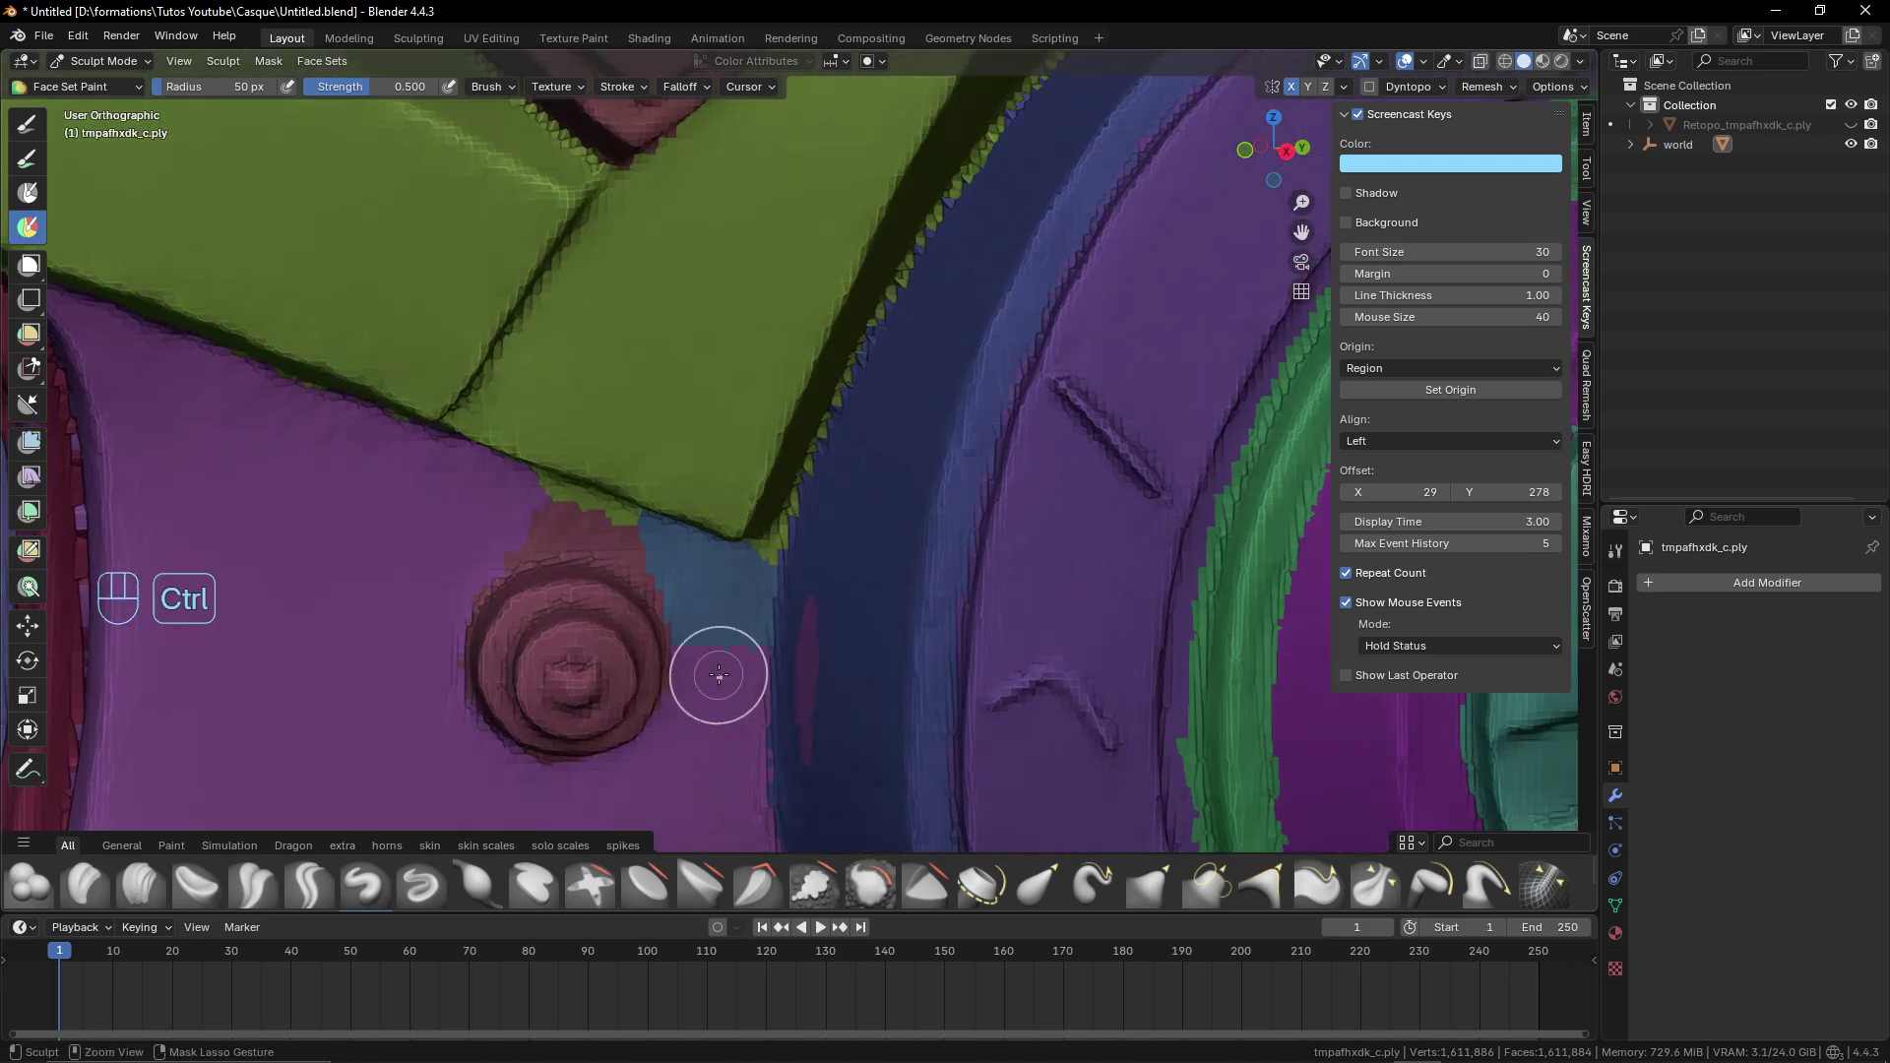
{"action": "left_click", "coordinate": [721, 695]}
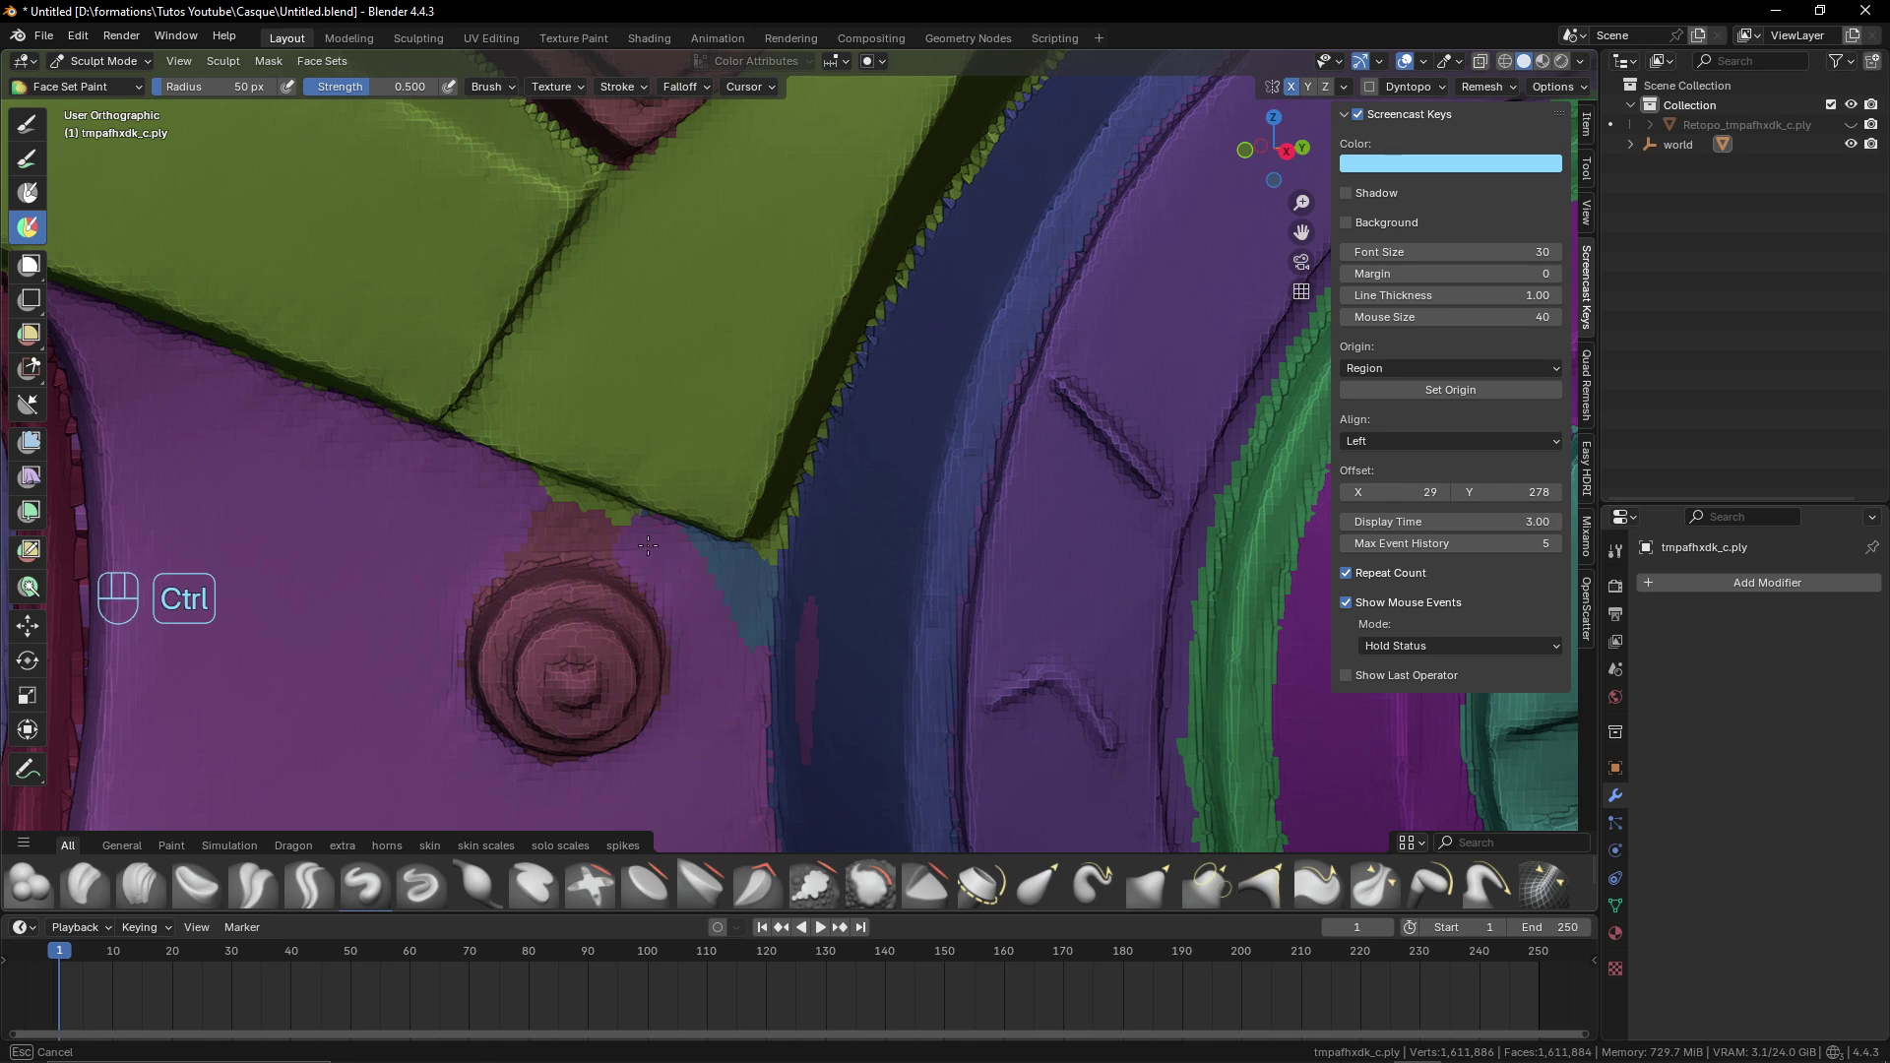
{"action": "left_click_drag", "start_coordinate": [683, 503], "coordinate": [851, 417]}
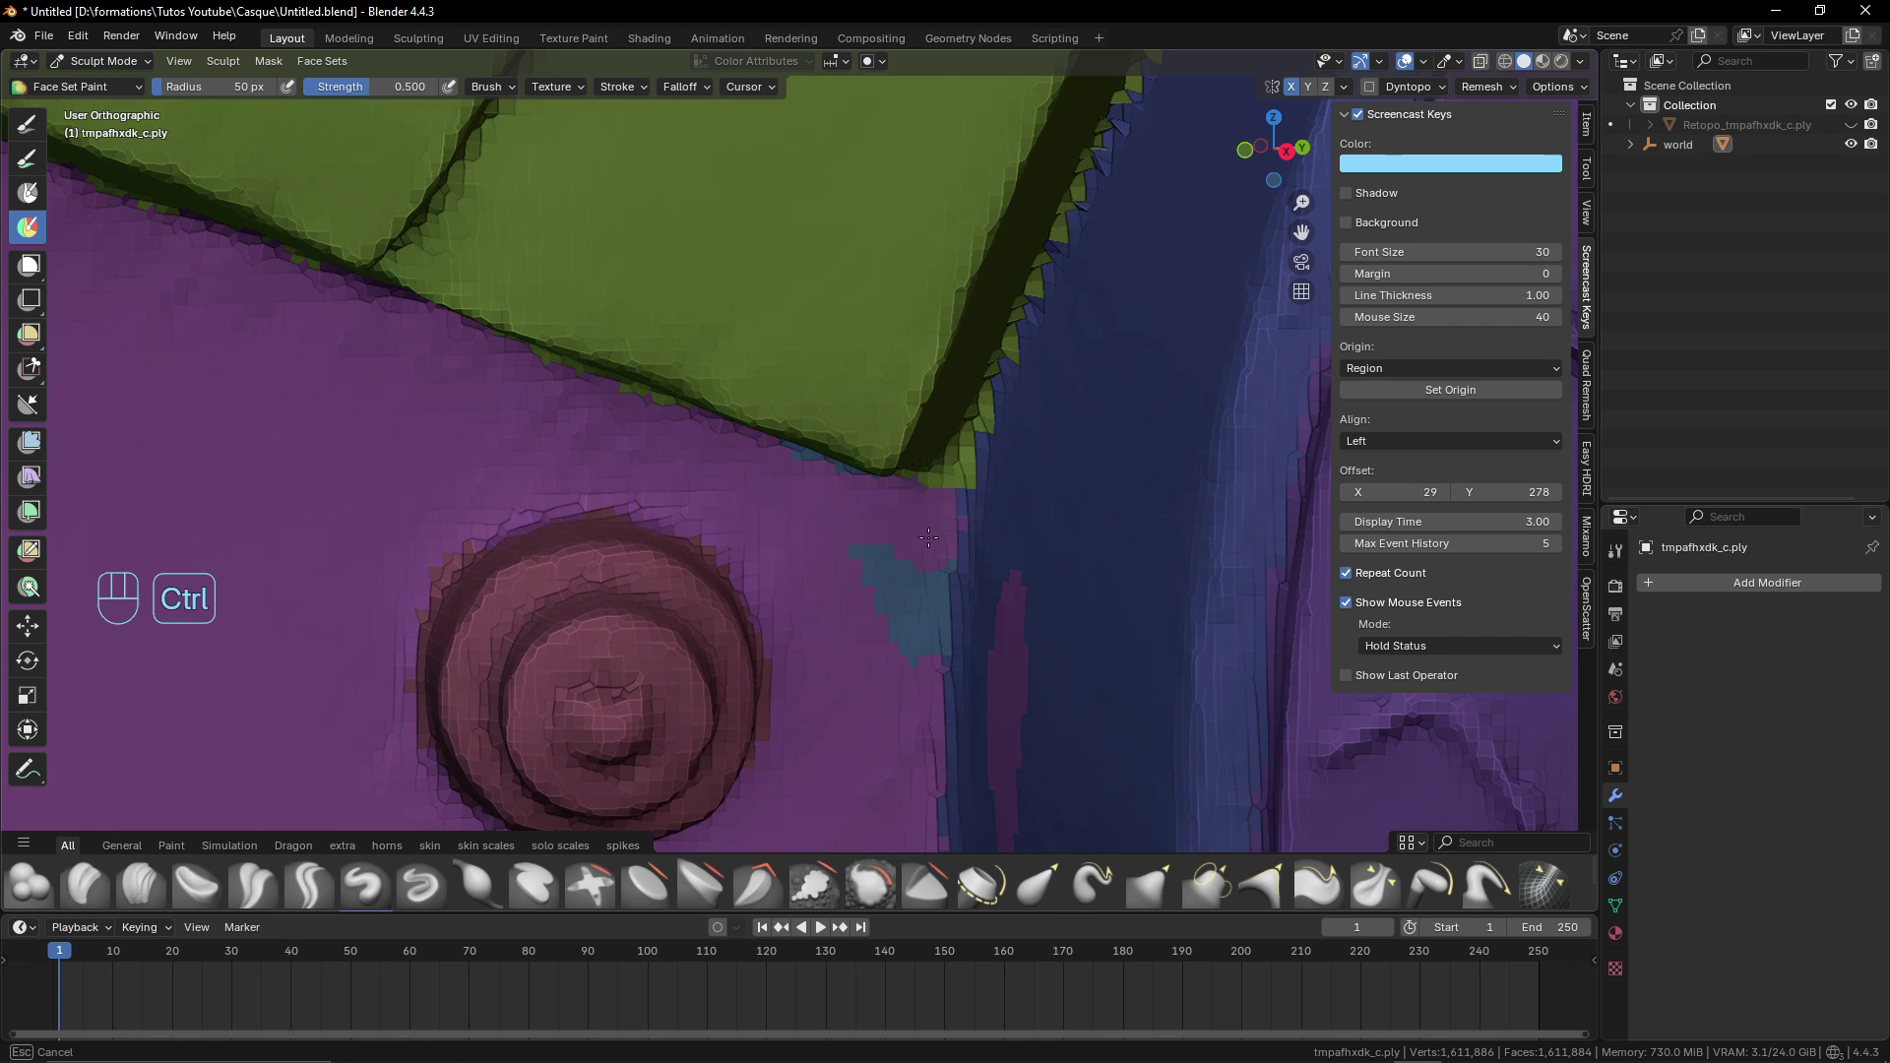
{"action": "middle_click", "coordinate": [1000, 520]}
{"action": "middle_click", "coordinate": [1068, 473]}
{"action": "left_click", "coordinate": [1034, 463]}
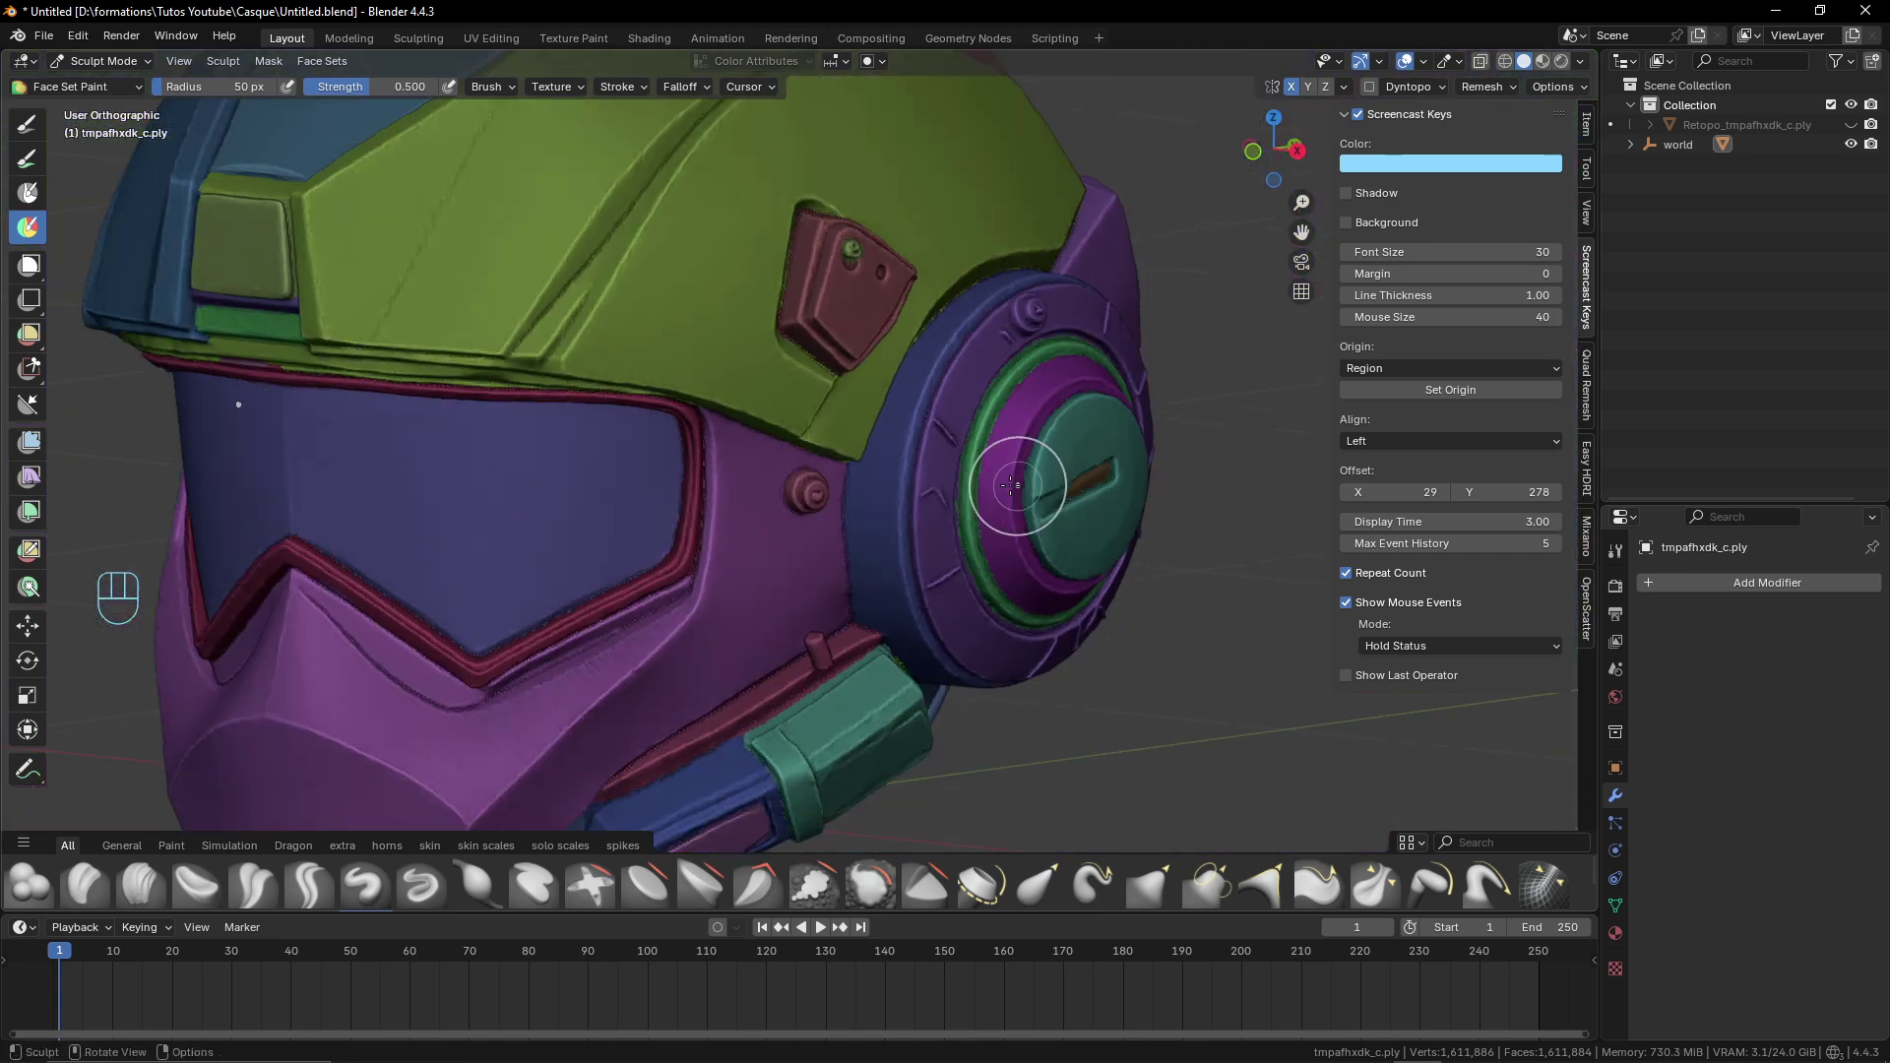
{"action": "left_click_drag", "start_coordinate": [978, 480], "coordinate": [866, 466]}
{"action": "left_click_drag", "start_coordinate": [967, 457], "coordinate": [1052, 452]}
{"action": "left_click_drag", "start_coordinate": [970, 484], "coordinate": [1092, 418]}
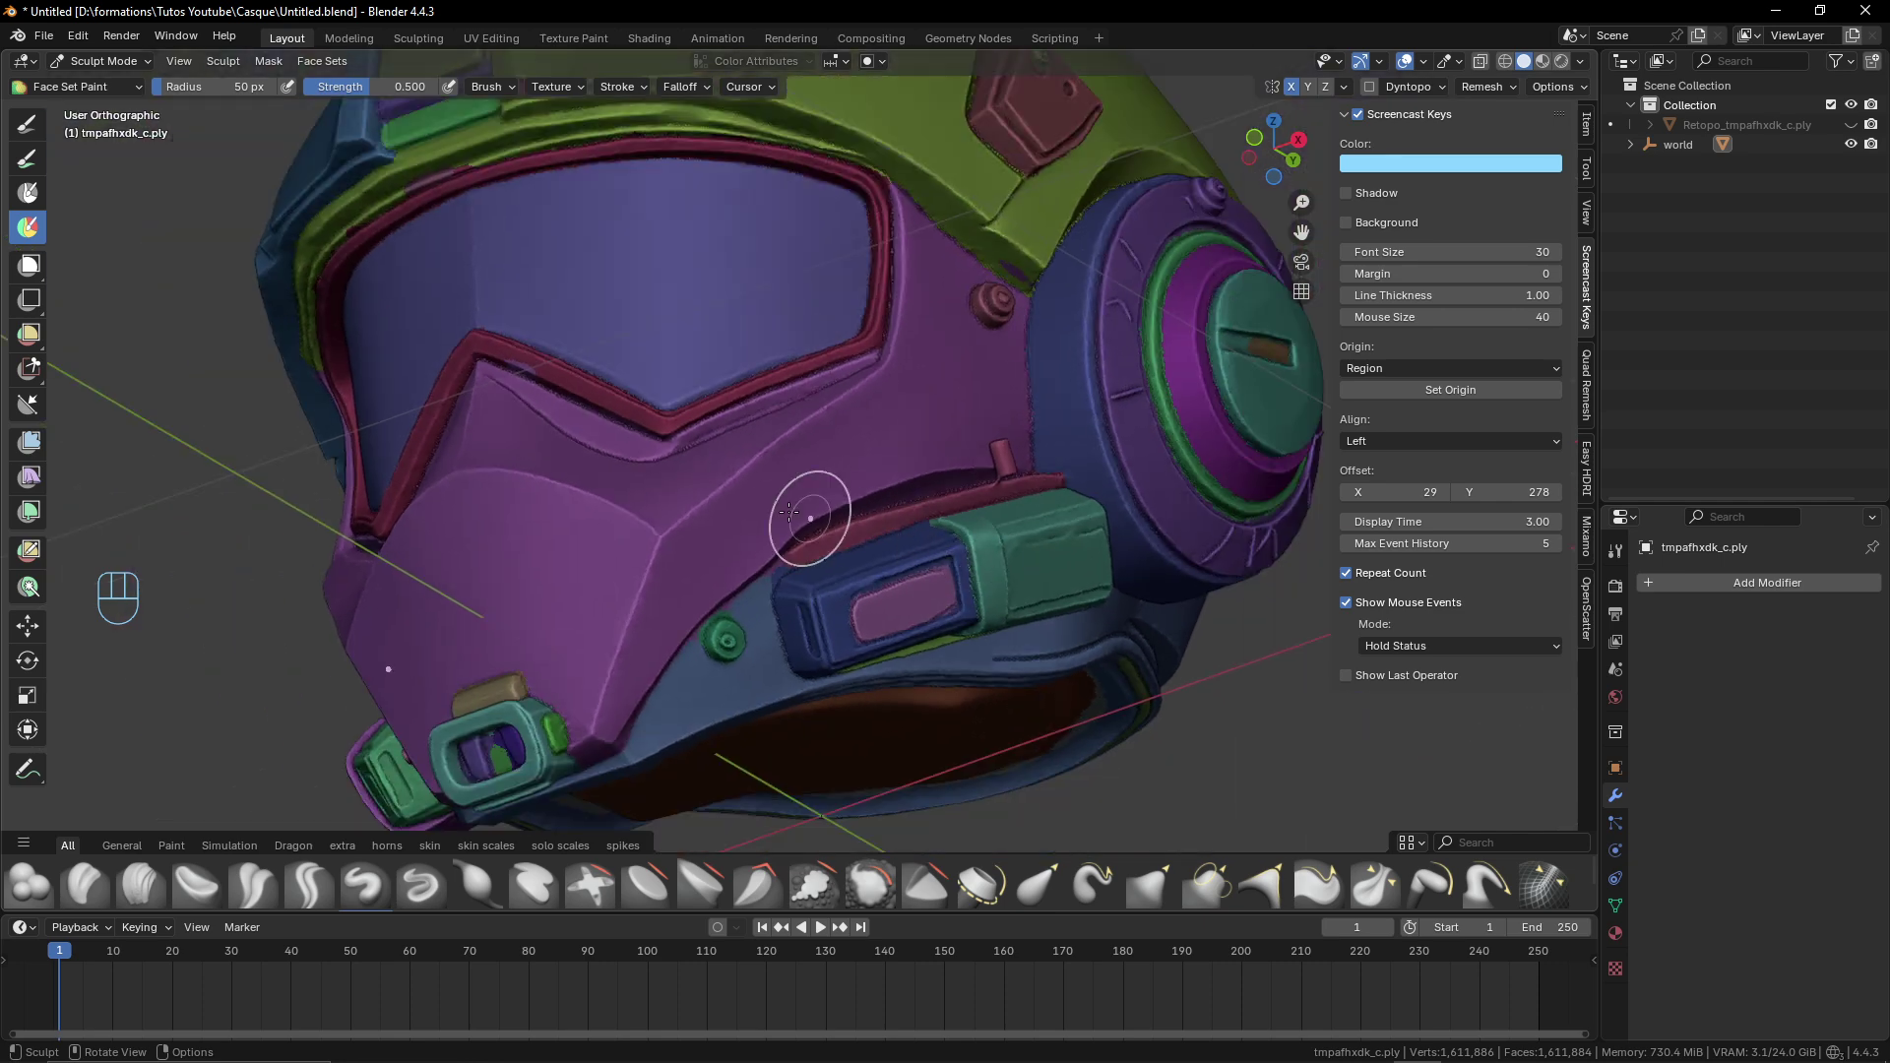
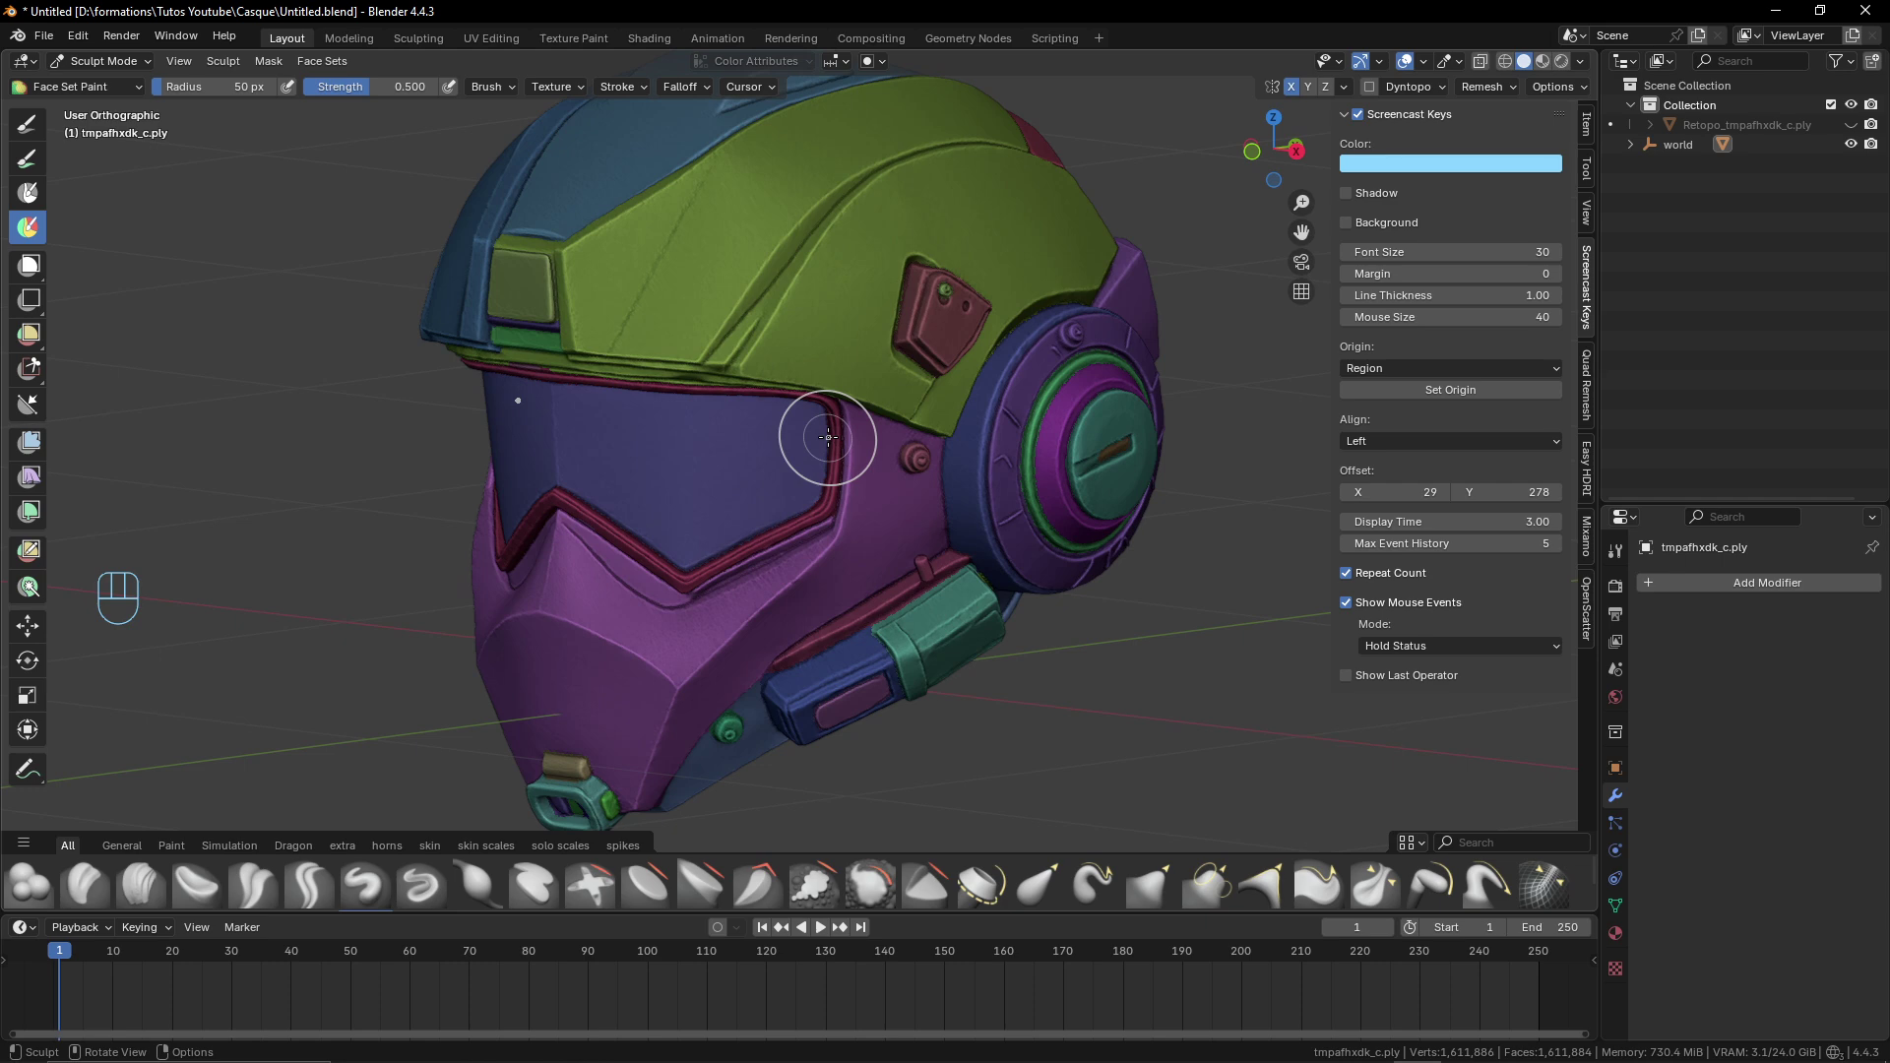
Hide the teal ear disc face set to check it, then show it again
{"action": "left_click_drag", "start_coordinate": [882, 515], "coordinate": [833, 486]}
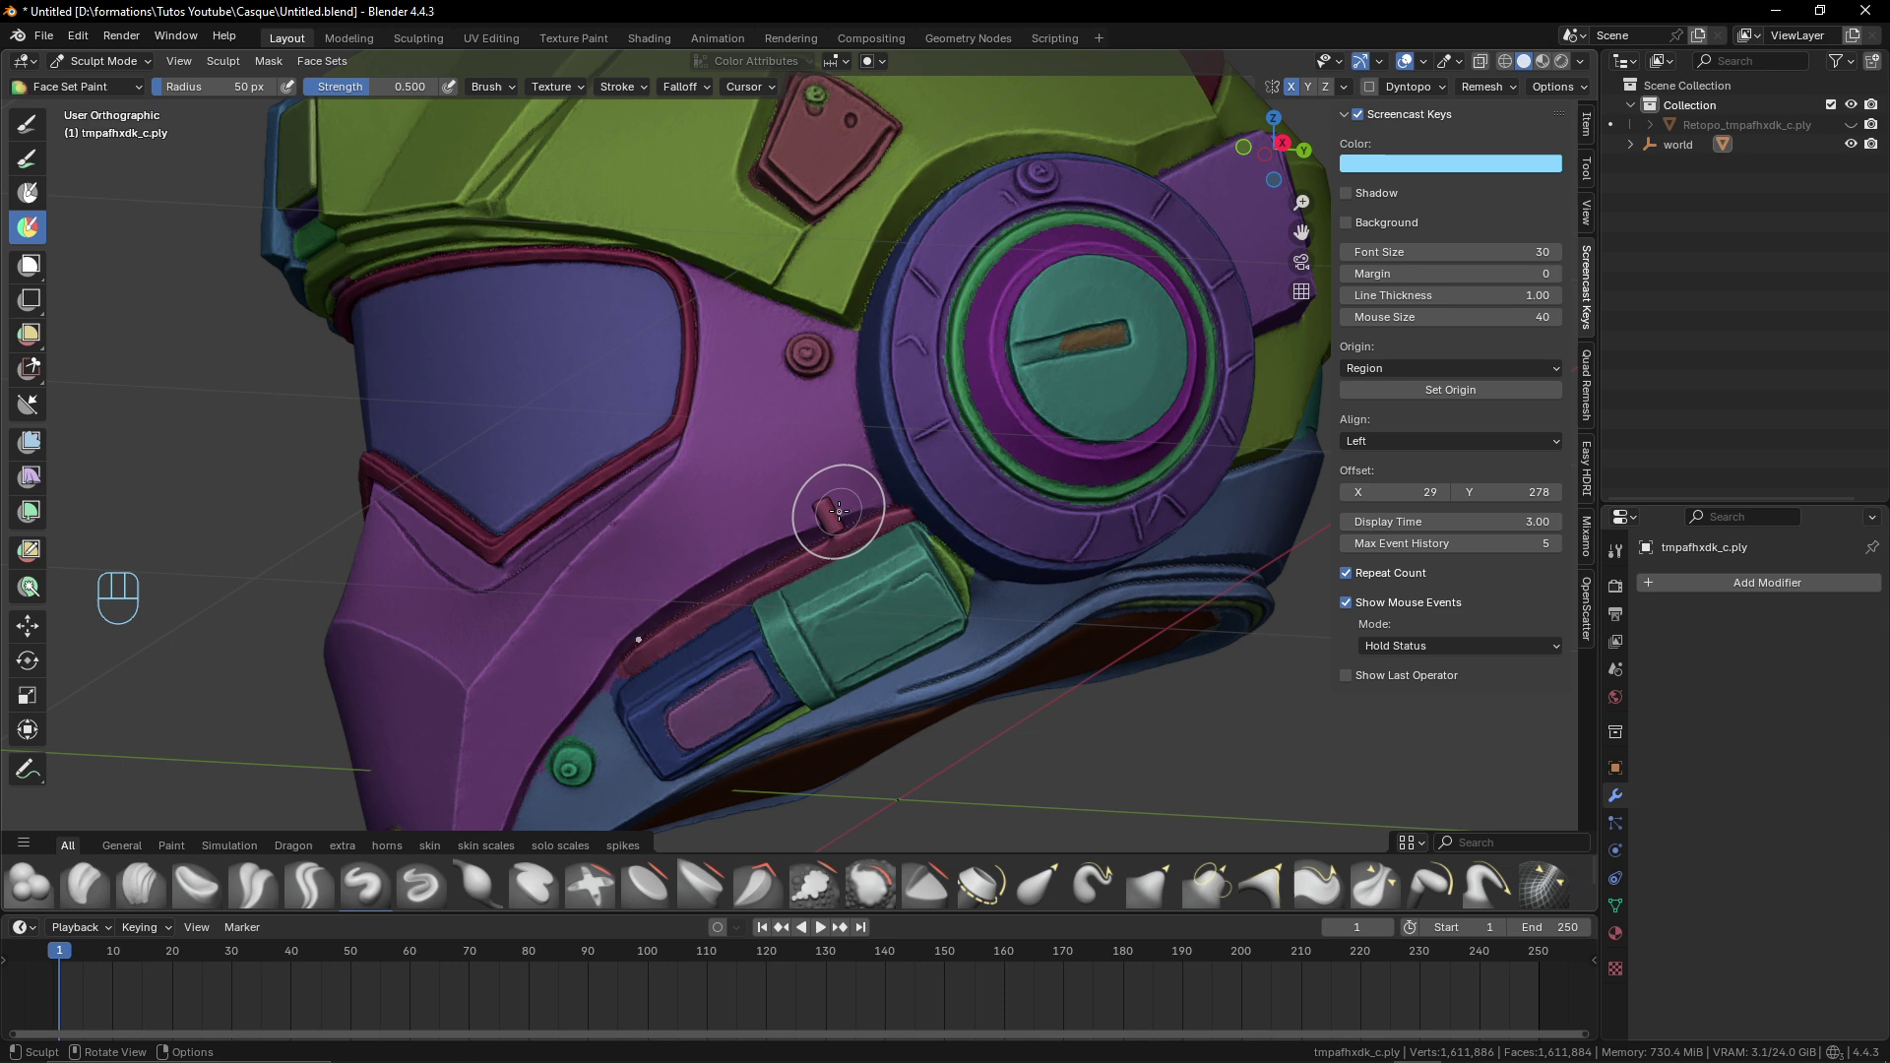
{"action": "middle_click", "coordinate": [843, 509]}
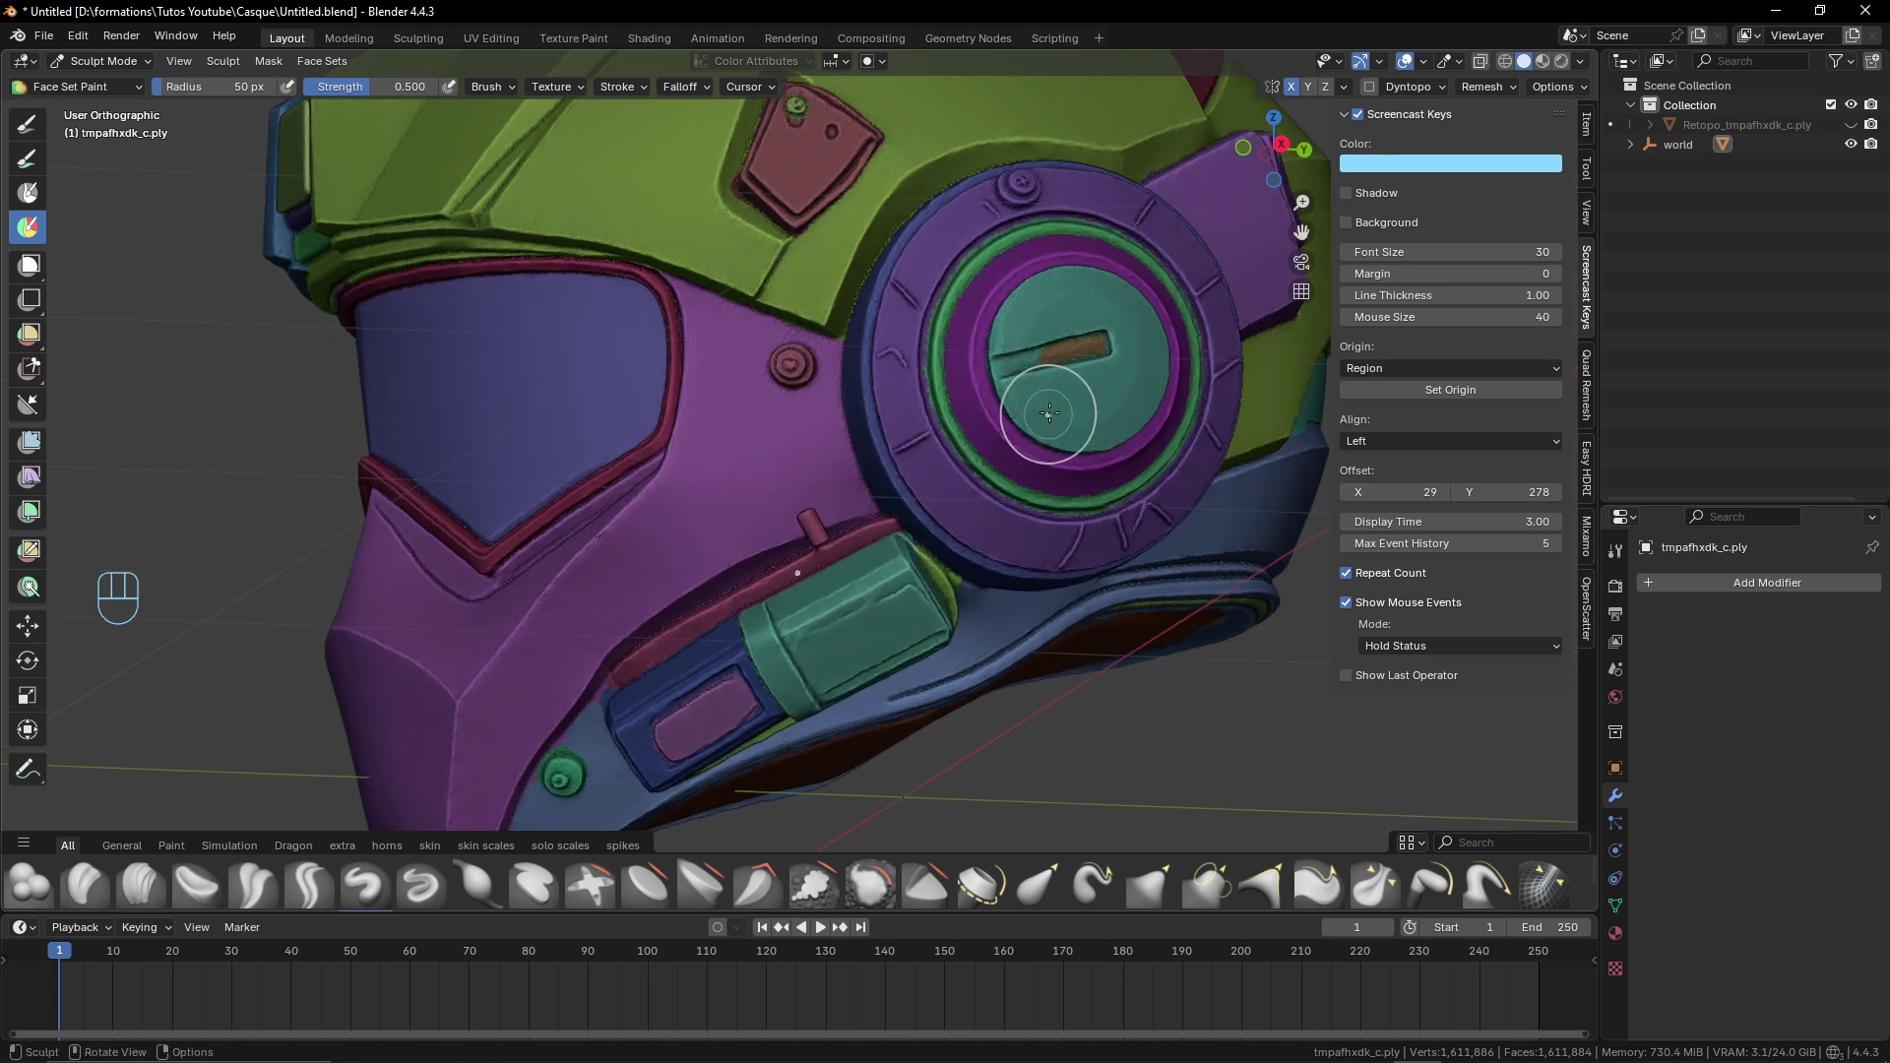
{"action": "key", "text": "h"}
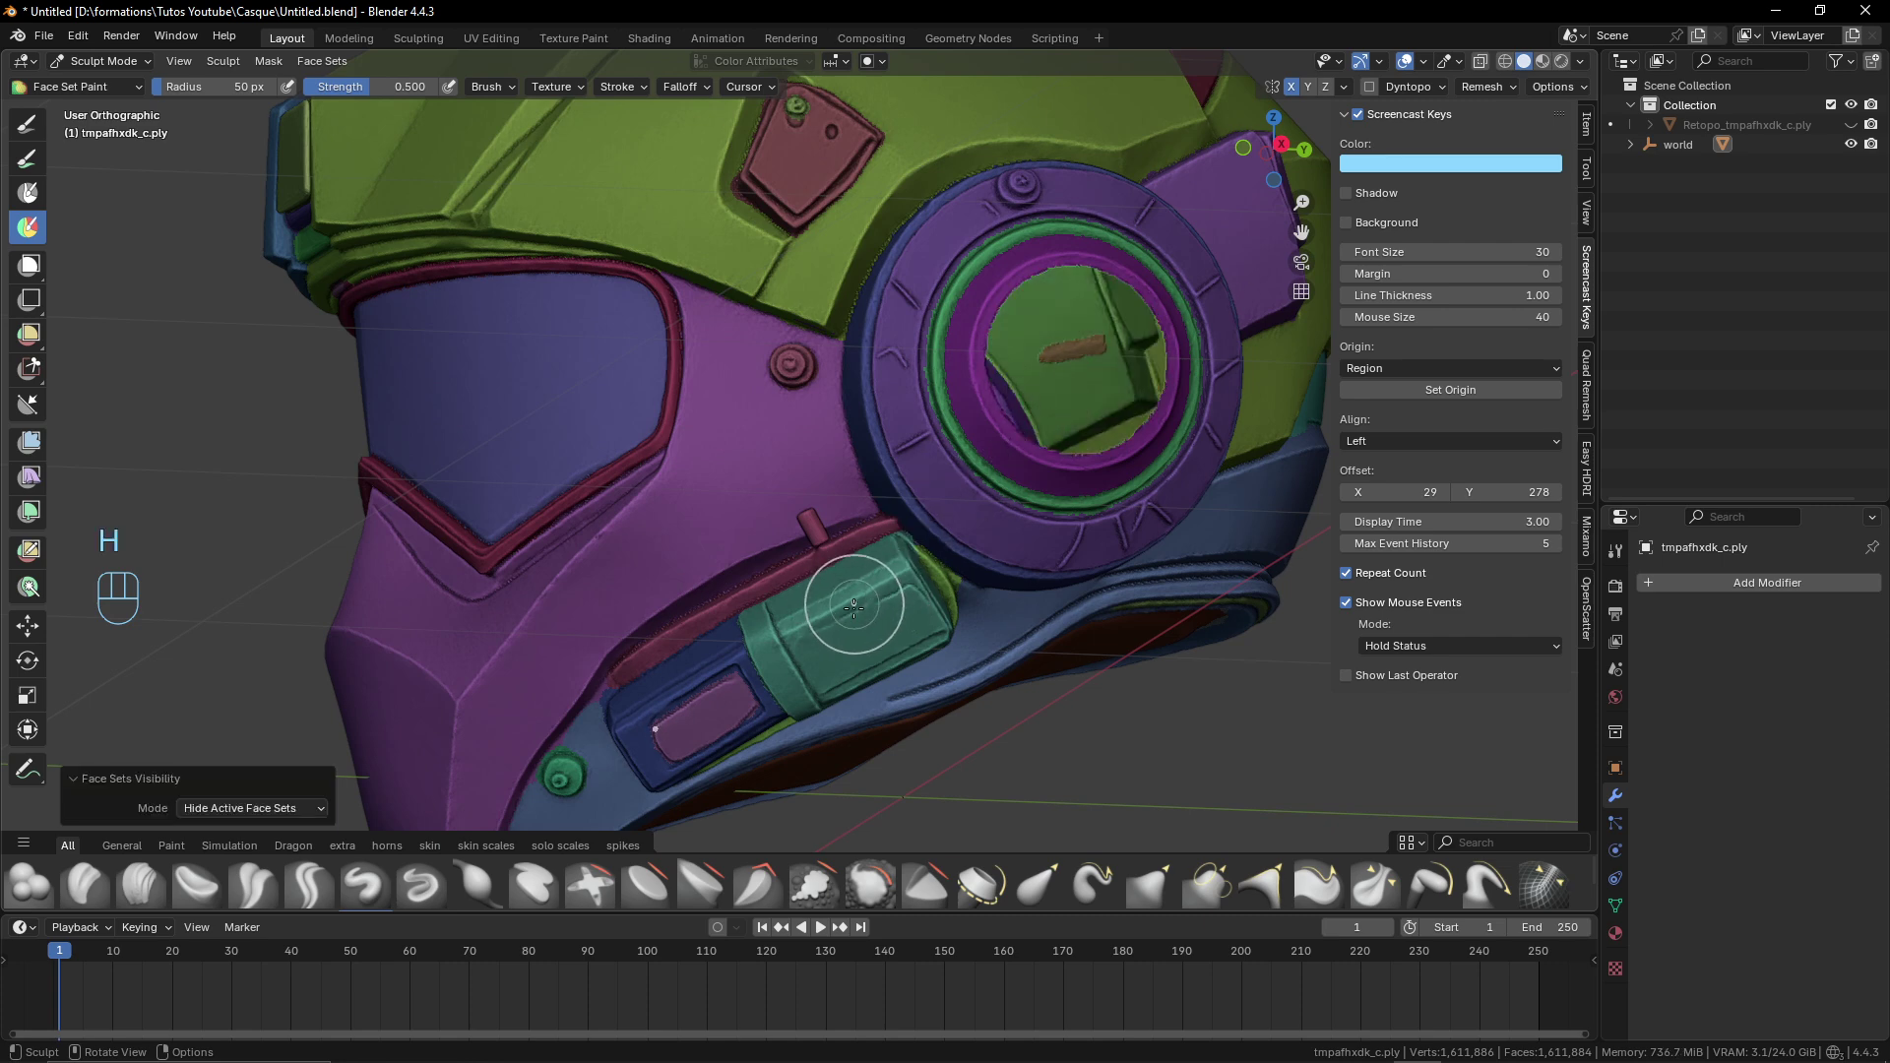
{"action": "key", "text": "alt+h"}
{"action": "middle_click", "coordinate": [1013, 473]}
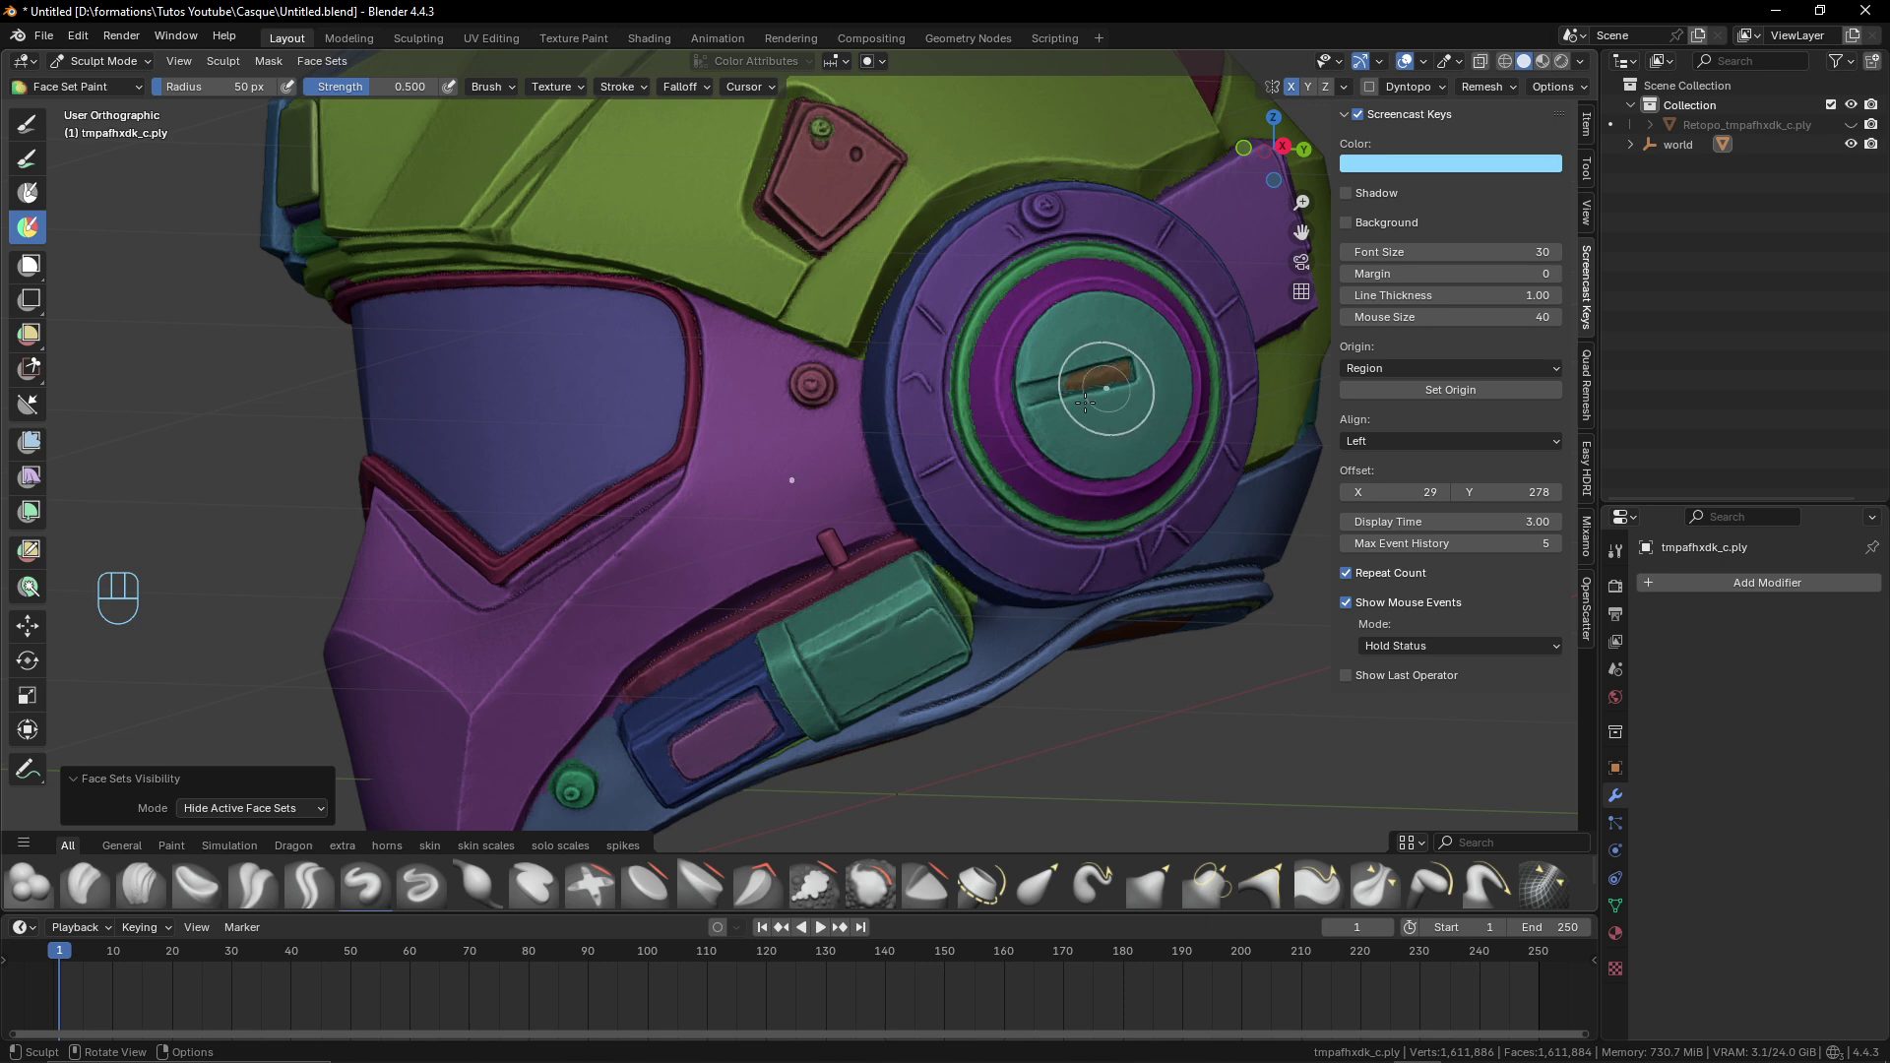
Hide several helmet face sets one by one with H, leaving the ear disc and visor pieces visible
{"action": "middle_click", "coordinate": [869, 467]}
{"action": "left_click_drag", "start_coordinate": [862, 379], "coordinate": [1014, 386]}
{"action": "middle_click", "coordinate": [957, 513]}
{"action": "left_click_drag", "start_coordinate": [840, 358], "coordinate": [808, 373]}
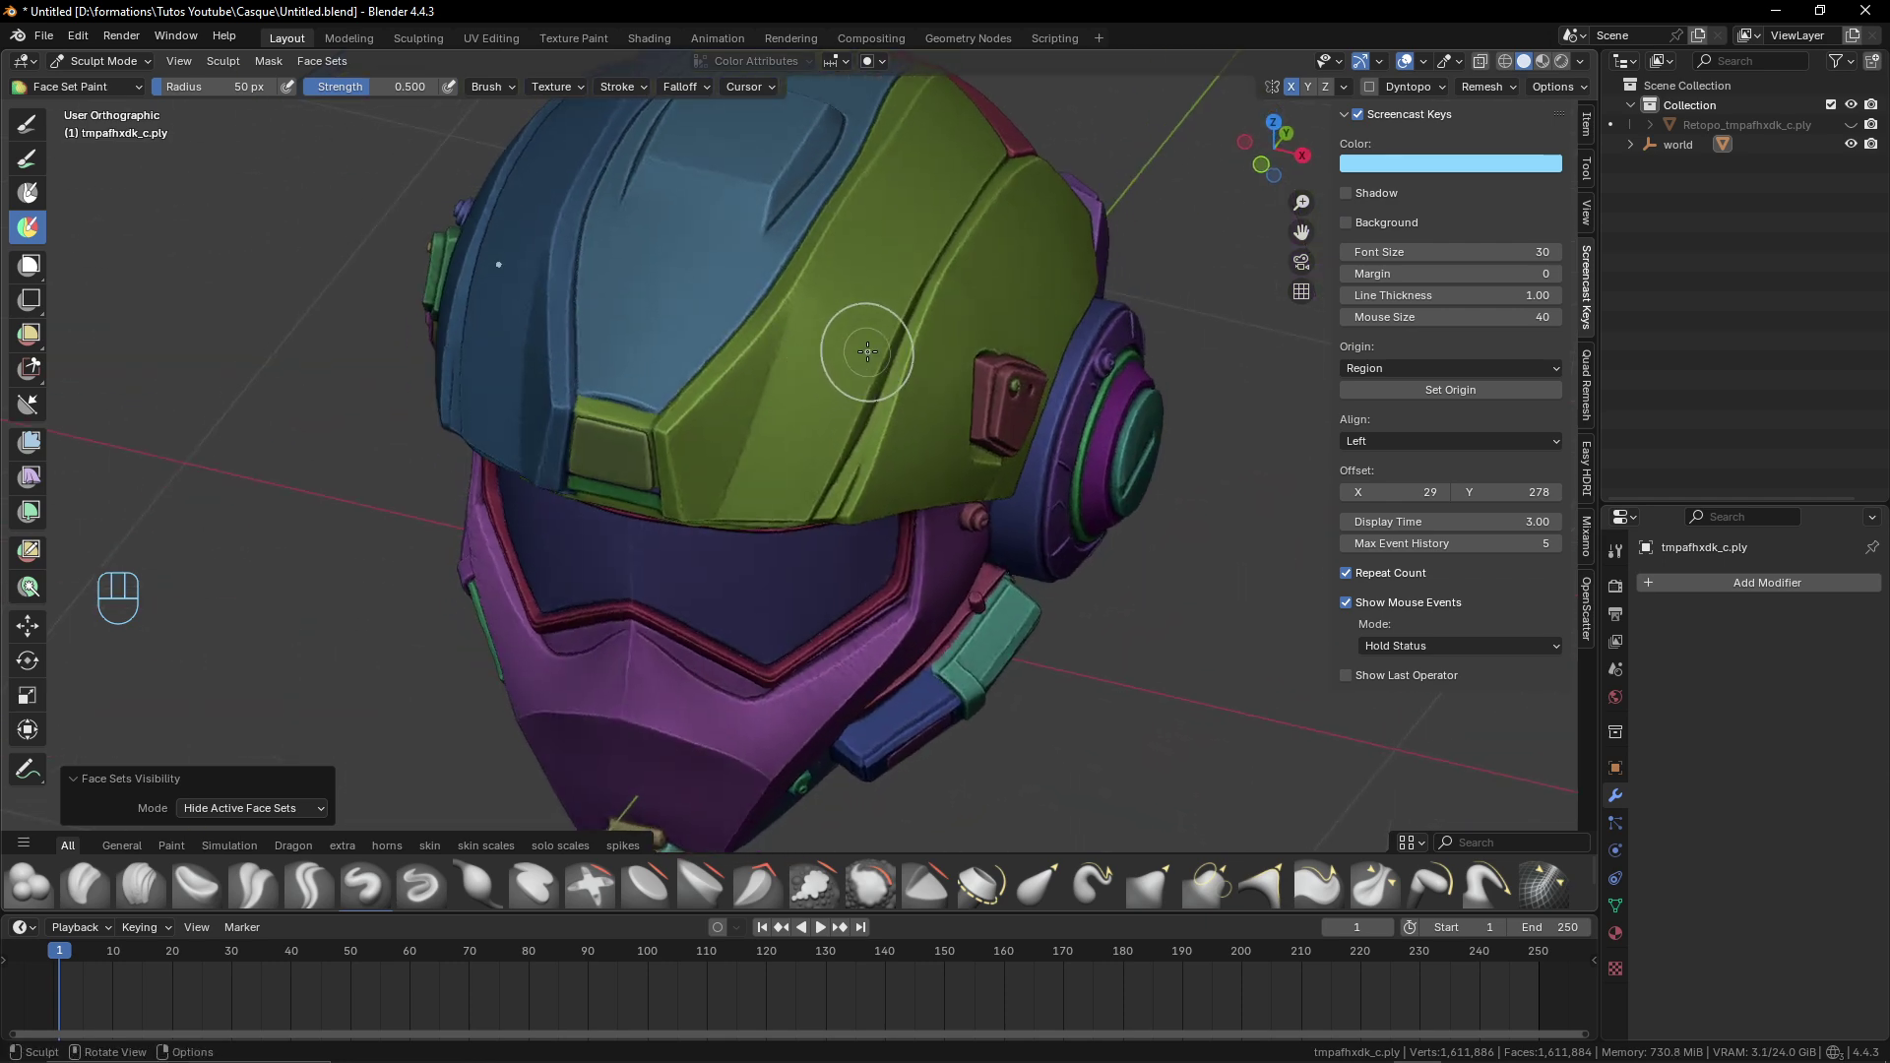
{"action": "key", "text": "h"}
{"action": "left_click_drag", "start_coordinate": [905, 417], "coordinate": [976, 410]}
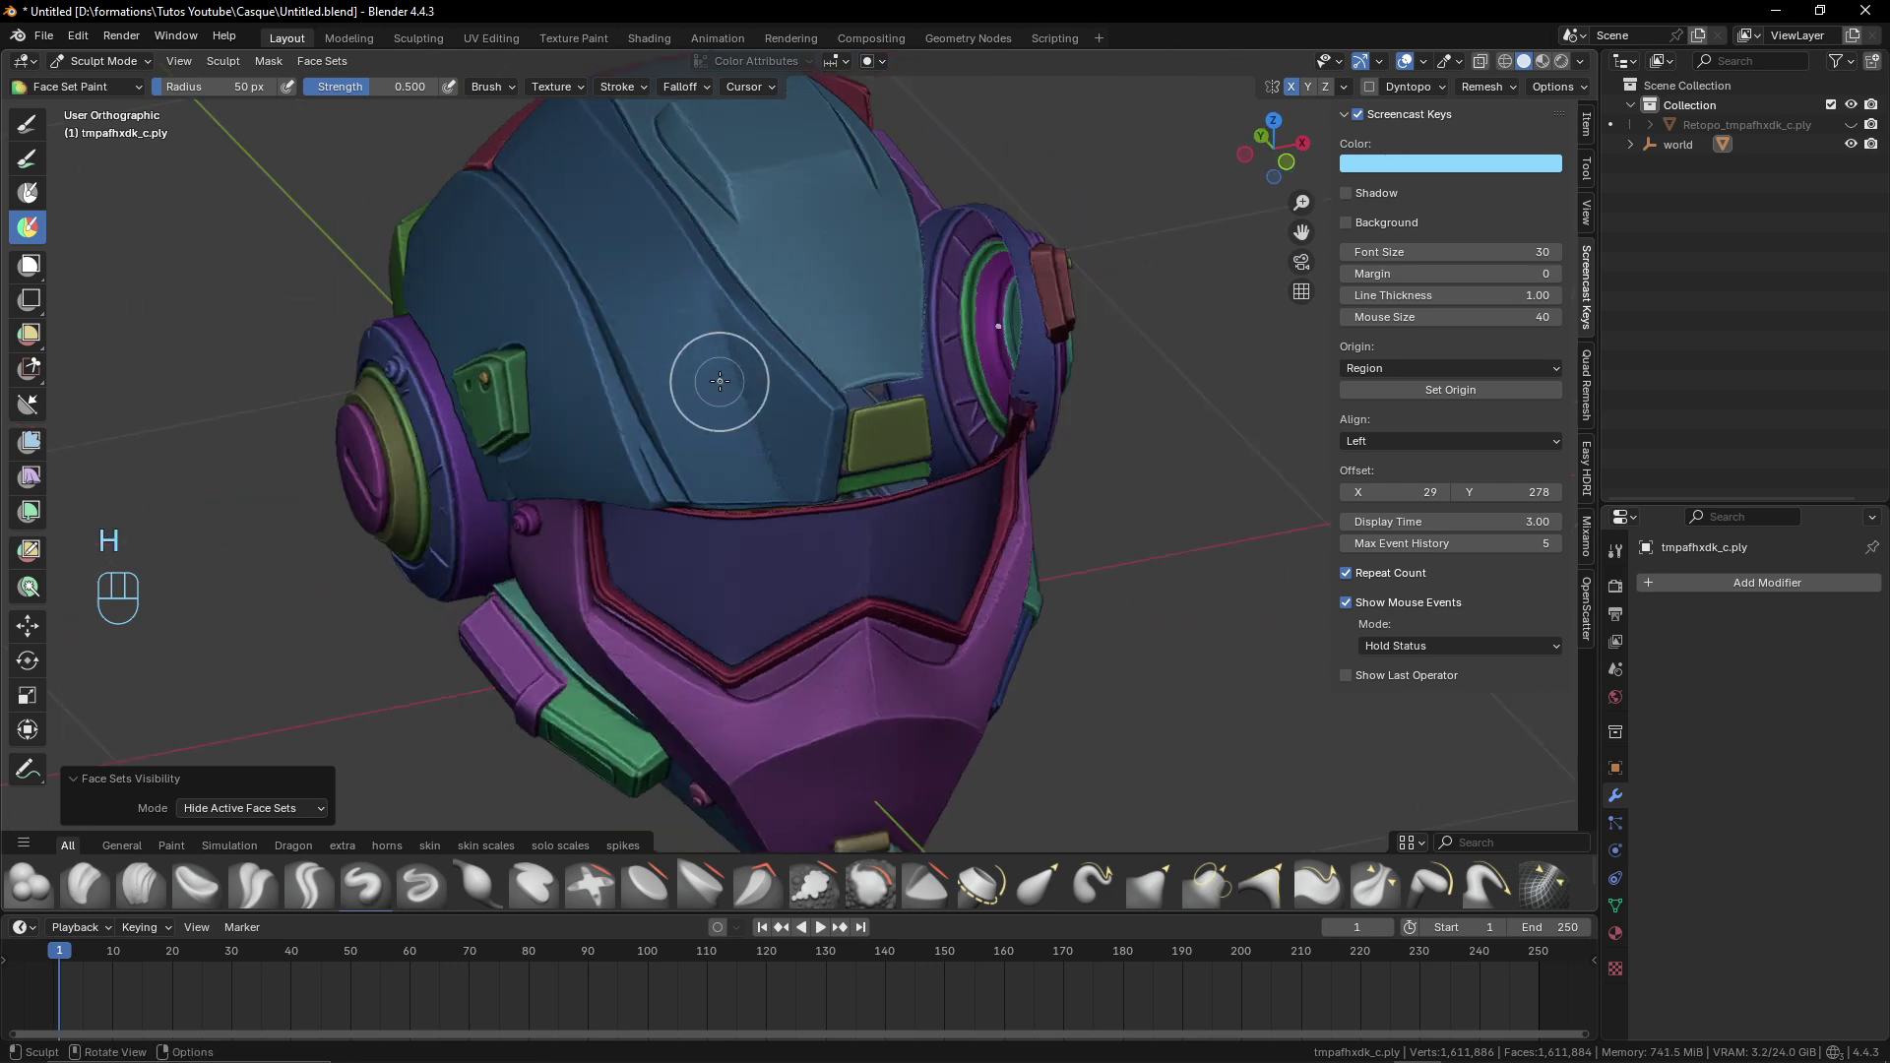
{"action": "key", "text": "h"}
{"action": "middle_click", "coordinate": [731, 367]}
{"action": "key", "text": "h"}
{"action": "middle_click", "coordinate": [900, 349]}
{"action": "key", "text": "h"}
{"action": "key", "text": "h"}
{"action": "left_click_drag", "start_coordinate": [849, 324], "coordinate": [968, 336]}
{"action": "middle_click", "coordinate": [873, 399]}
{"action": "left_click_drag", "start_coordinate": [933, 399], "coordinate": [1086, 390]}
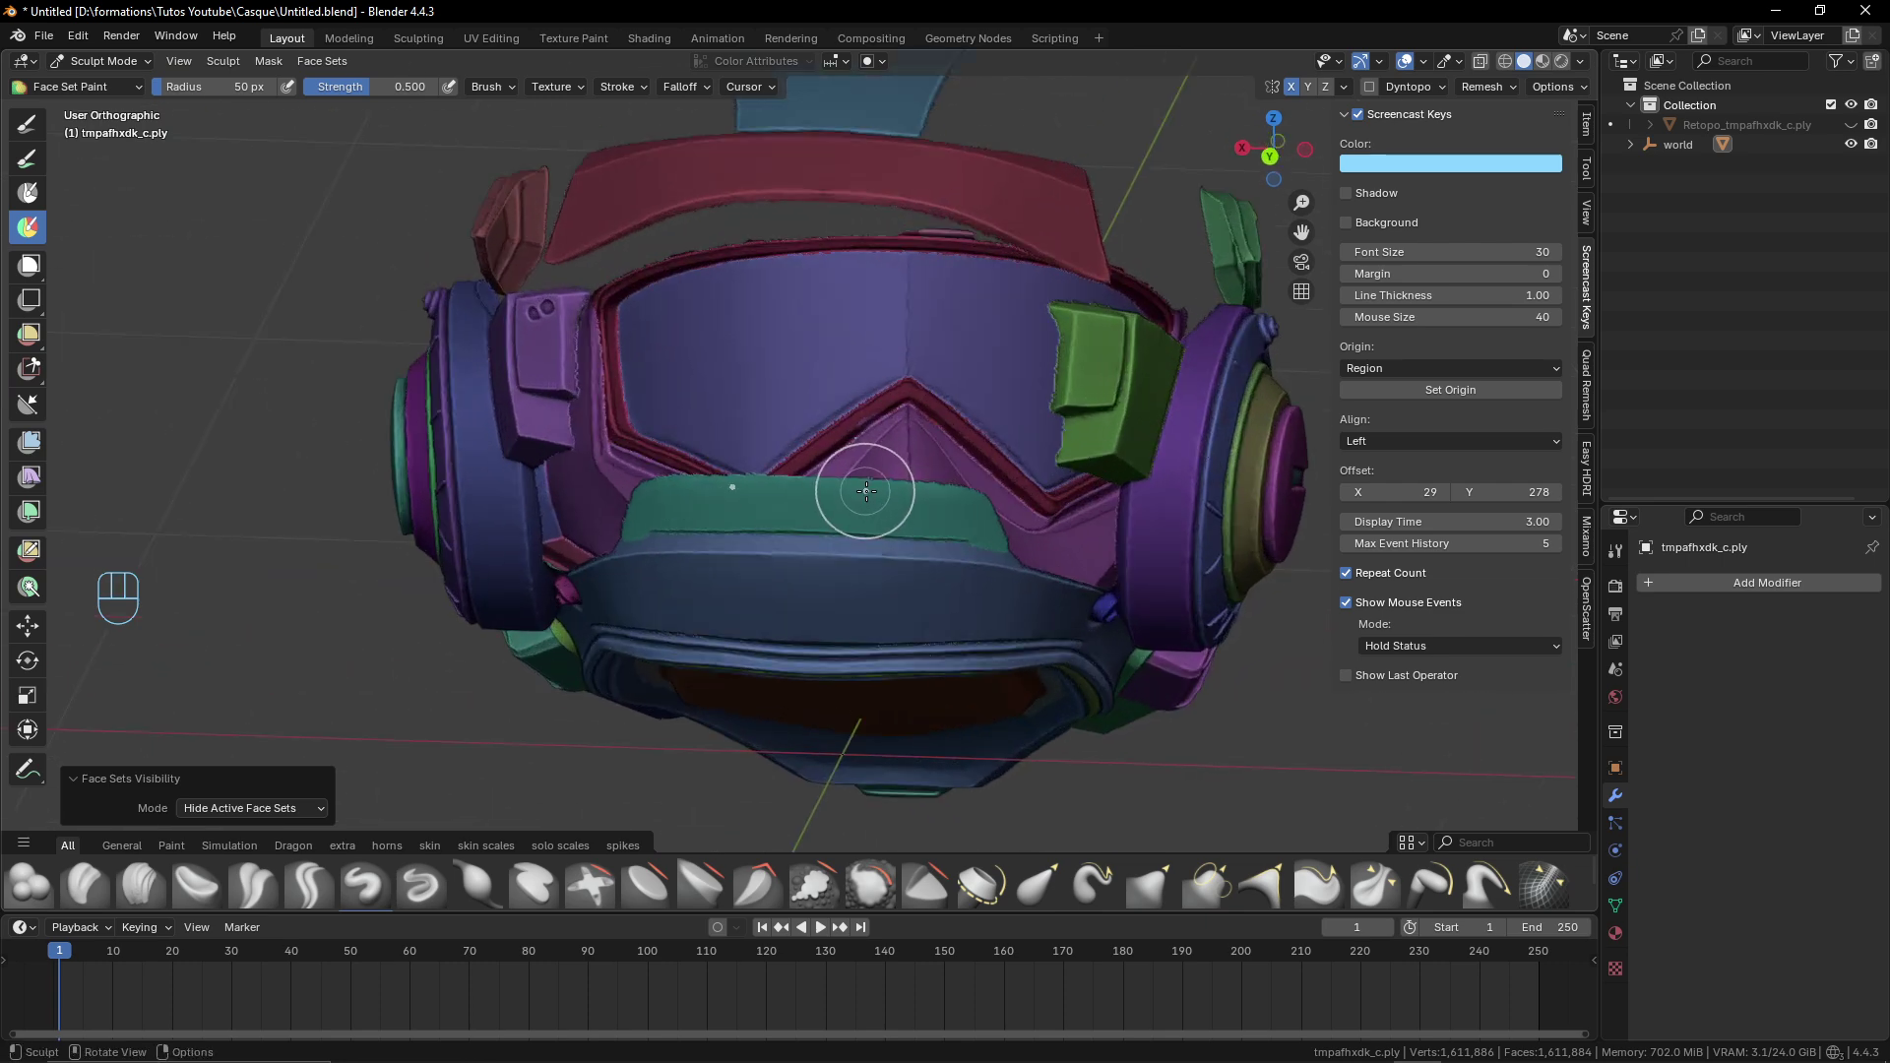
Hide the last other face set and make the visible green and blue shell pieces one face set via Face Set from Visible
{"action": "key", "text": "h"}
{"action": "left_click_drag", "start_coordinate": [922, 413], "coordinate": [1011, 435]}
{"action": "left_click_drag", "start_coordinate": [964, 352], "coordinate": [570, 340]}
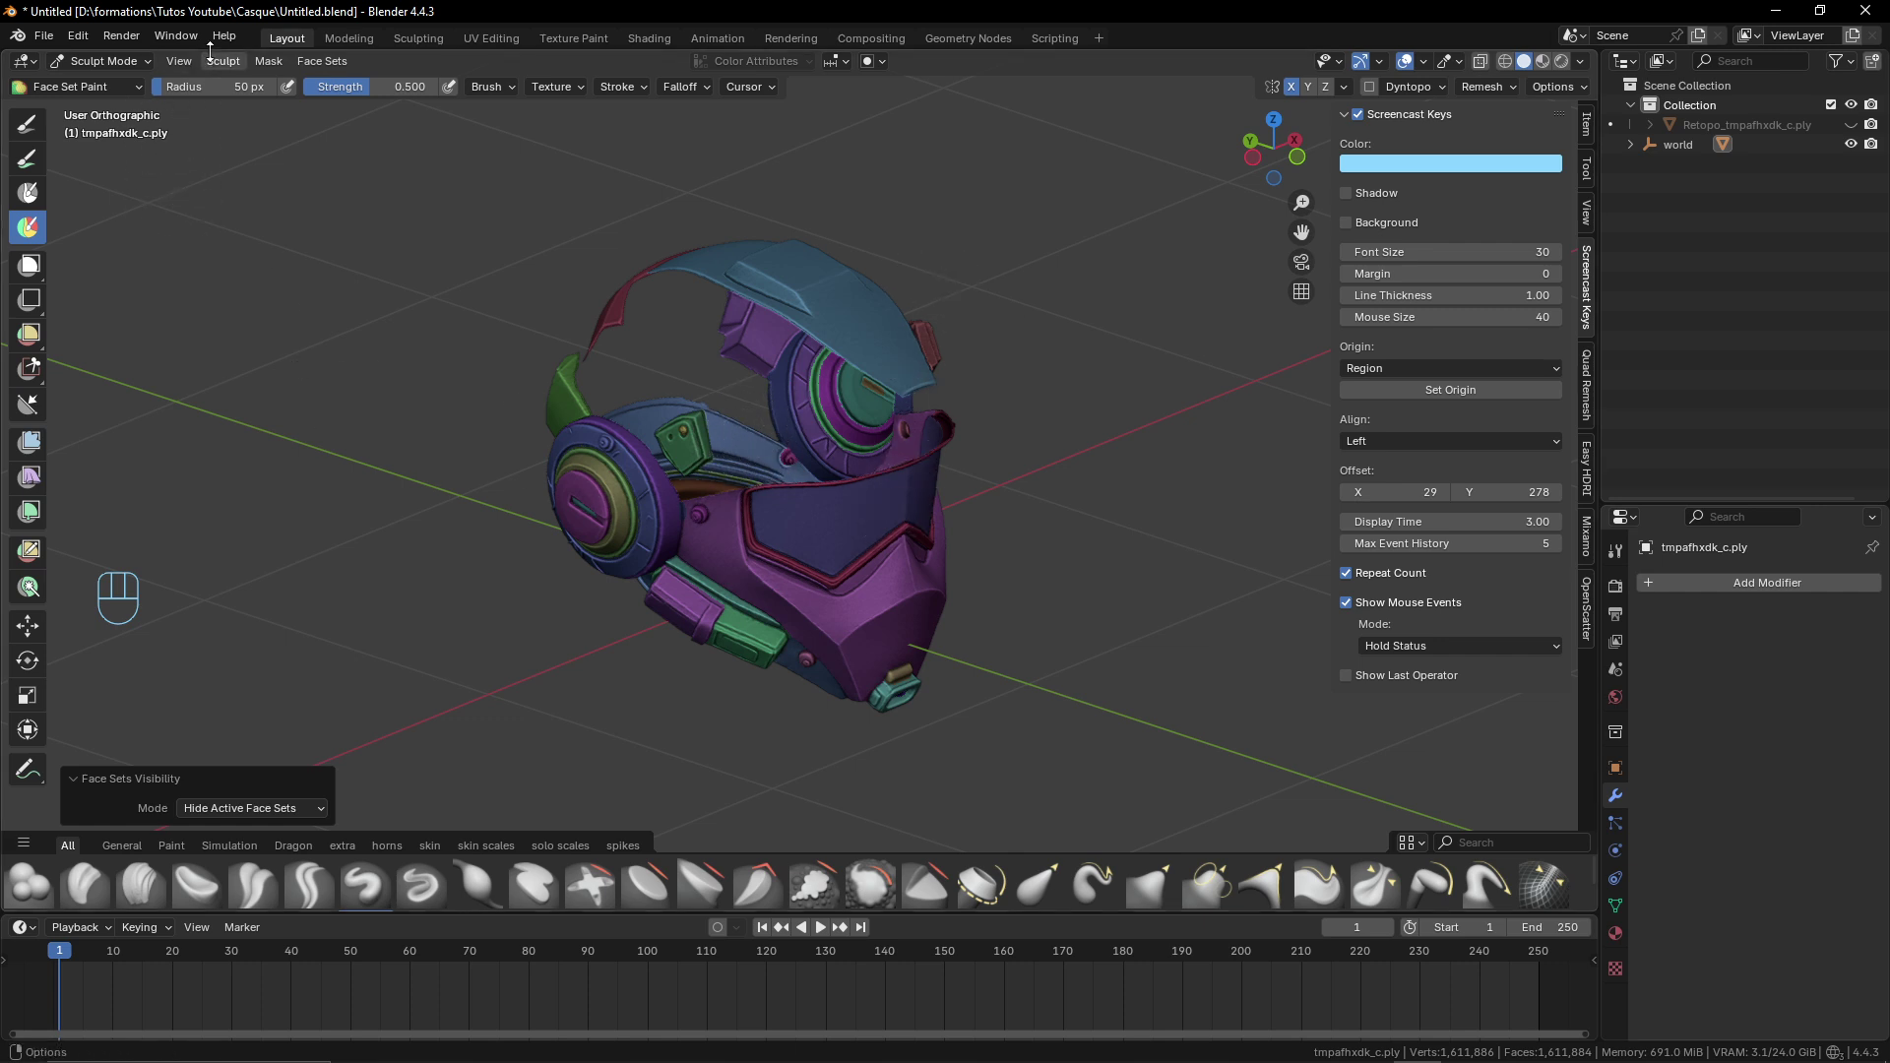
{"action": "left_click_drag", "start_coordinate": [226, 69], "coordinate": [276, 180]}
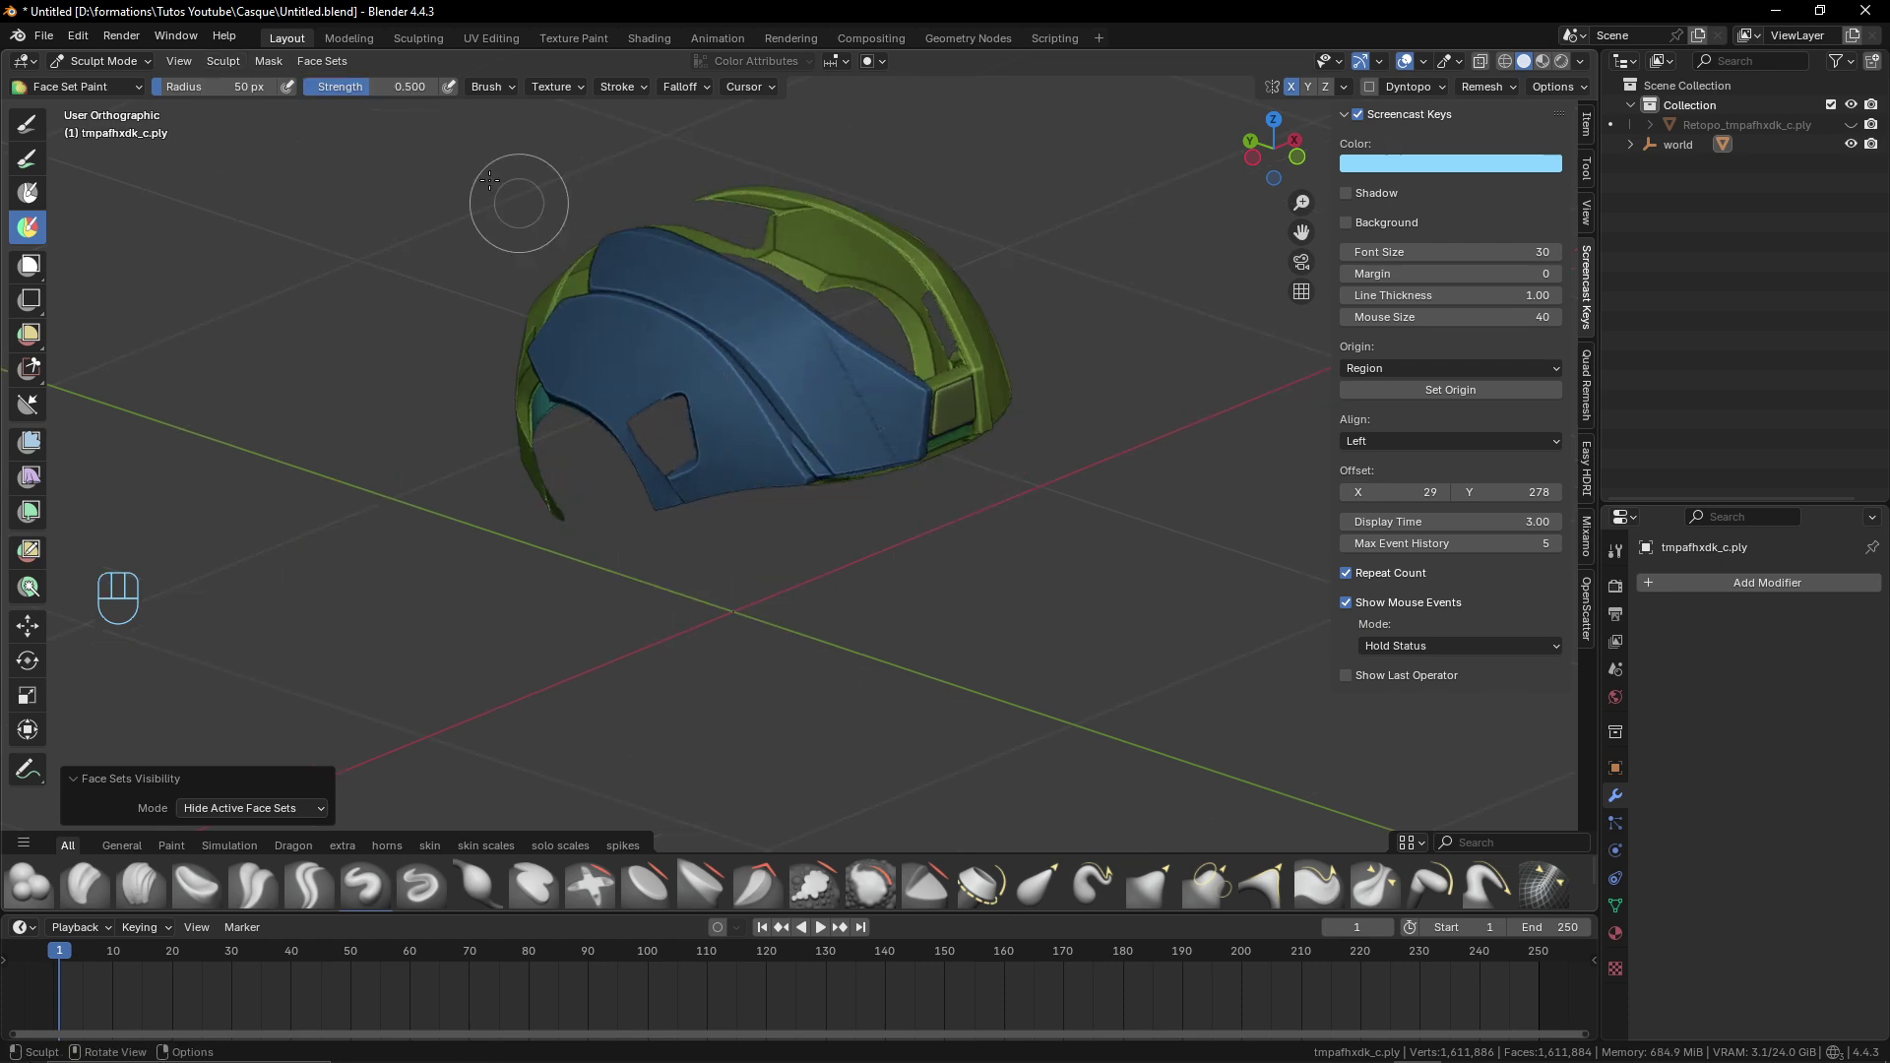
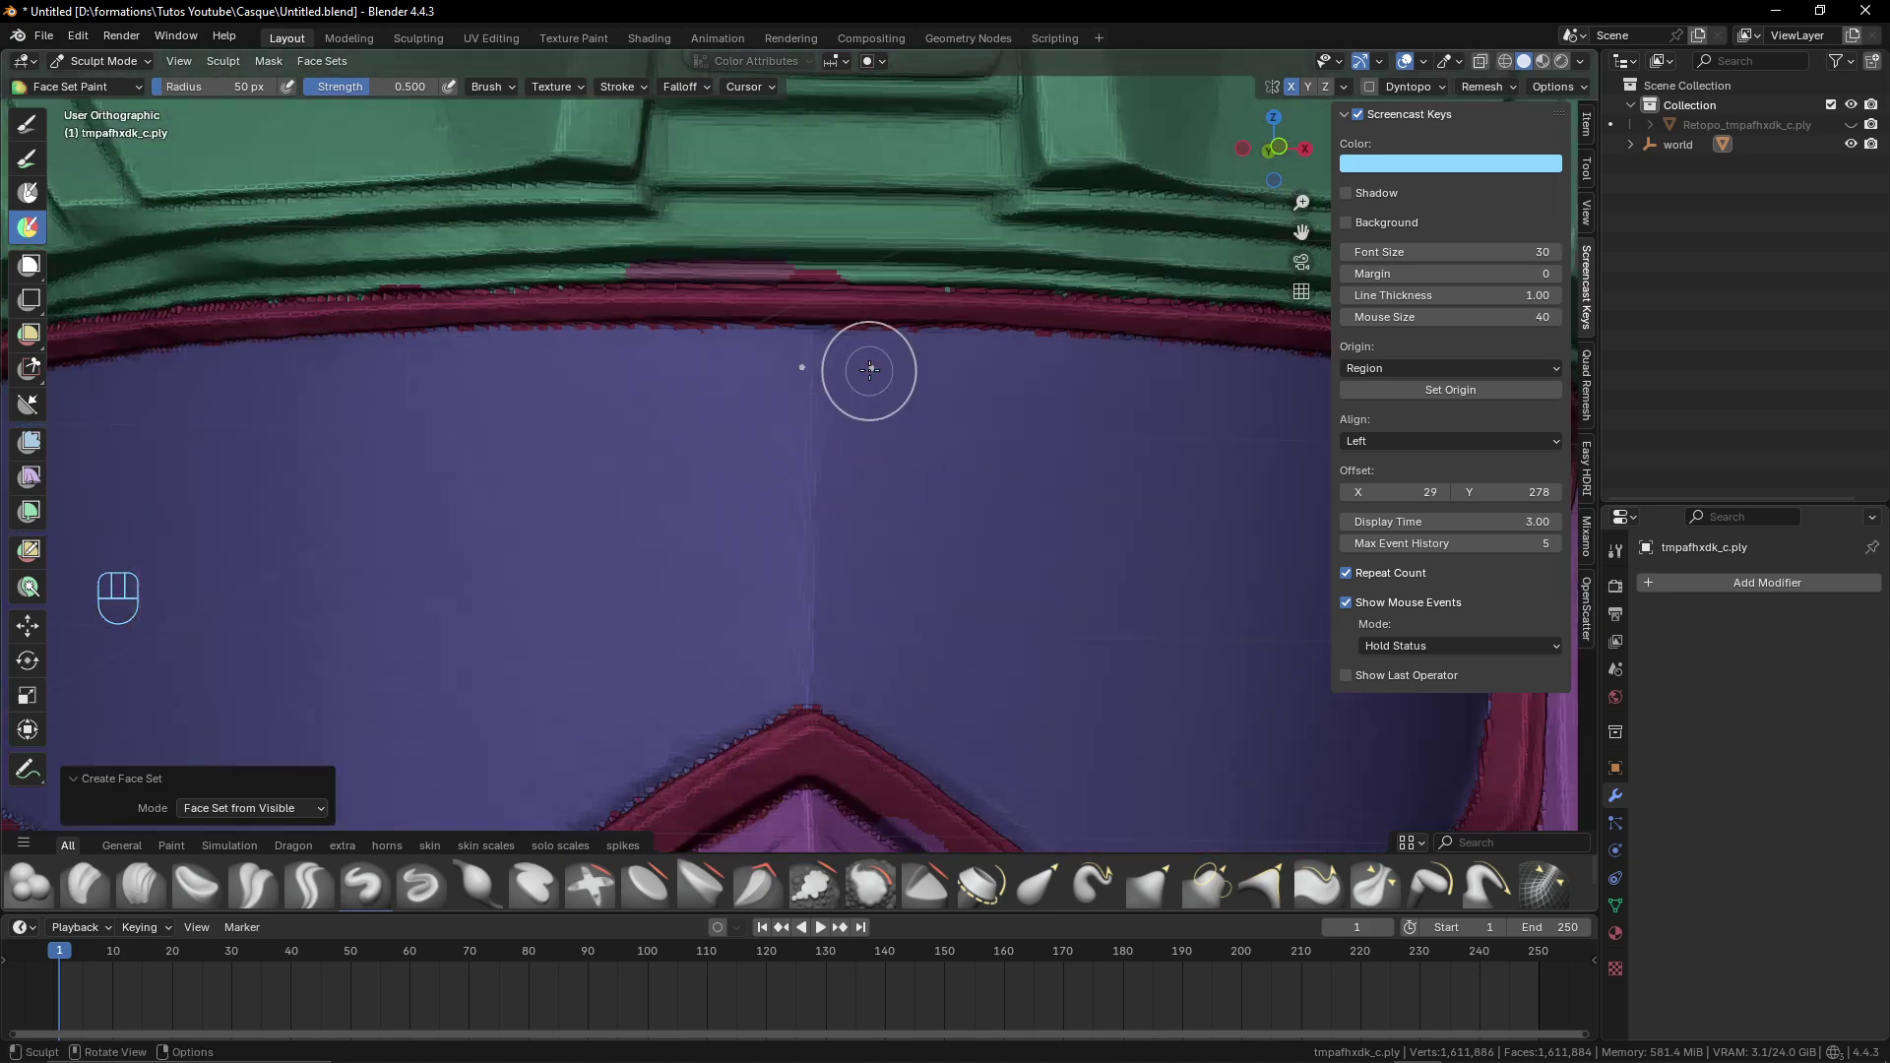
Unhide all face sets and zoom out to see the whole helmet with the merged green shell
{"action": "middle_click", "coordinate": [810, 382]}
{"action": "left_click", "coordinate": [842, 691]}
{"action": "left_click", "coordinate": [951, 657]}
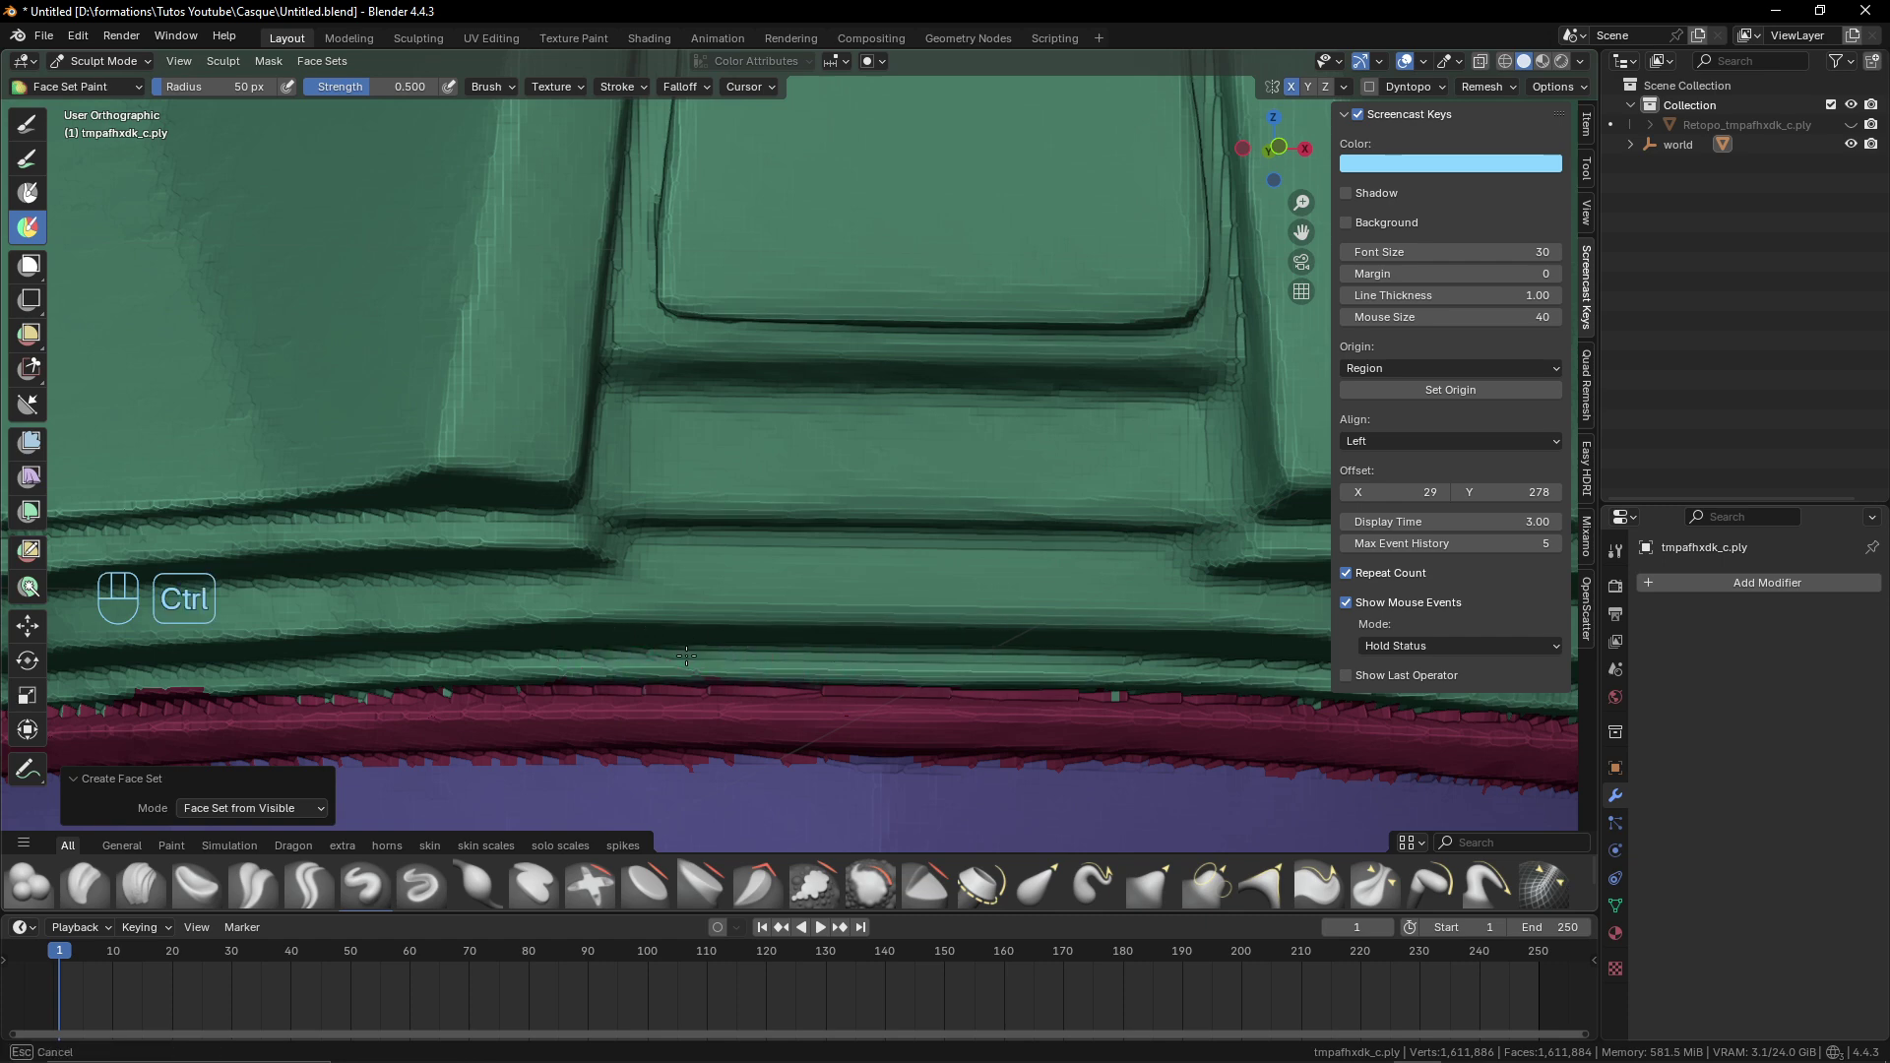
{"action": "left_click", "coordinate": [896, 511]}
{"action": "left_click_drag", "start_coordinate": [764, 538], "coordinate": [857, 542]}
{"action": "middle_click", "coordinate": [994, 737]}
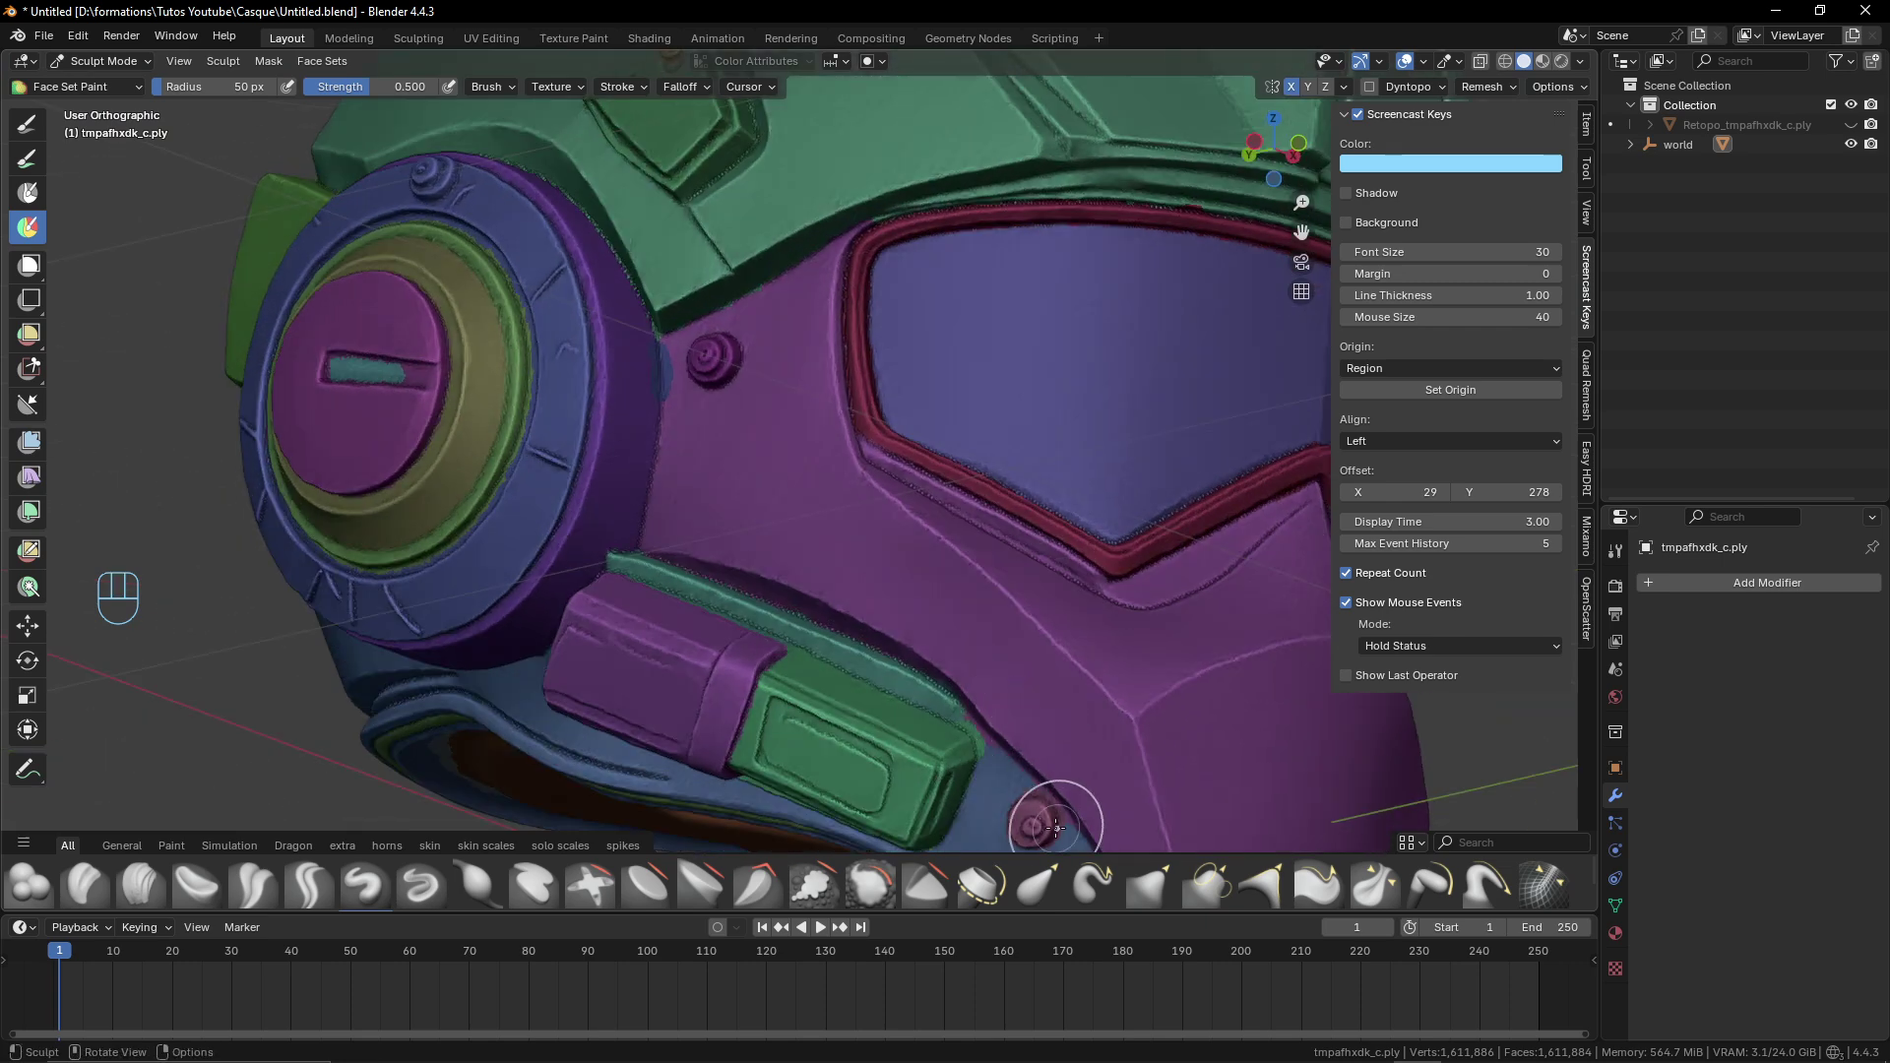
{"action": "middle_click", "coordinate": [728, 470]}
{"action": "left_click_drag", "start_coordinate": [803, 504], "coordinate": [909, 538]}
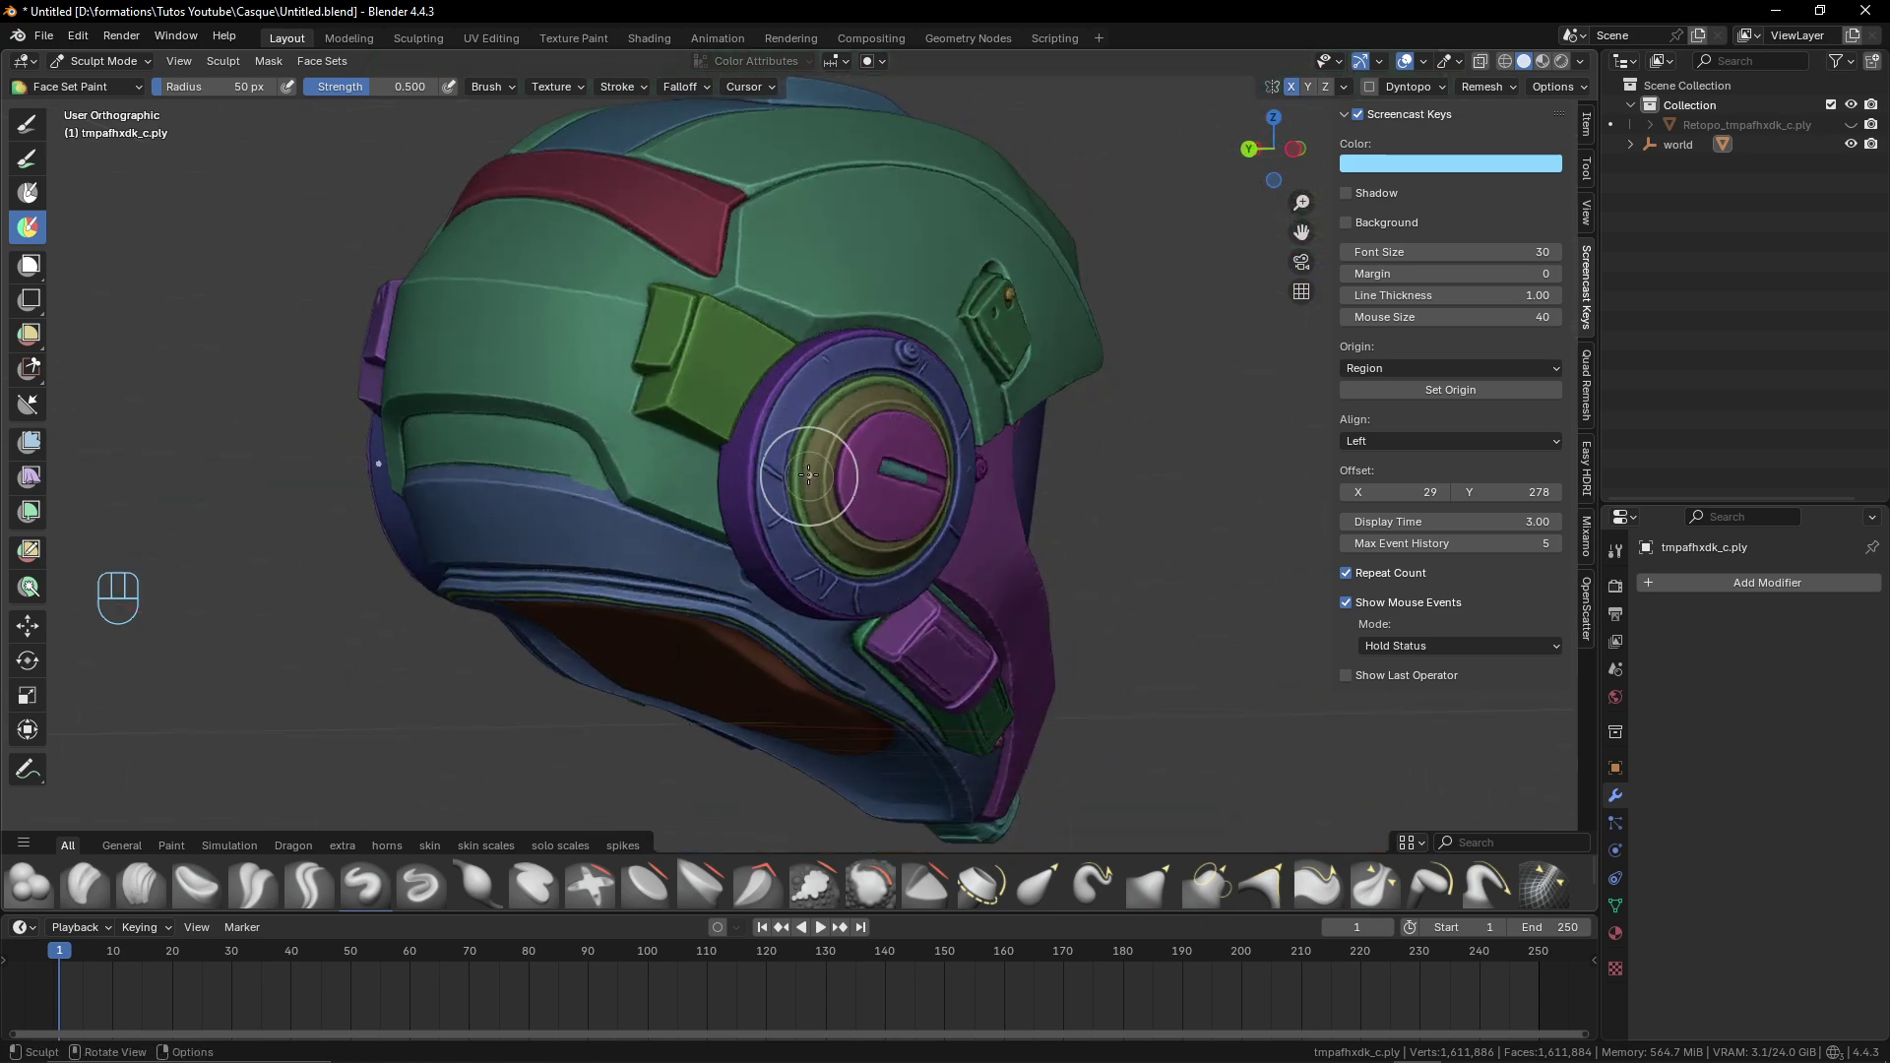
Orbit around the helmet to inspect the face sets near the ear piece
{"action": "middle_click", "coordinate": [787, 463]}
{"action": "left_click_drag", "start_coordinate": [940, 487], "coordinate": [1038, 470]}
{"action": "middle_click", "coordinate": [1037, 470]}
{"action": "left_click_drag", "start_coordinate": [1034, 473], "coordinate": [1004, 489]}
{"action": "left_click_drag", "start_coordinate": [1004, 489], "coordinate": [897, 402]}
{"action": "left_click_drag", "start_coordinate": [897, 403], "coordinate": [901, 369]}
{"action": "middle_click", "coordinate": [901, 369]}
{"action": "middle_click", "coordinate": [836, 495]}
{"action": "left_click", "coordinate": [836, 471]}
{"action": "left_click", "coordinate": [884, 468]}
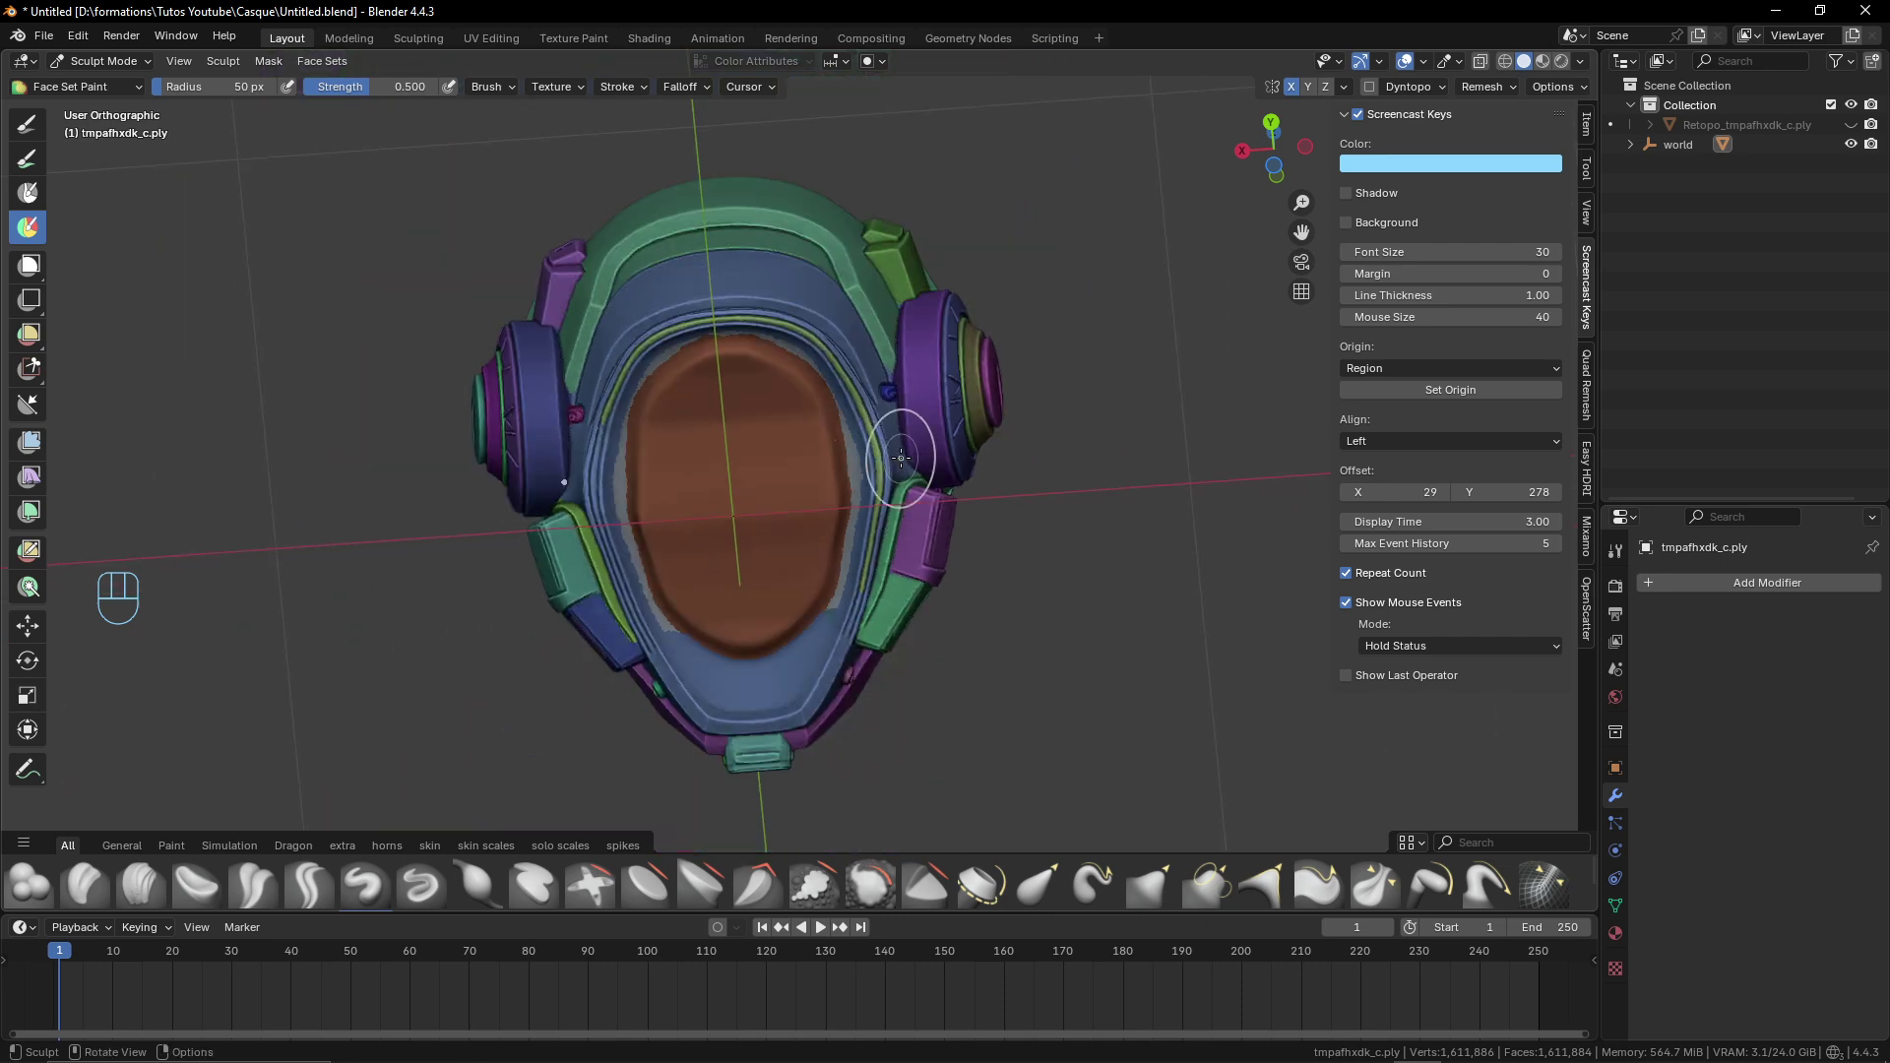
{"action": "left_click_drag", "start_coordinate": [856, 417], "coordinate": [717, 588]}
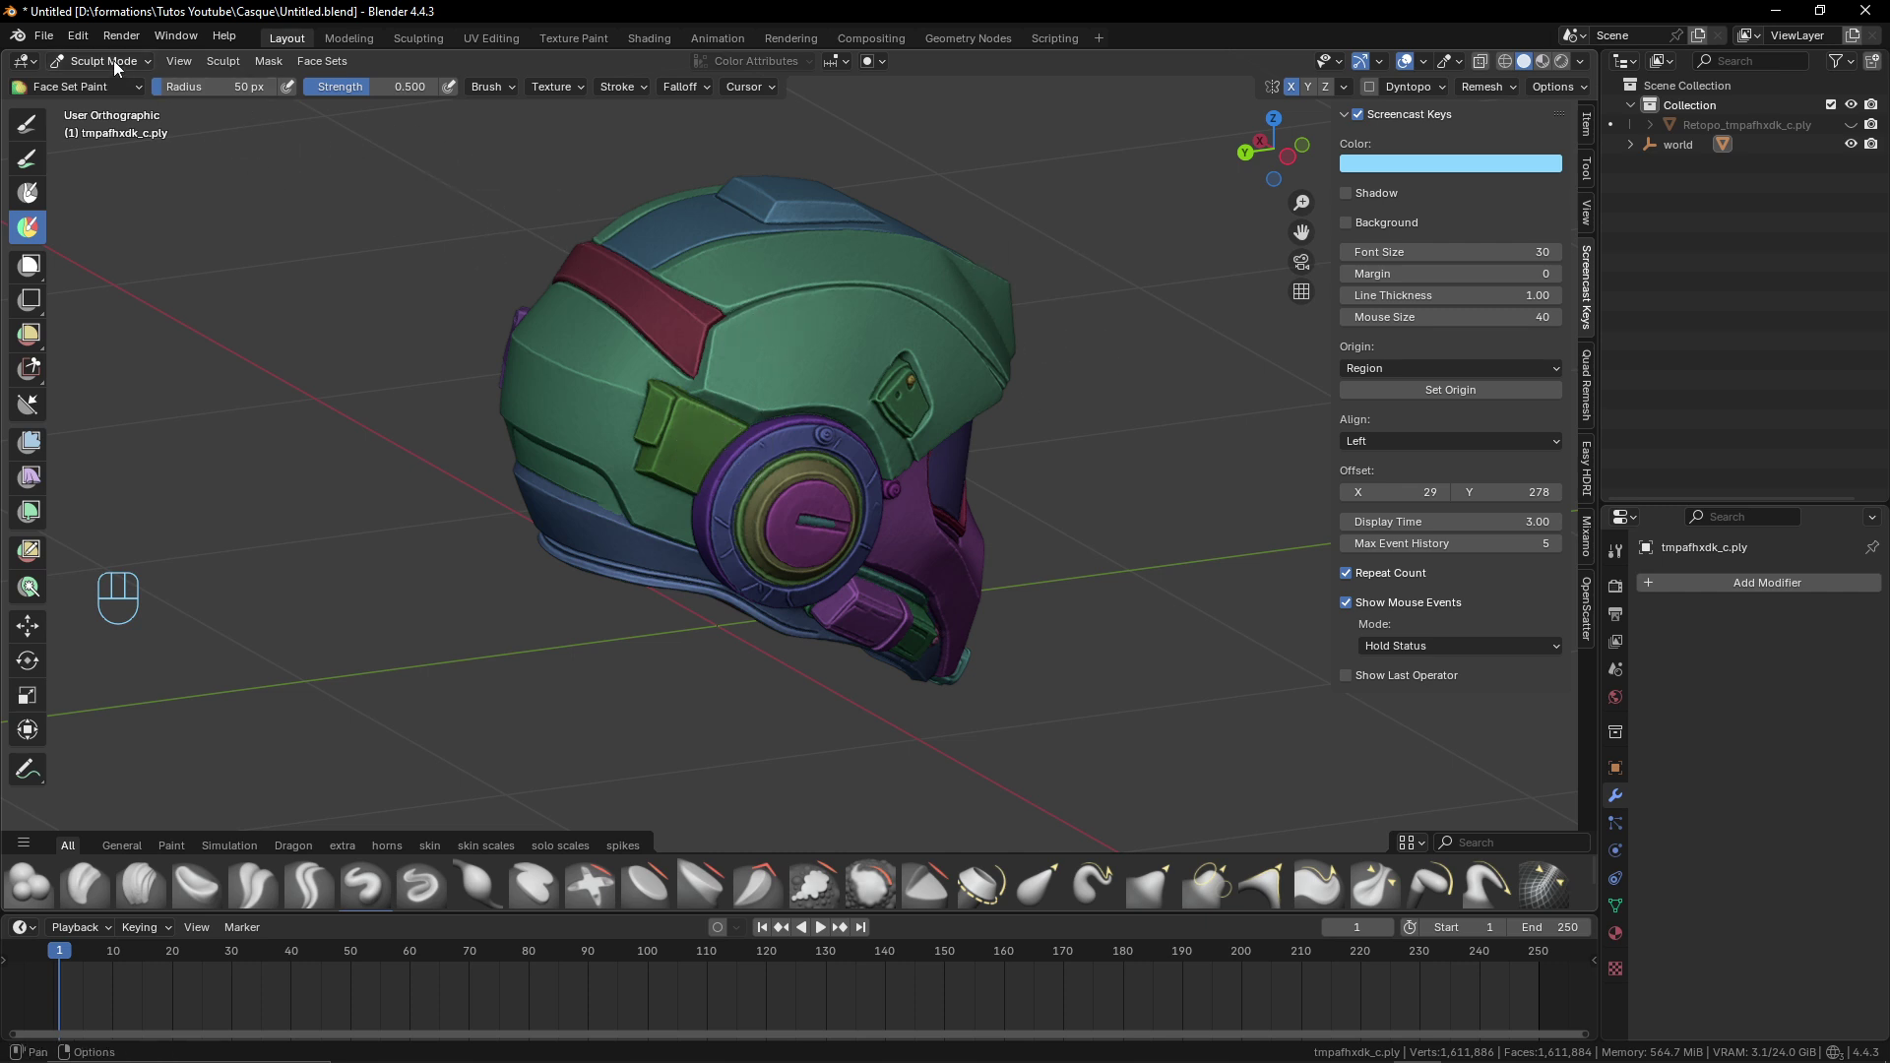
{"action": "left_click_drag", "start_coordinate": [92, 49], "coordinate": [372, 350]}
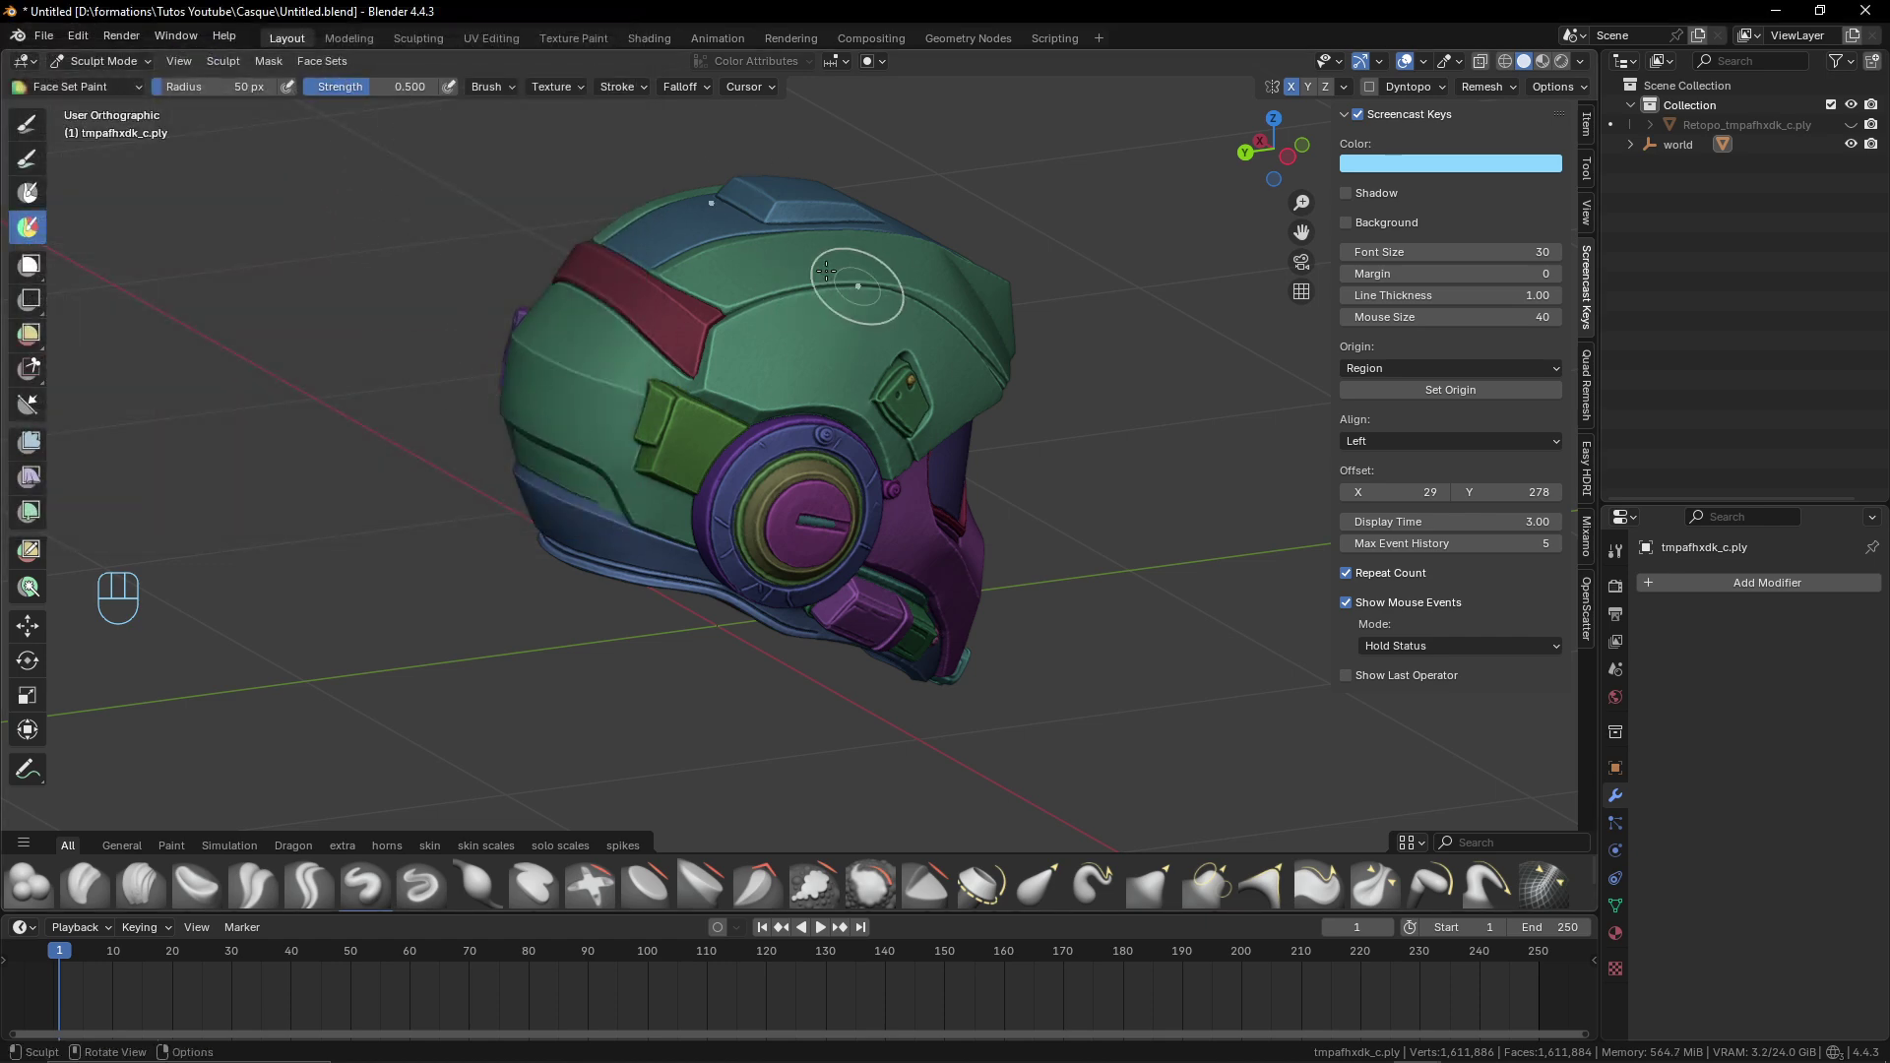
{"action": "left_click_drag", "start_coordinate": [326, 69], "coordinate": [1675, 673]}
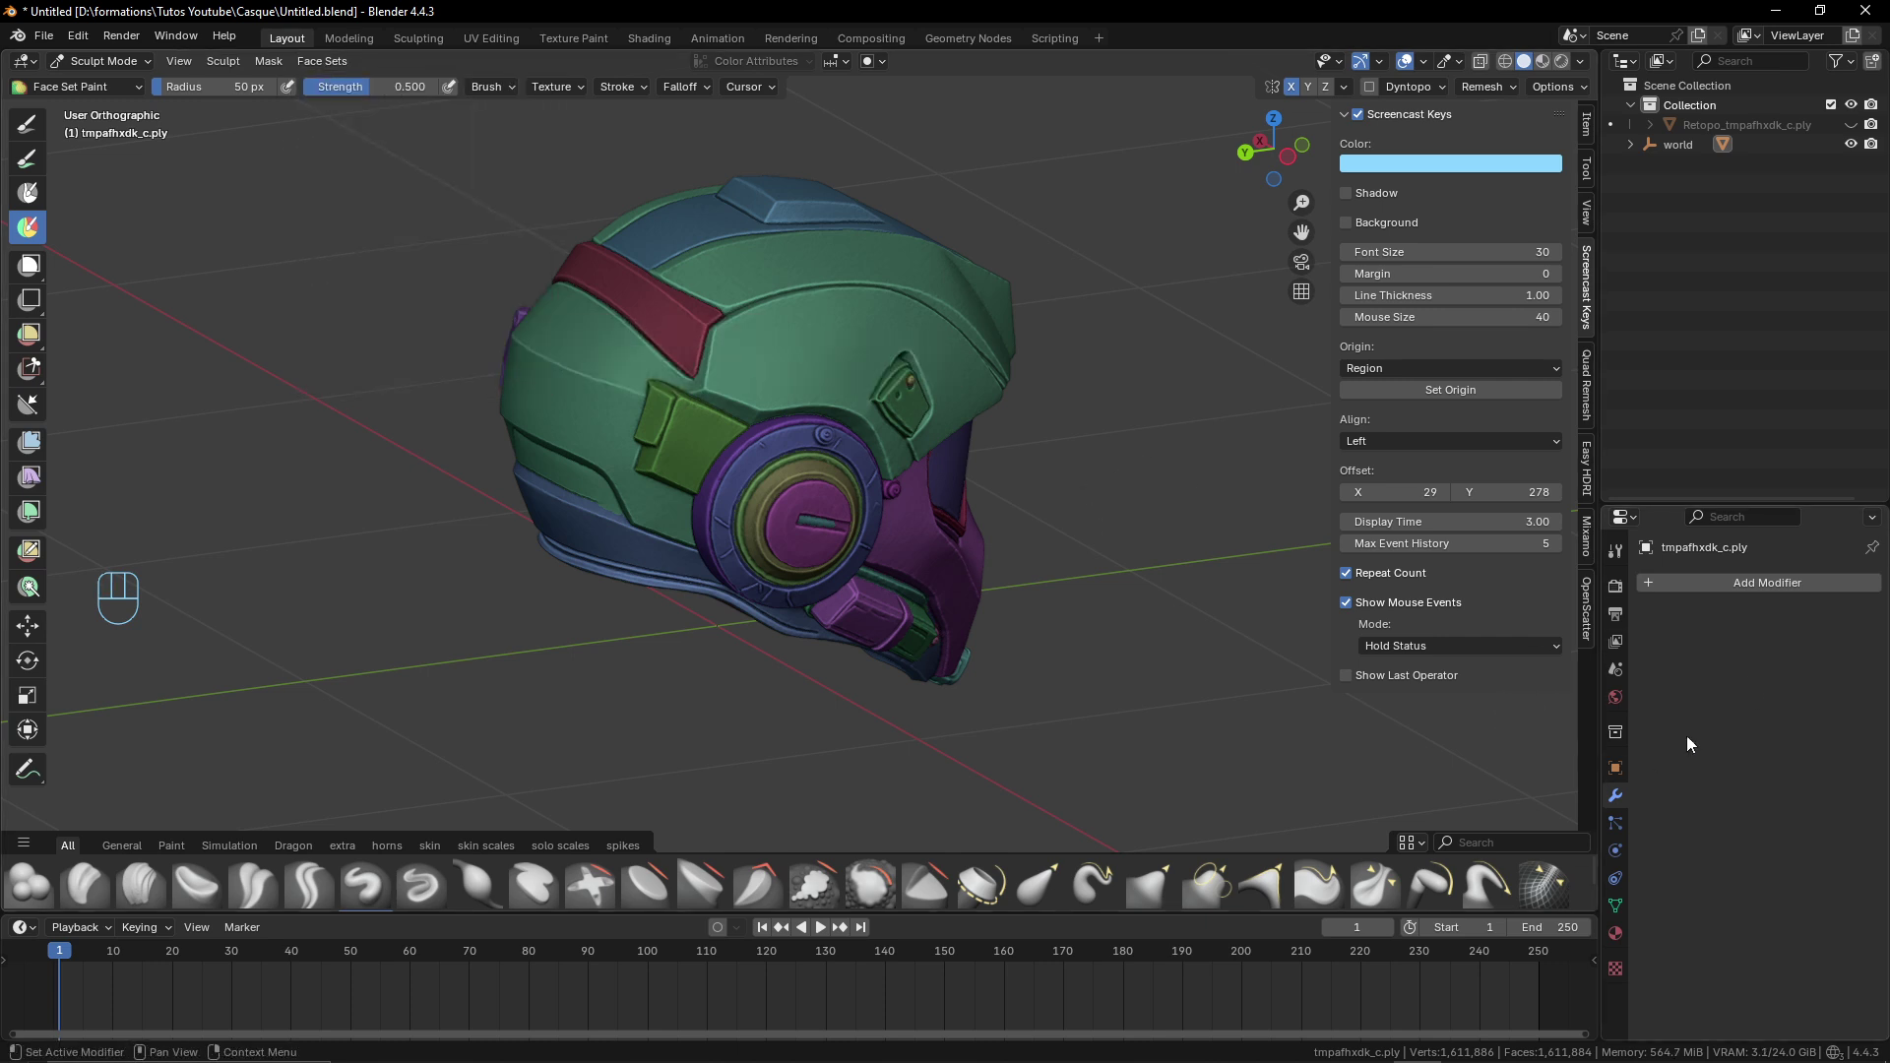